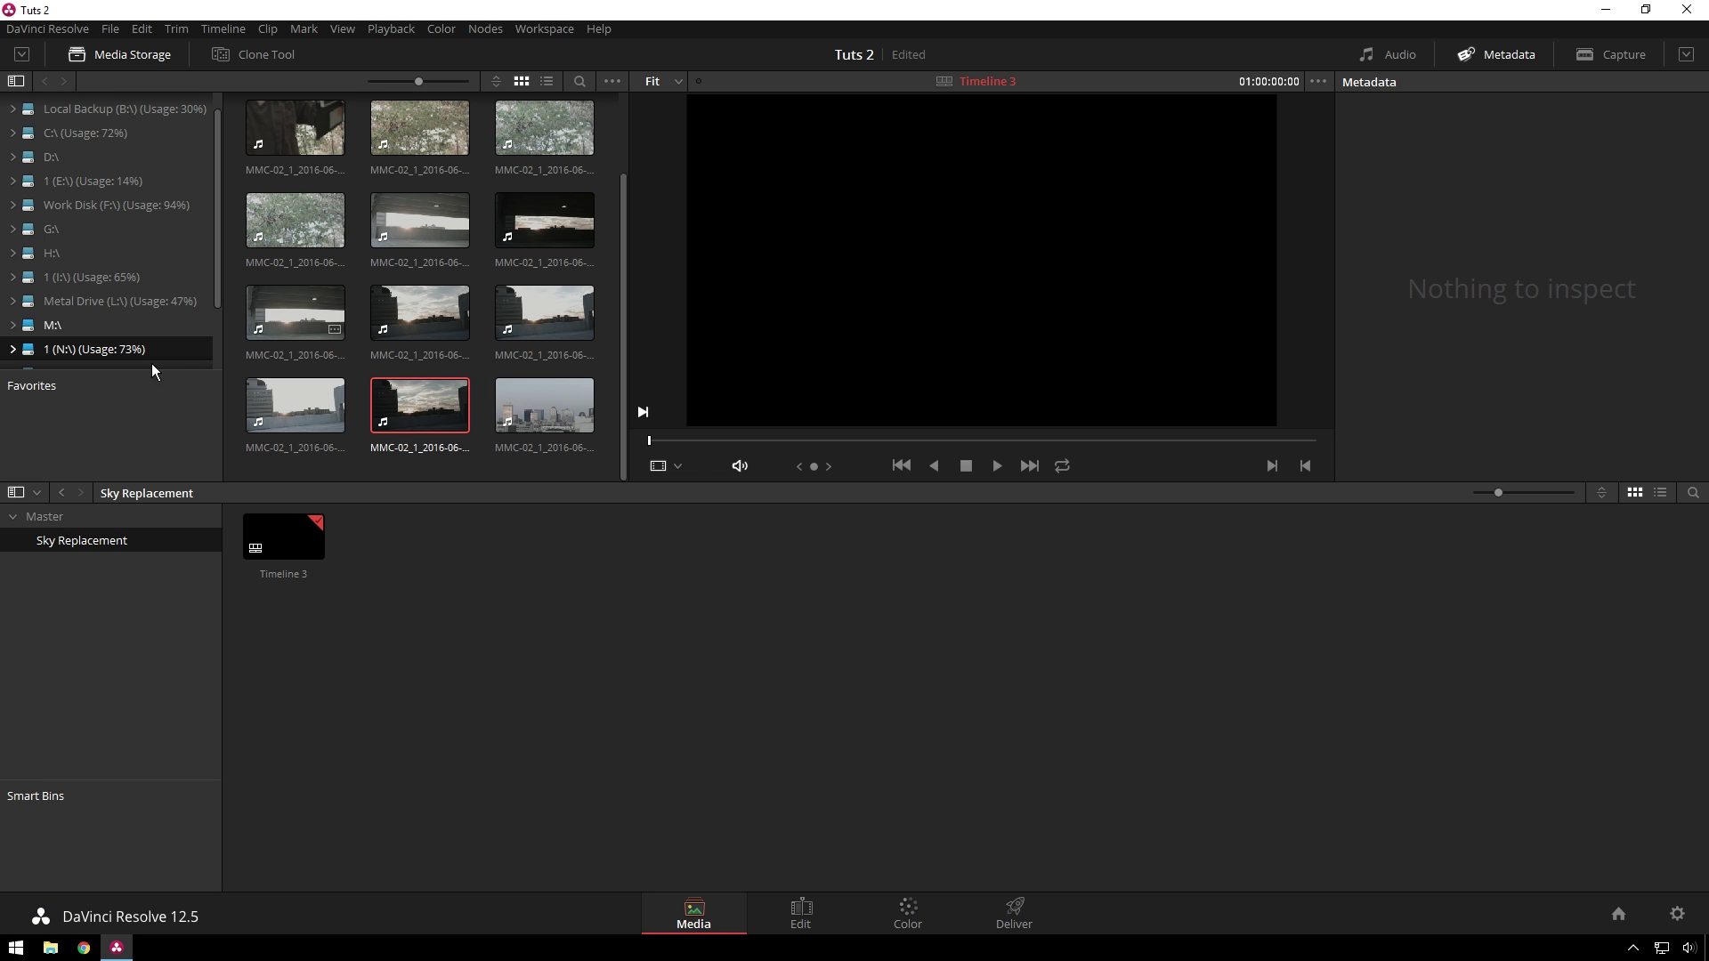
Add the rooftop clip to the Sky Replacement bin and preview the cloudy sunset clip
click(507, 608)
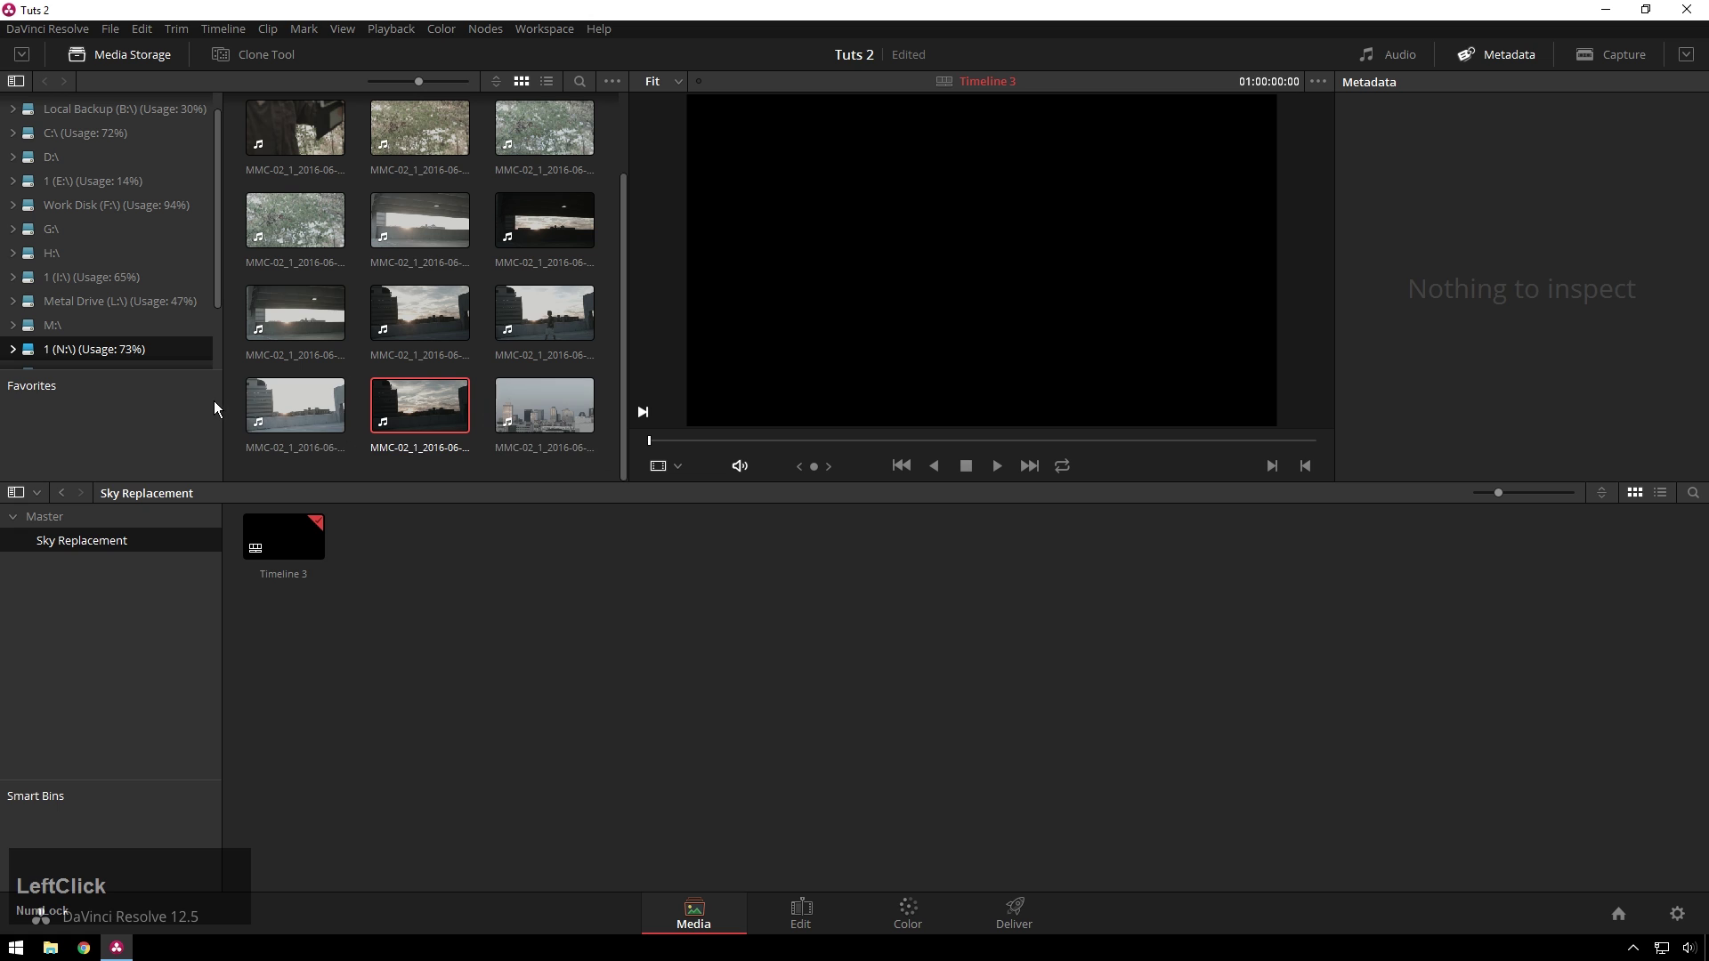
click(305, 417)
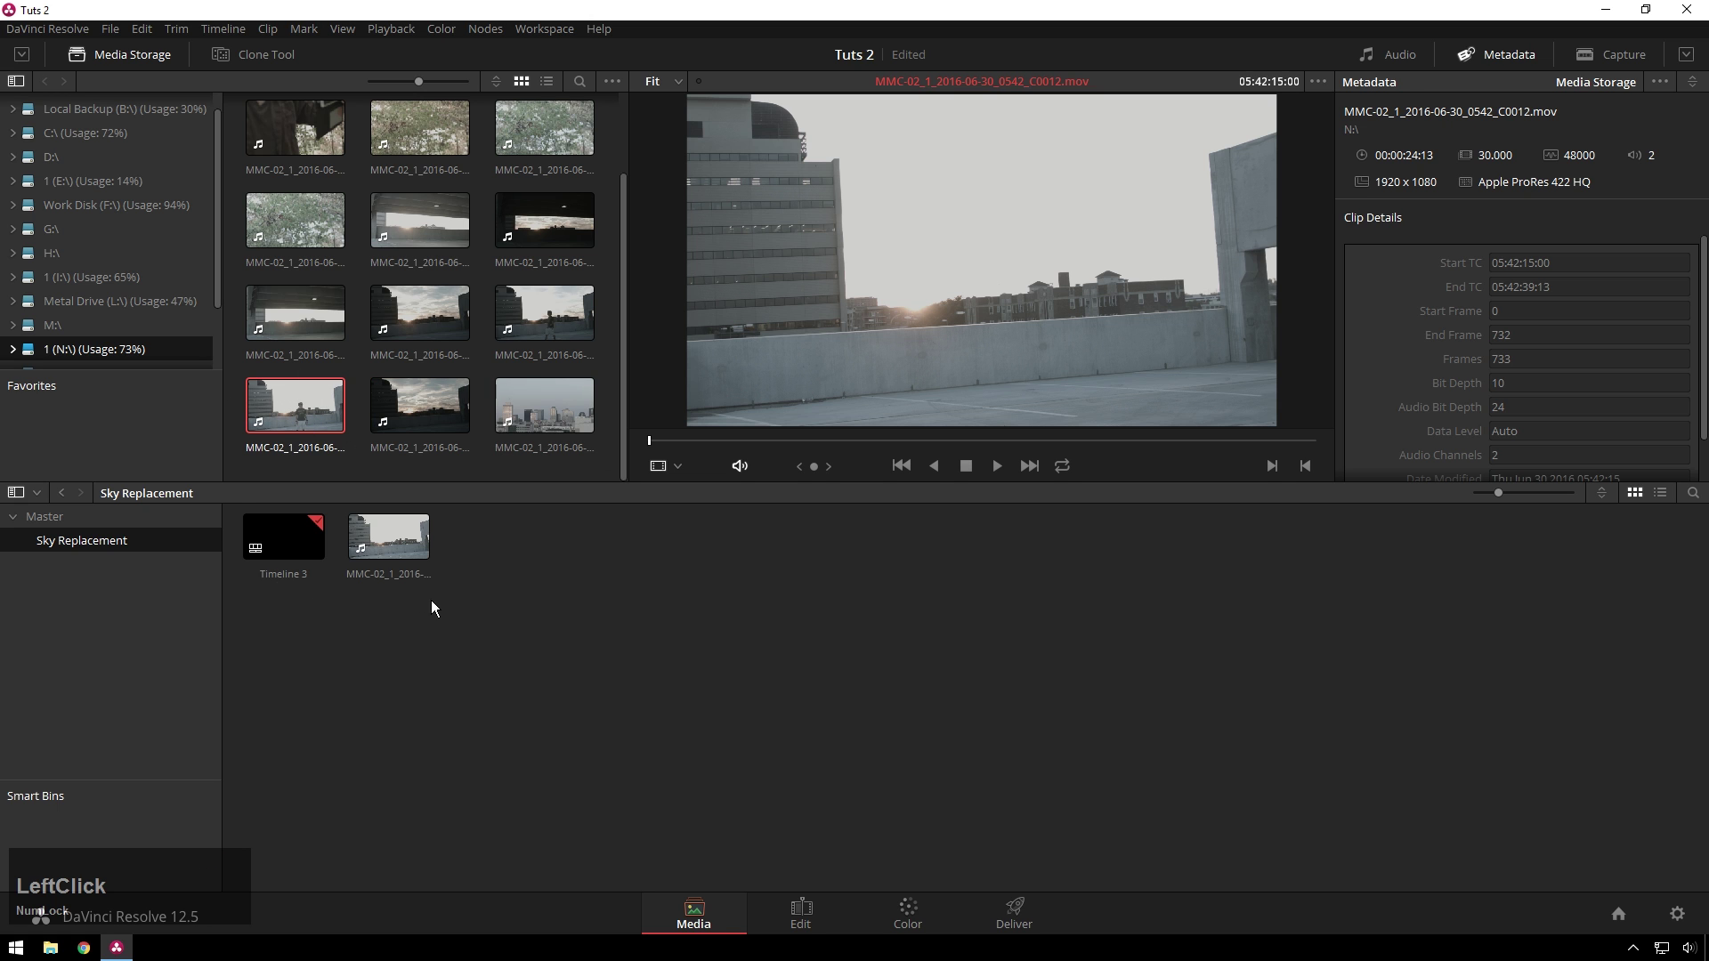
click(688, 450)
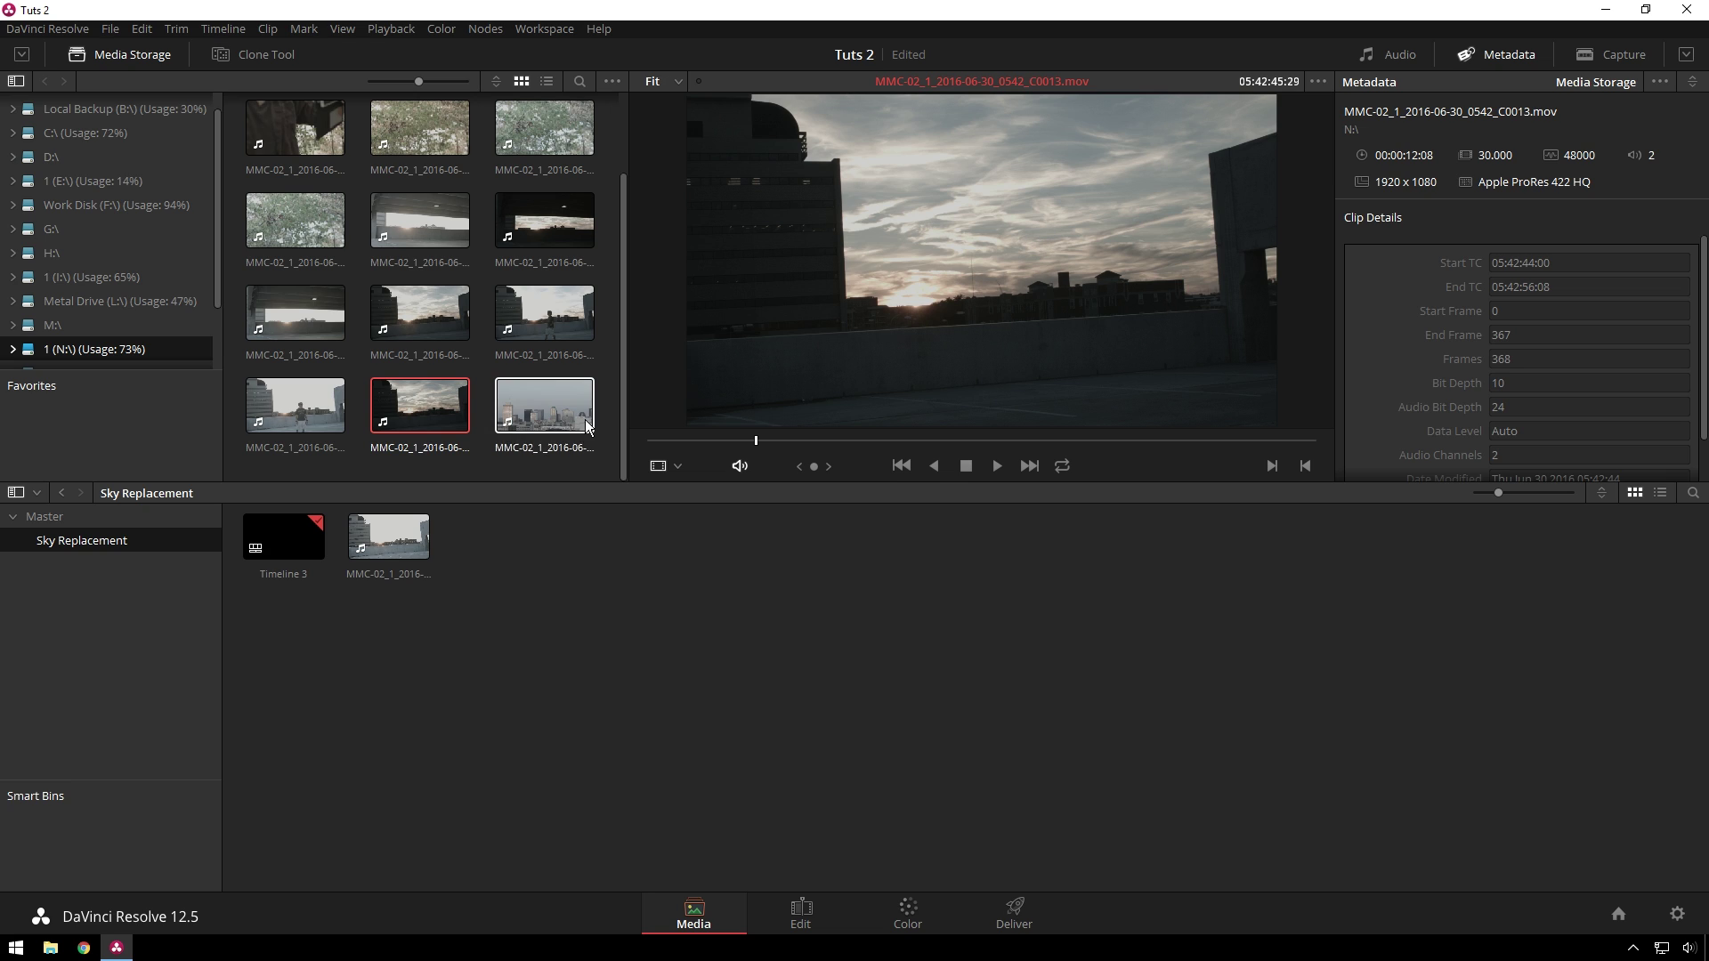
Add the sunset clip to the bin as a matte via its right-click menu, then deselect the clips
right_click(421, 407)
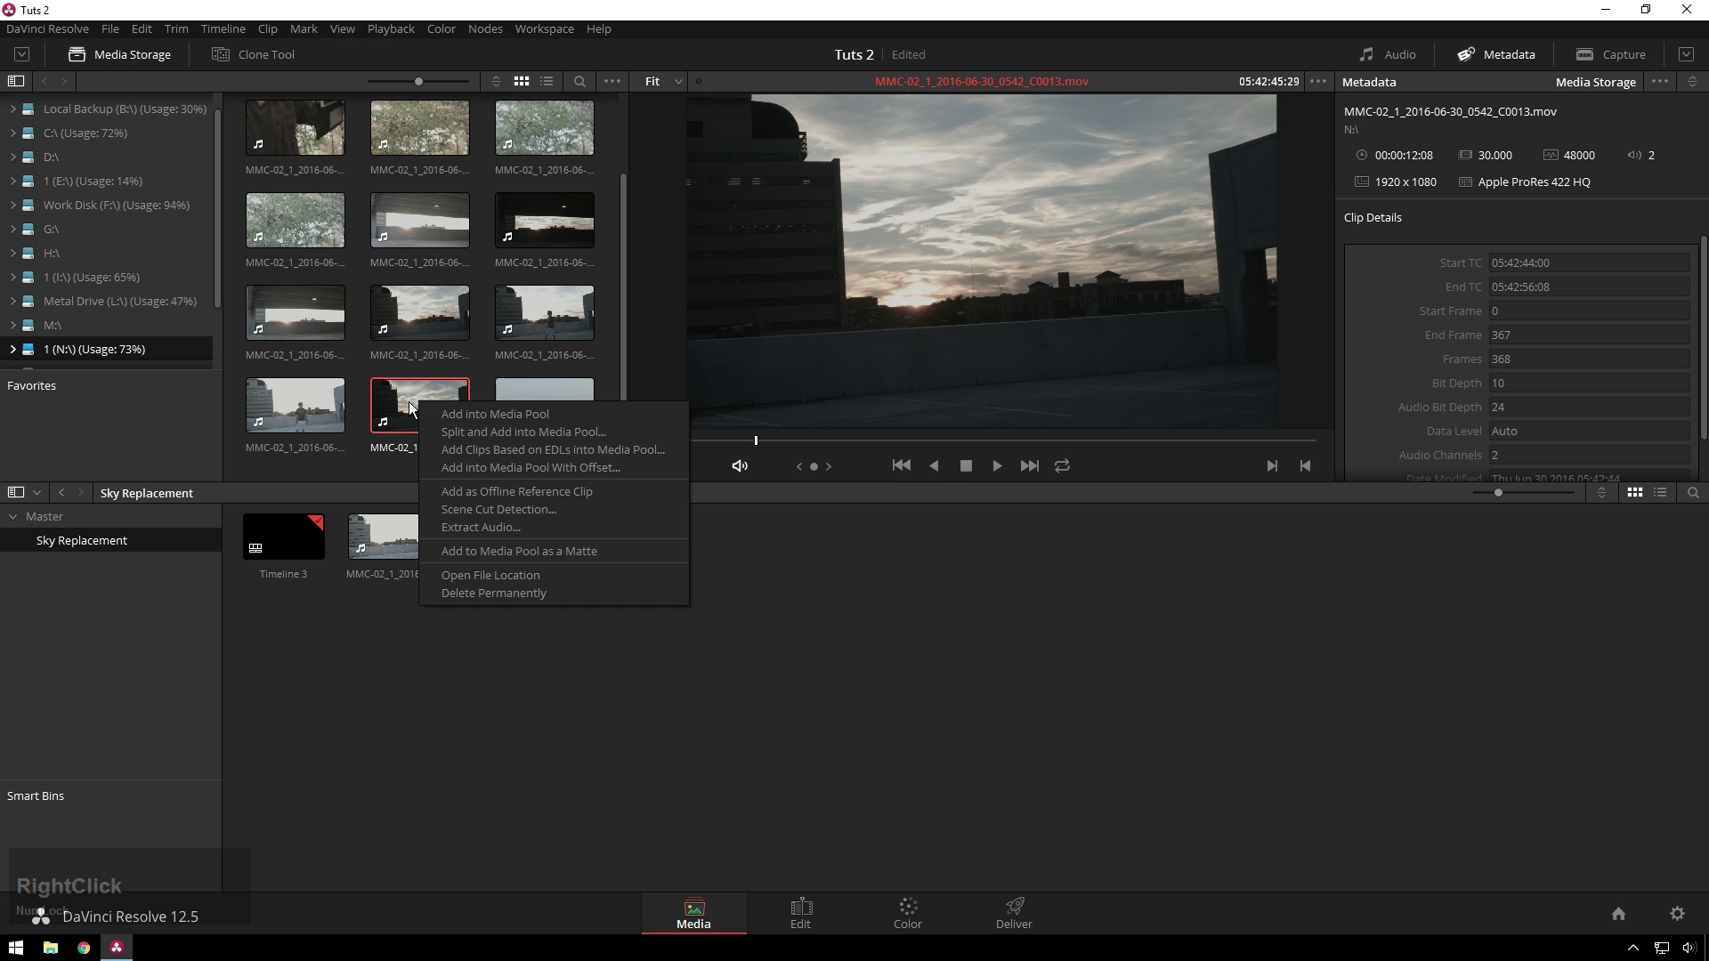
click(564, 562)
click(521, 525)
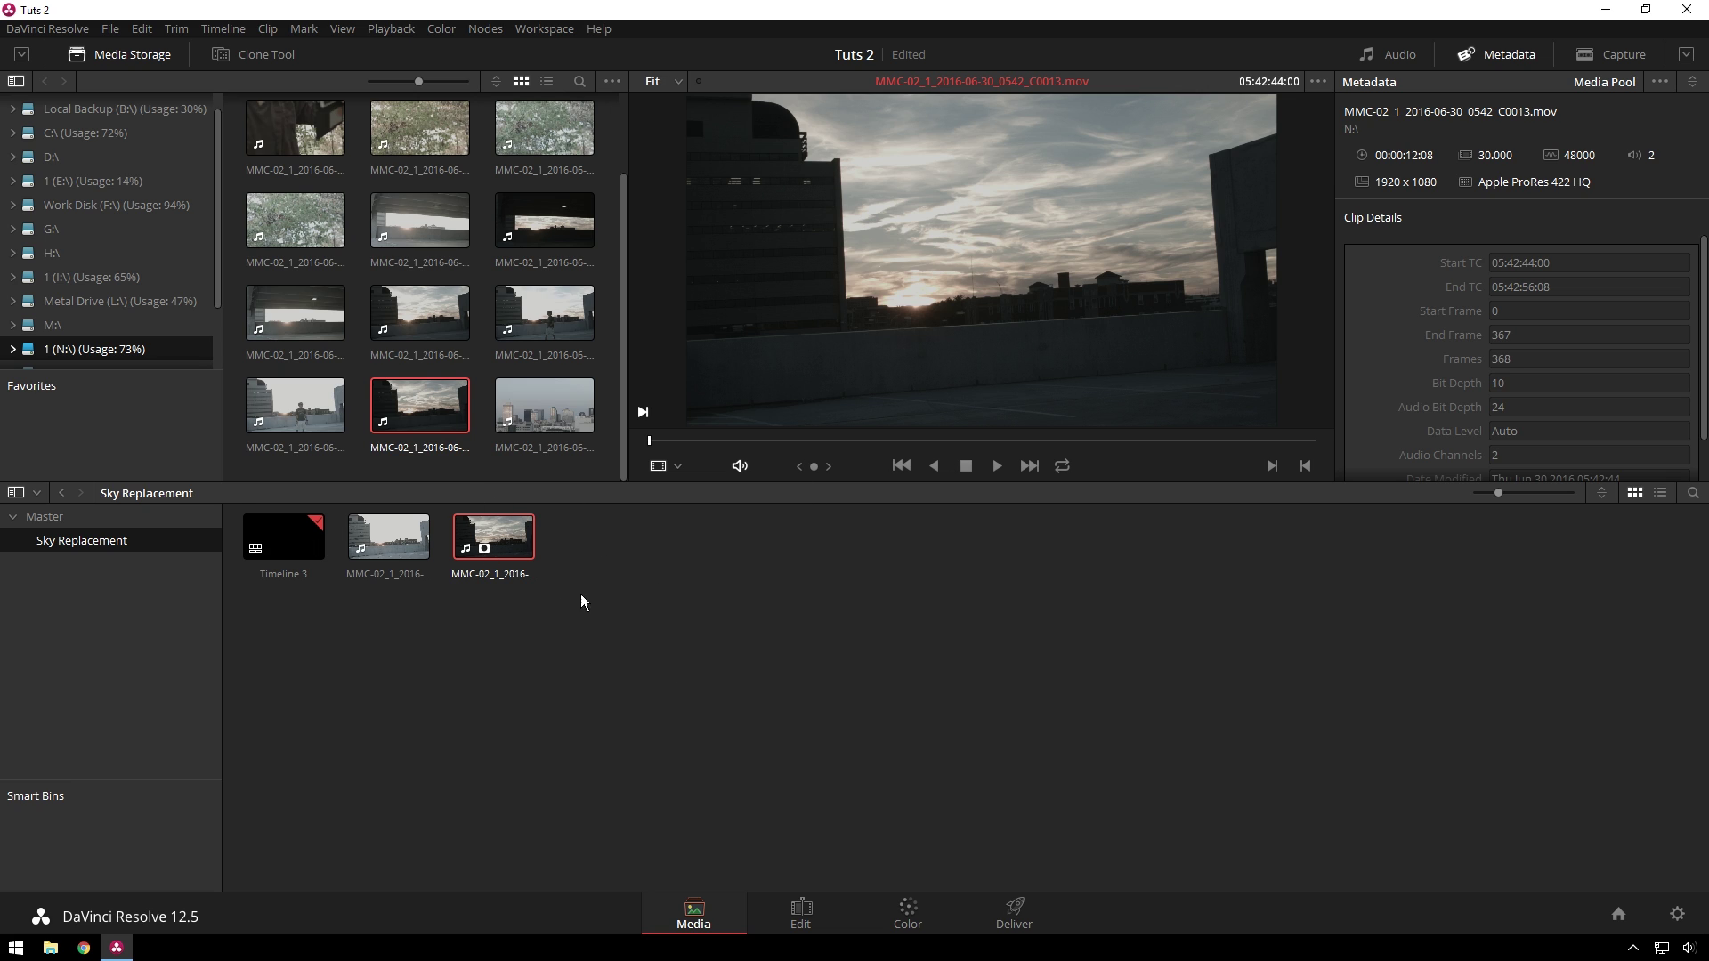
click(672, 662)
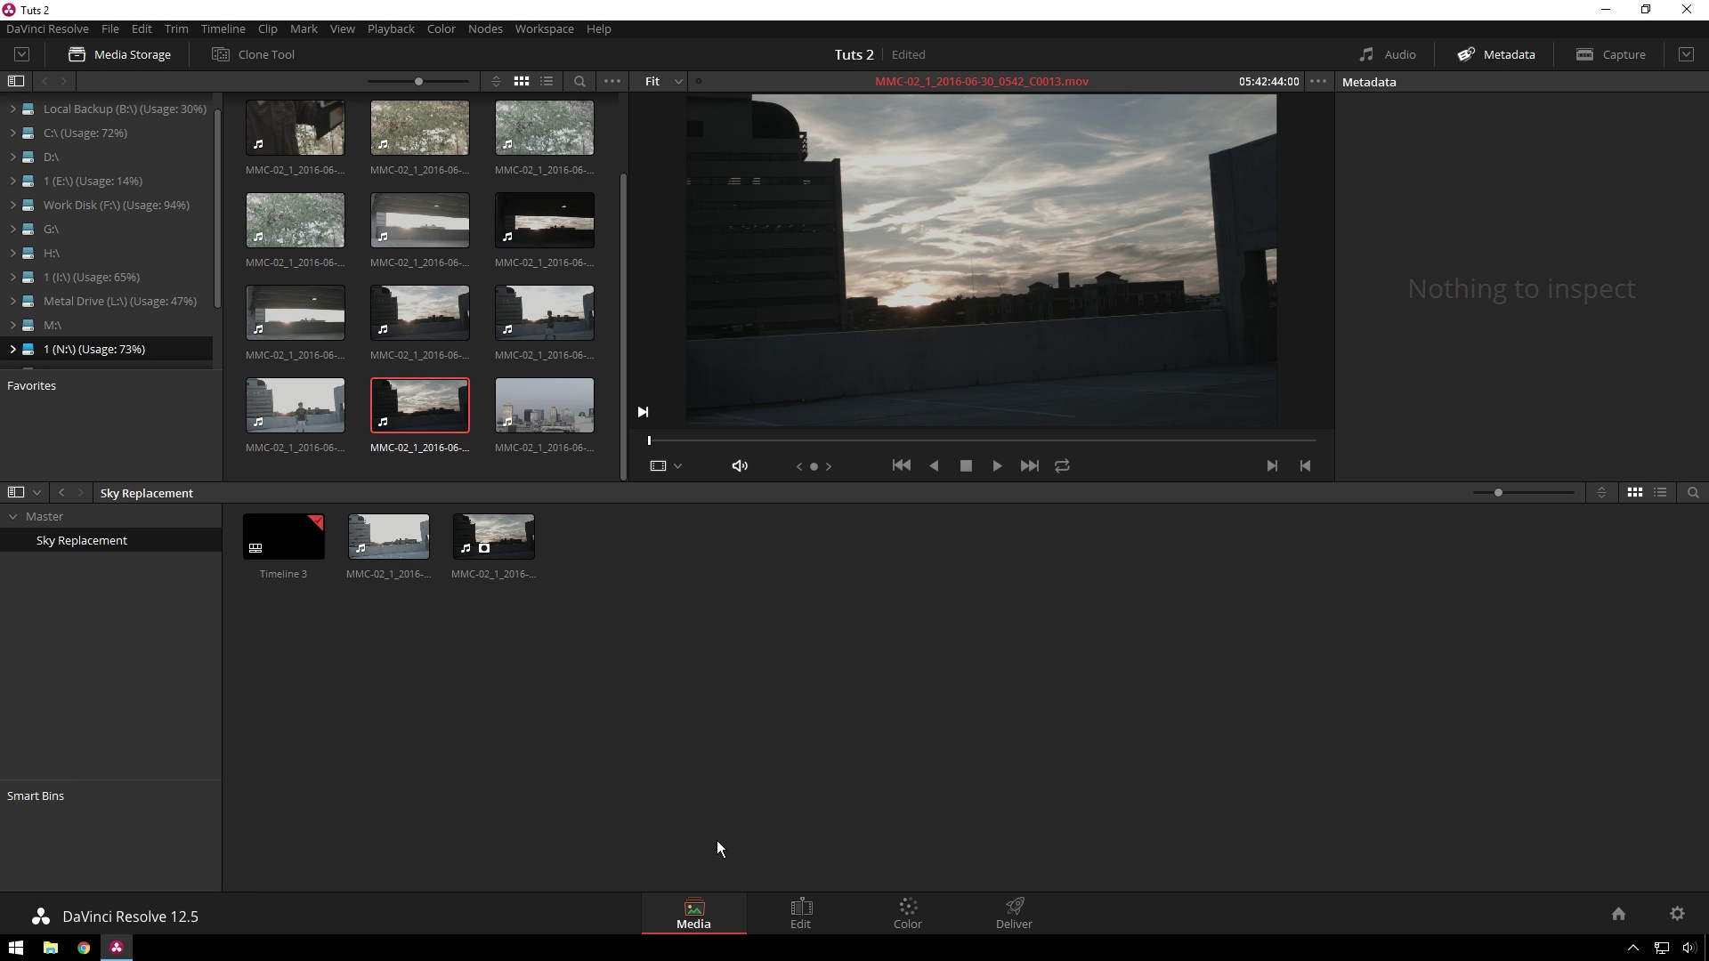
Append the rooftop clip to Timeline 3 on the Edit page and bring it into the Color page
click(828, 913)
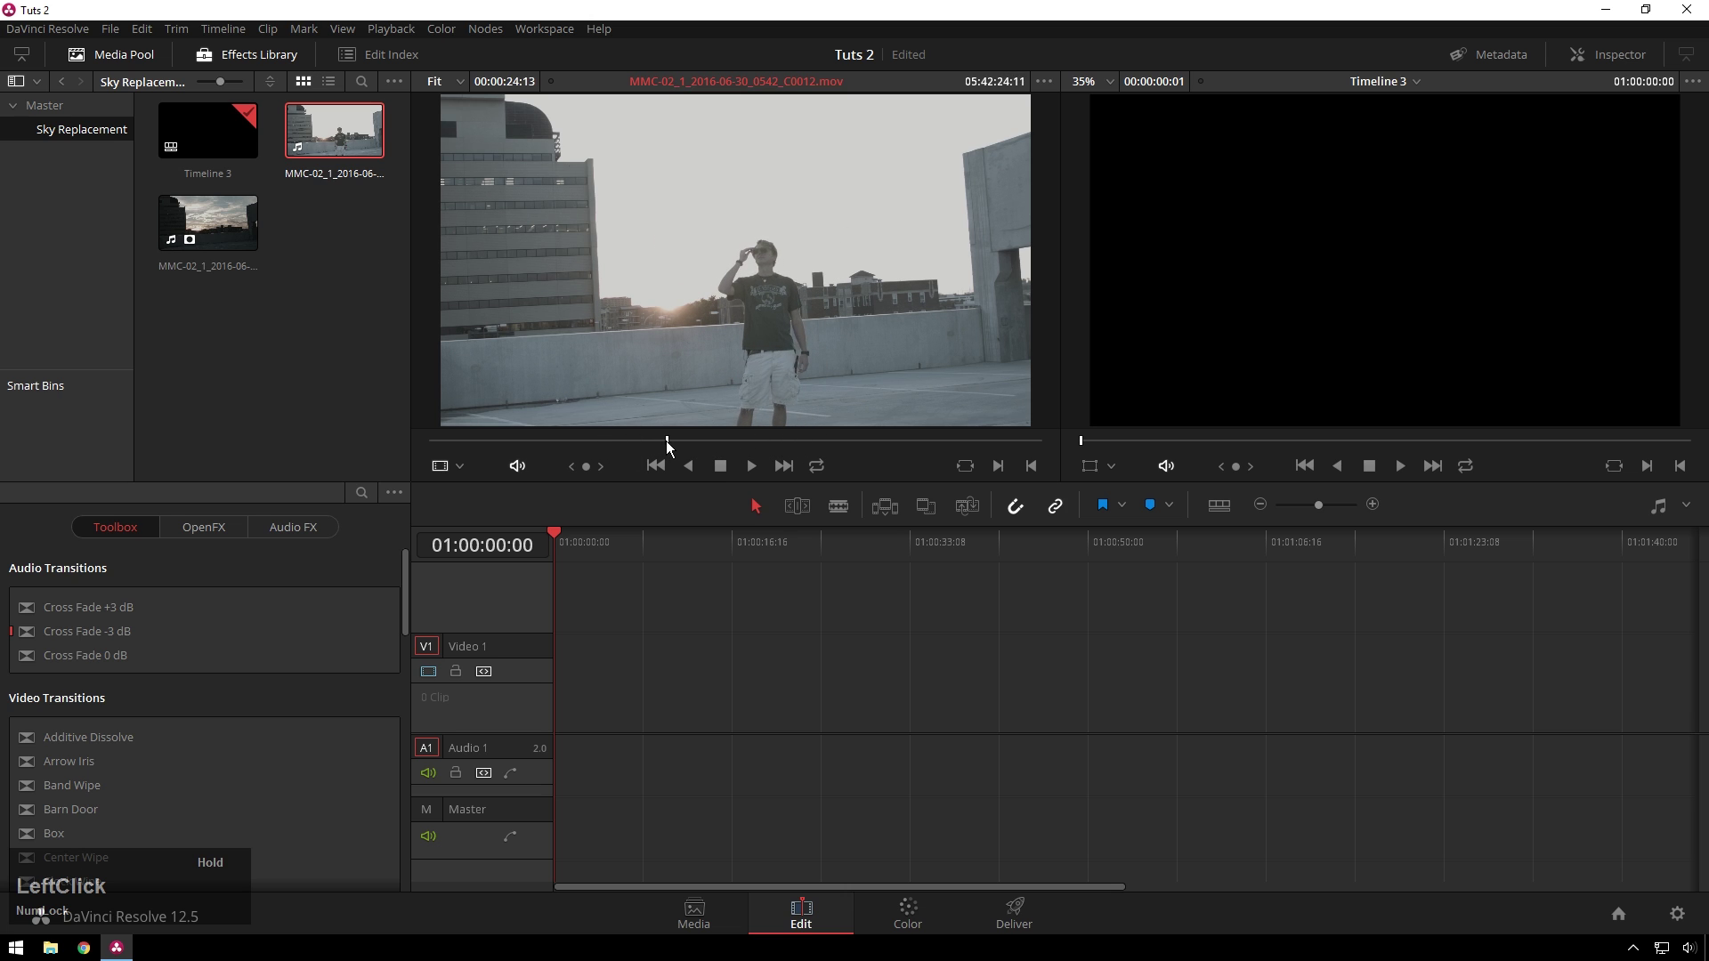
key(space)
key(space)
click(347, 148)
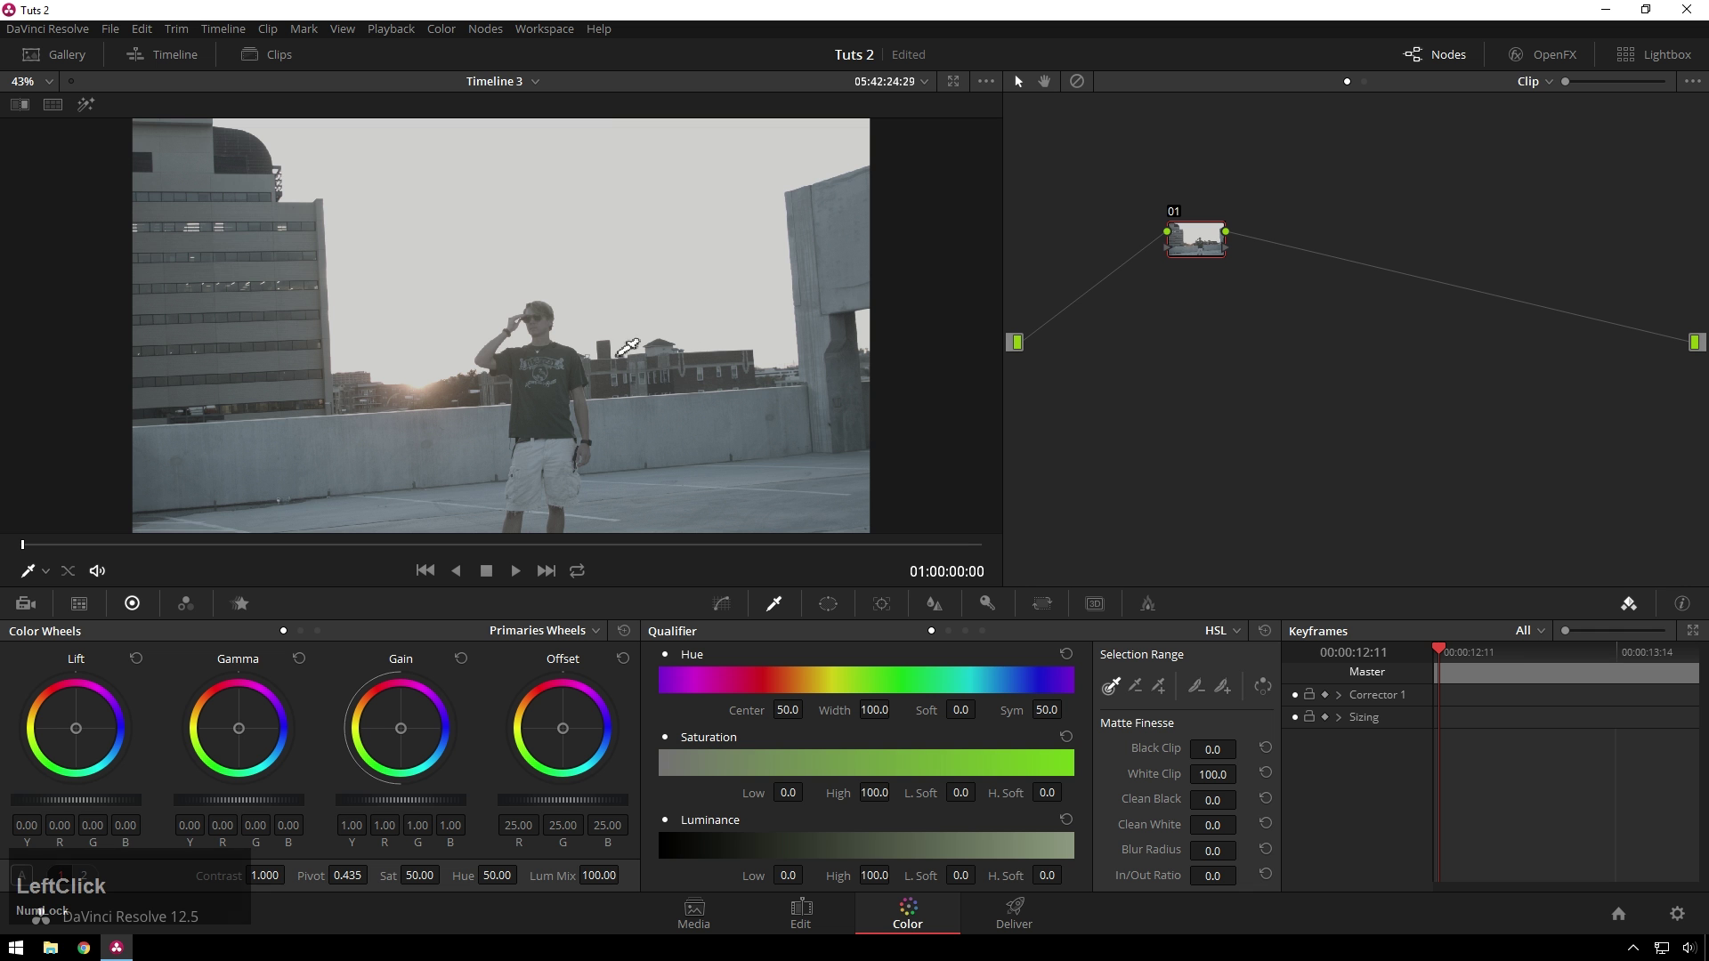
click(1202, 254)
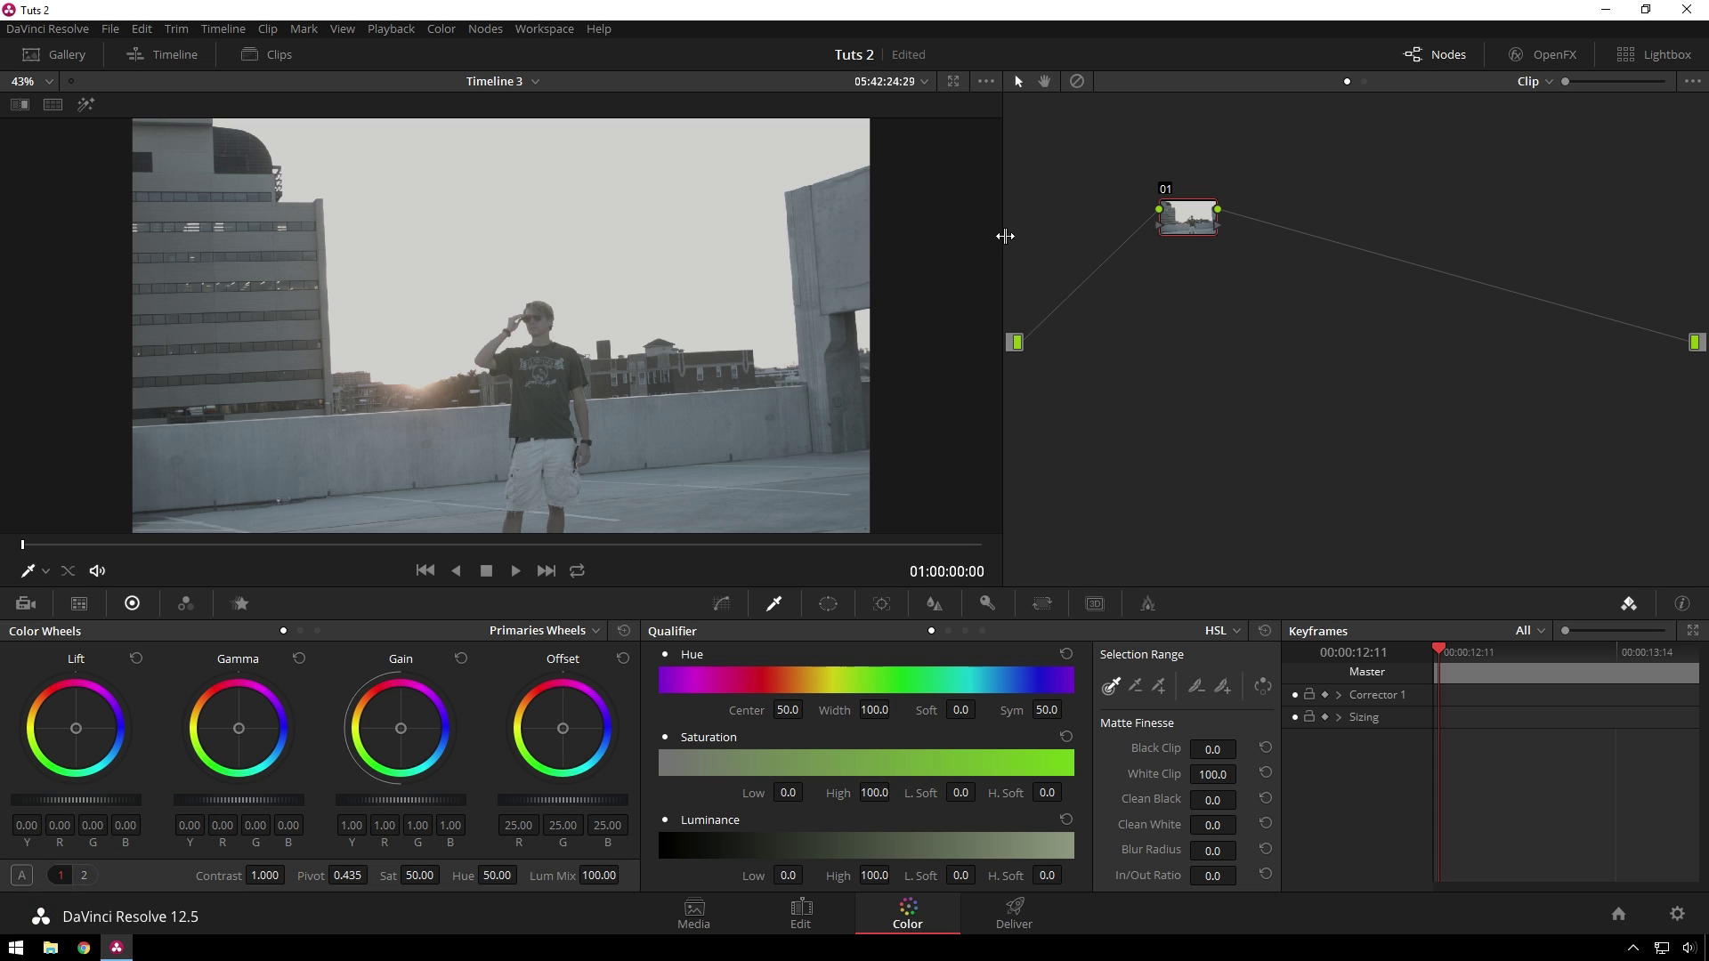
click(800, 938)
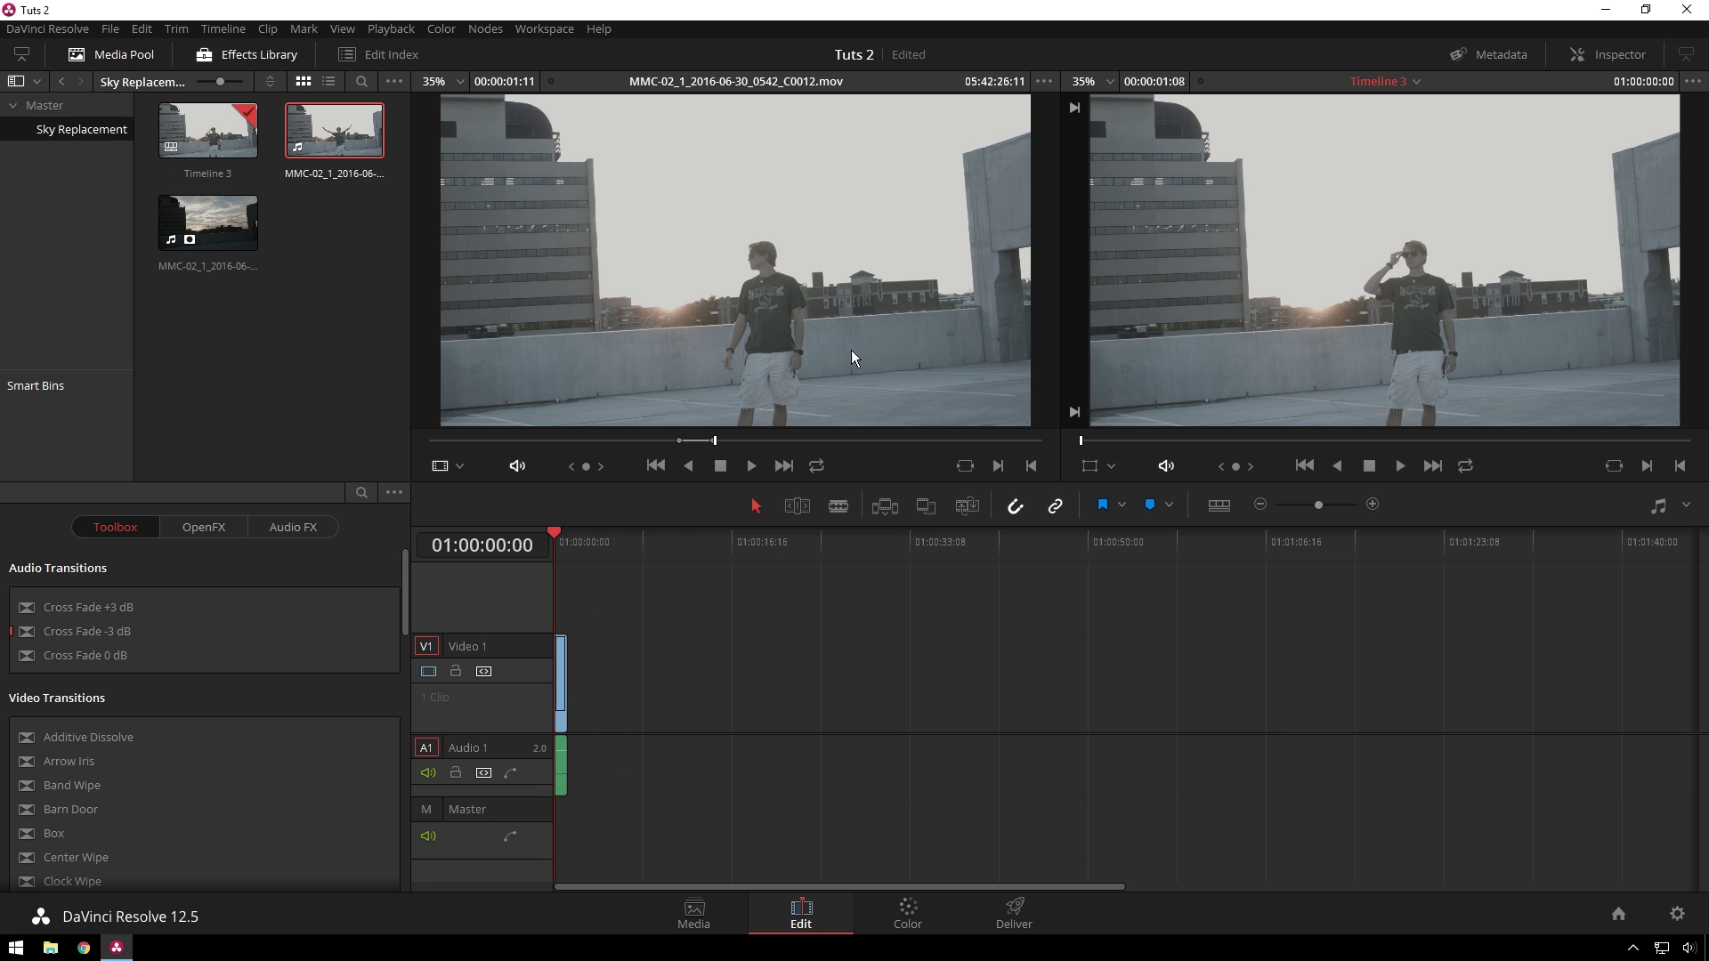
click(934, 934)
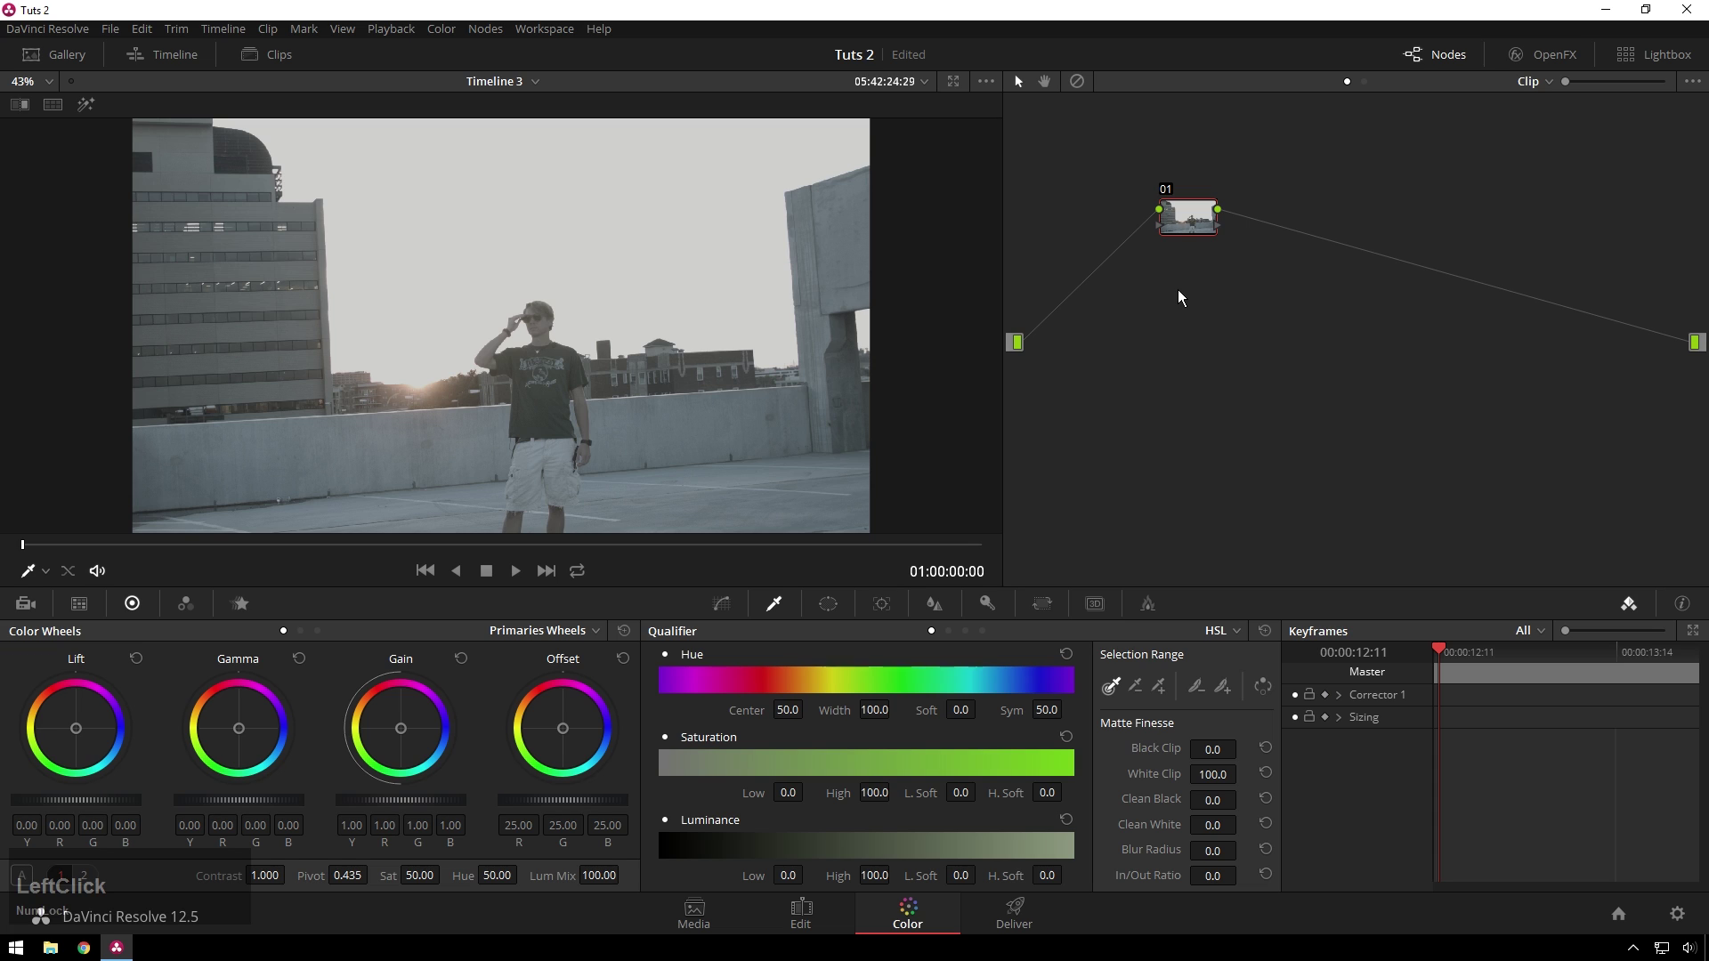
Add the cloudy sunset clip as an external matte on node 01
right_click(1192, 225)
click(1241, 528)
click(1408, 562)
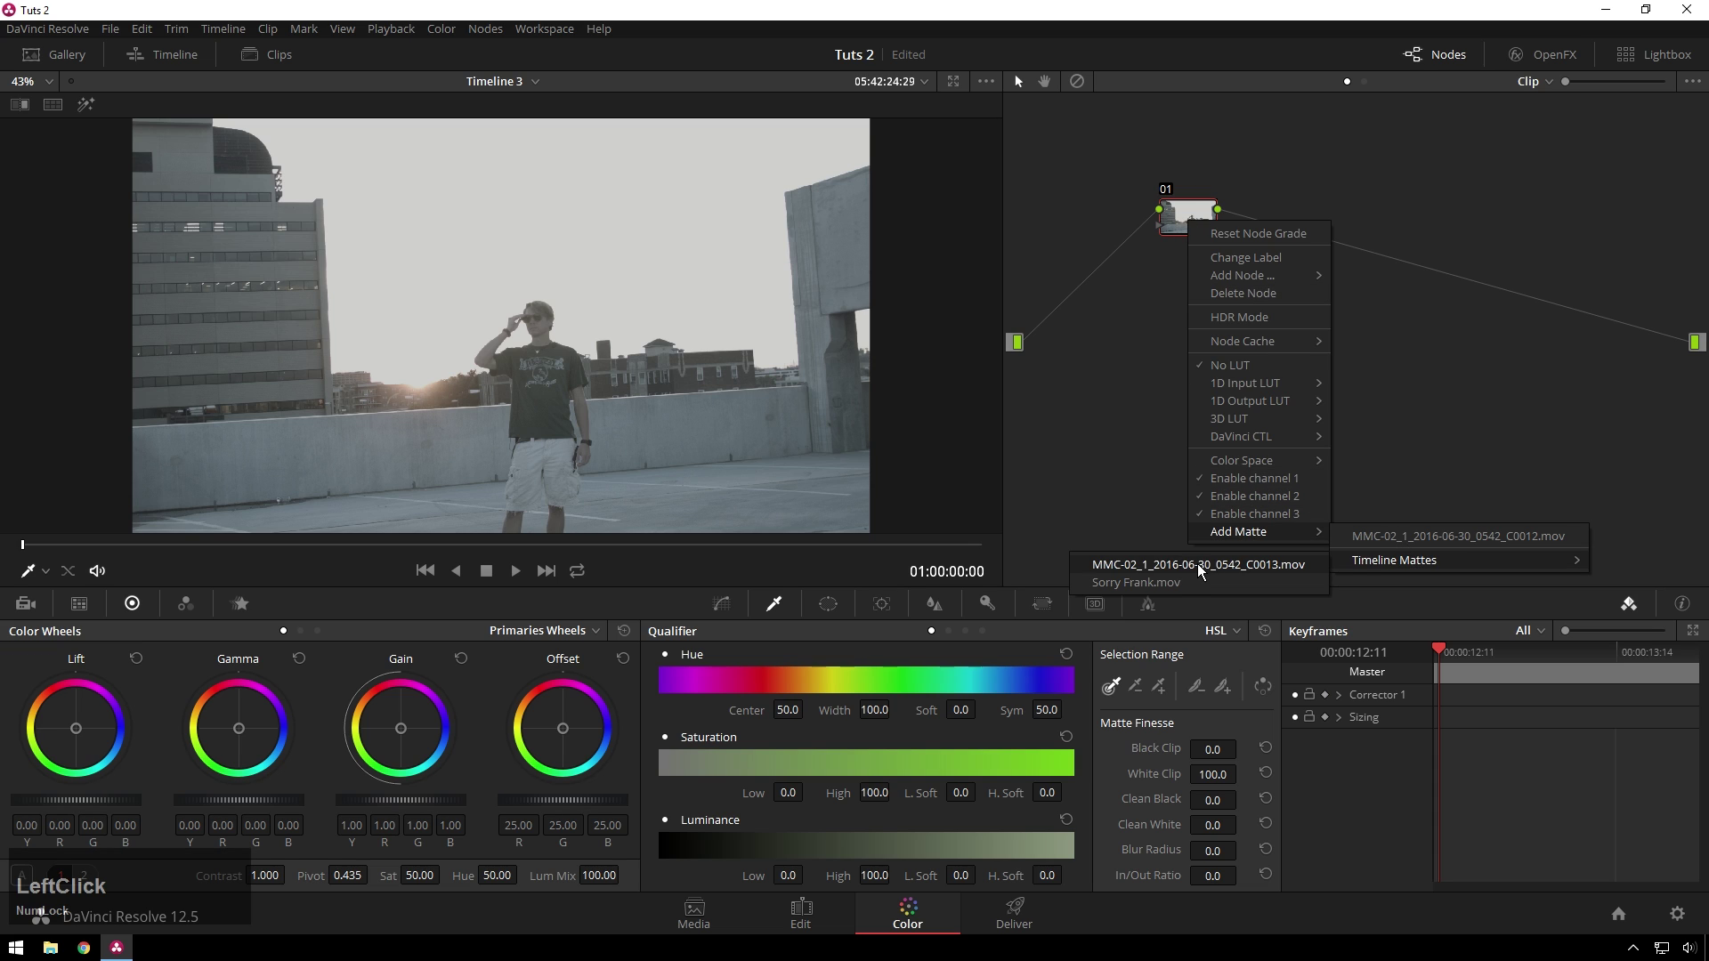
click(1236, 571)
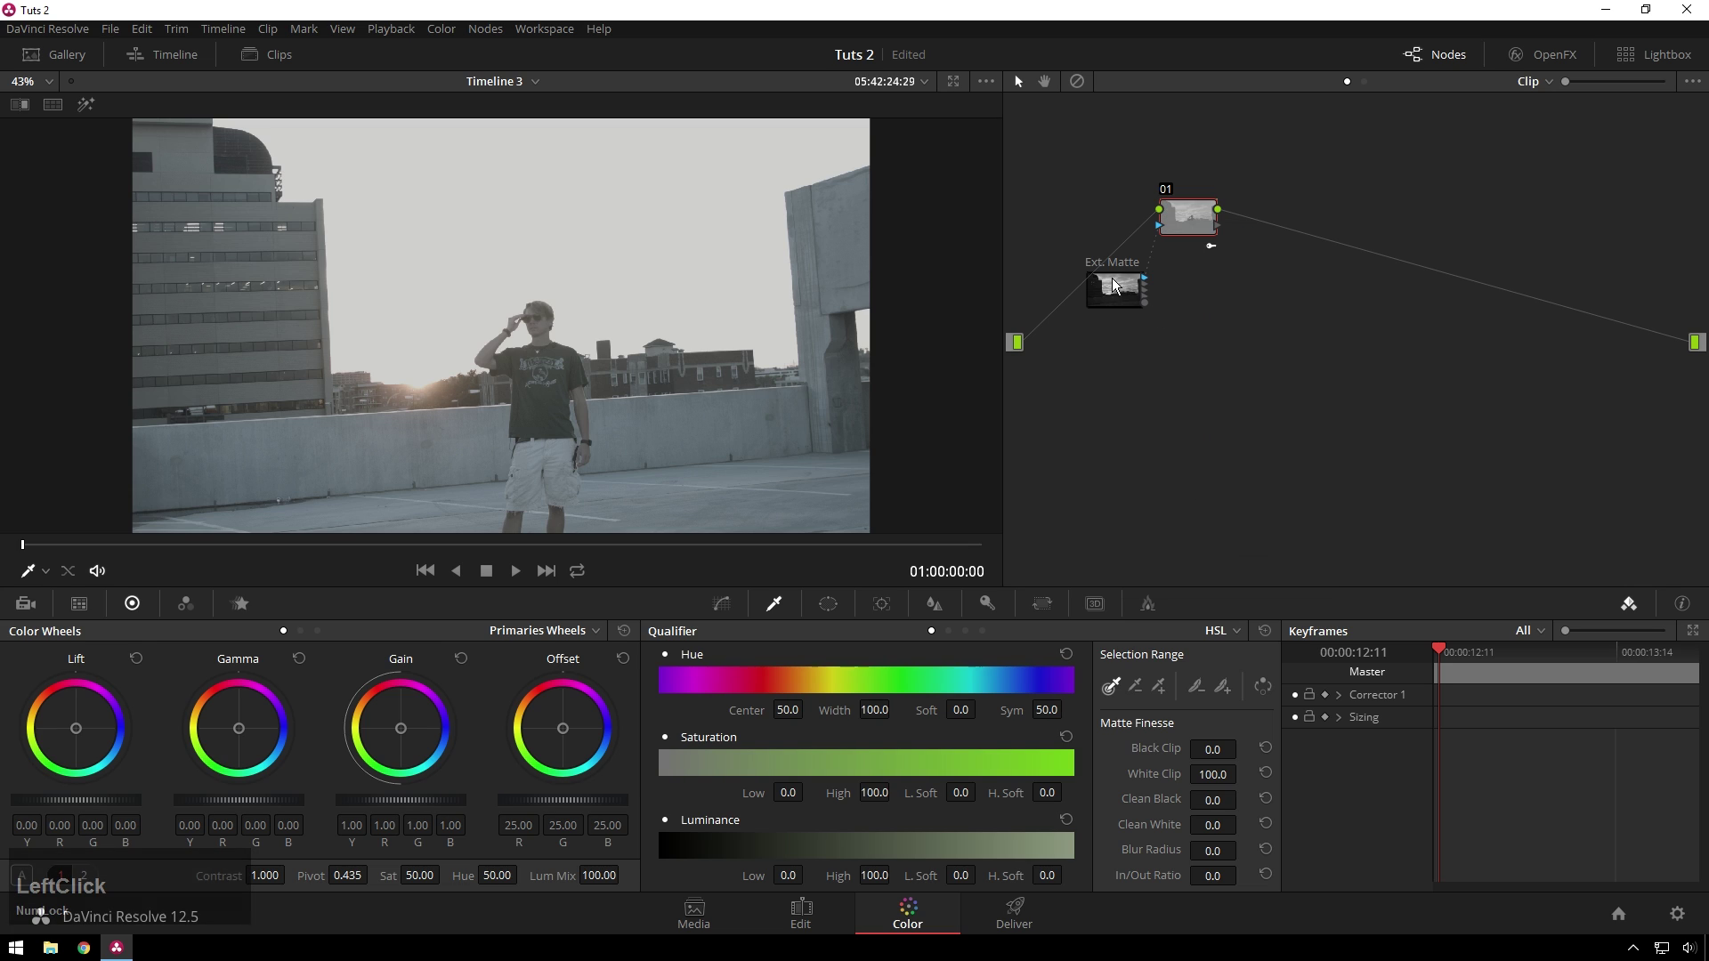
Place the matte node below node 01 and add a new serial corrector node 03
key(Delete)
click(1094, 356)
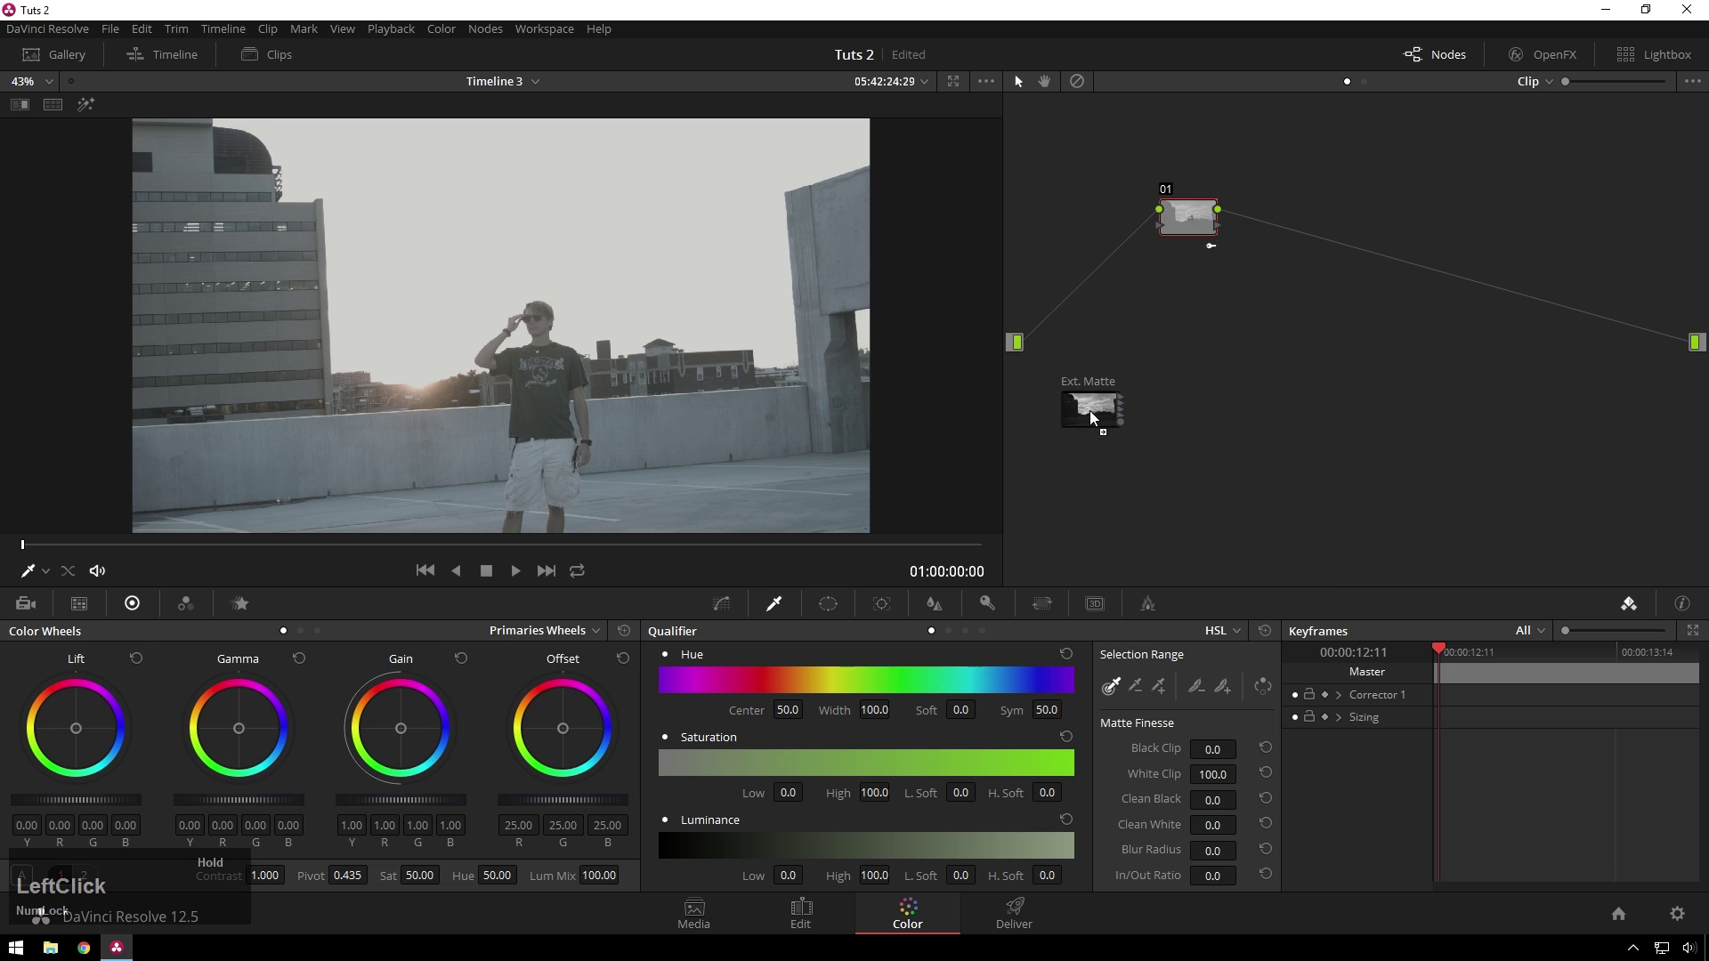
key(alt+s)
click(1179, 387)
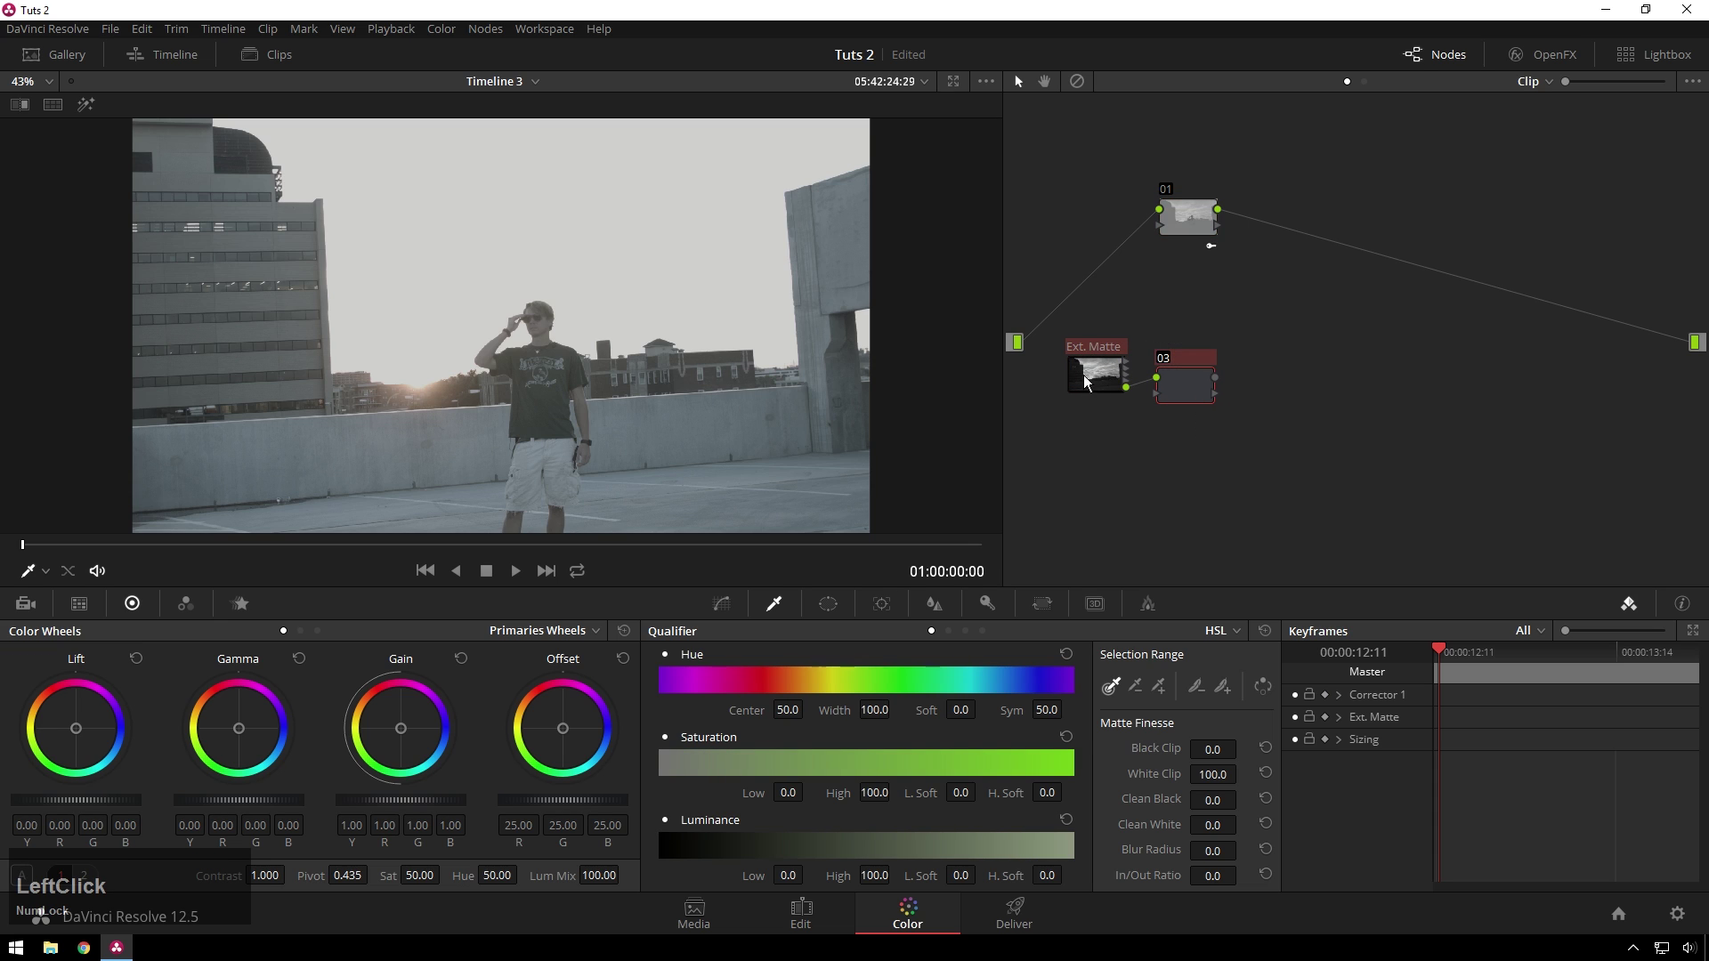
Add a Layer Mixer node to the graph
right_click(1231, 280)
click(1300, 326)
click(1600, 362)
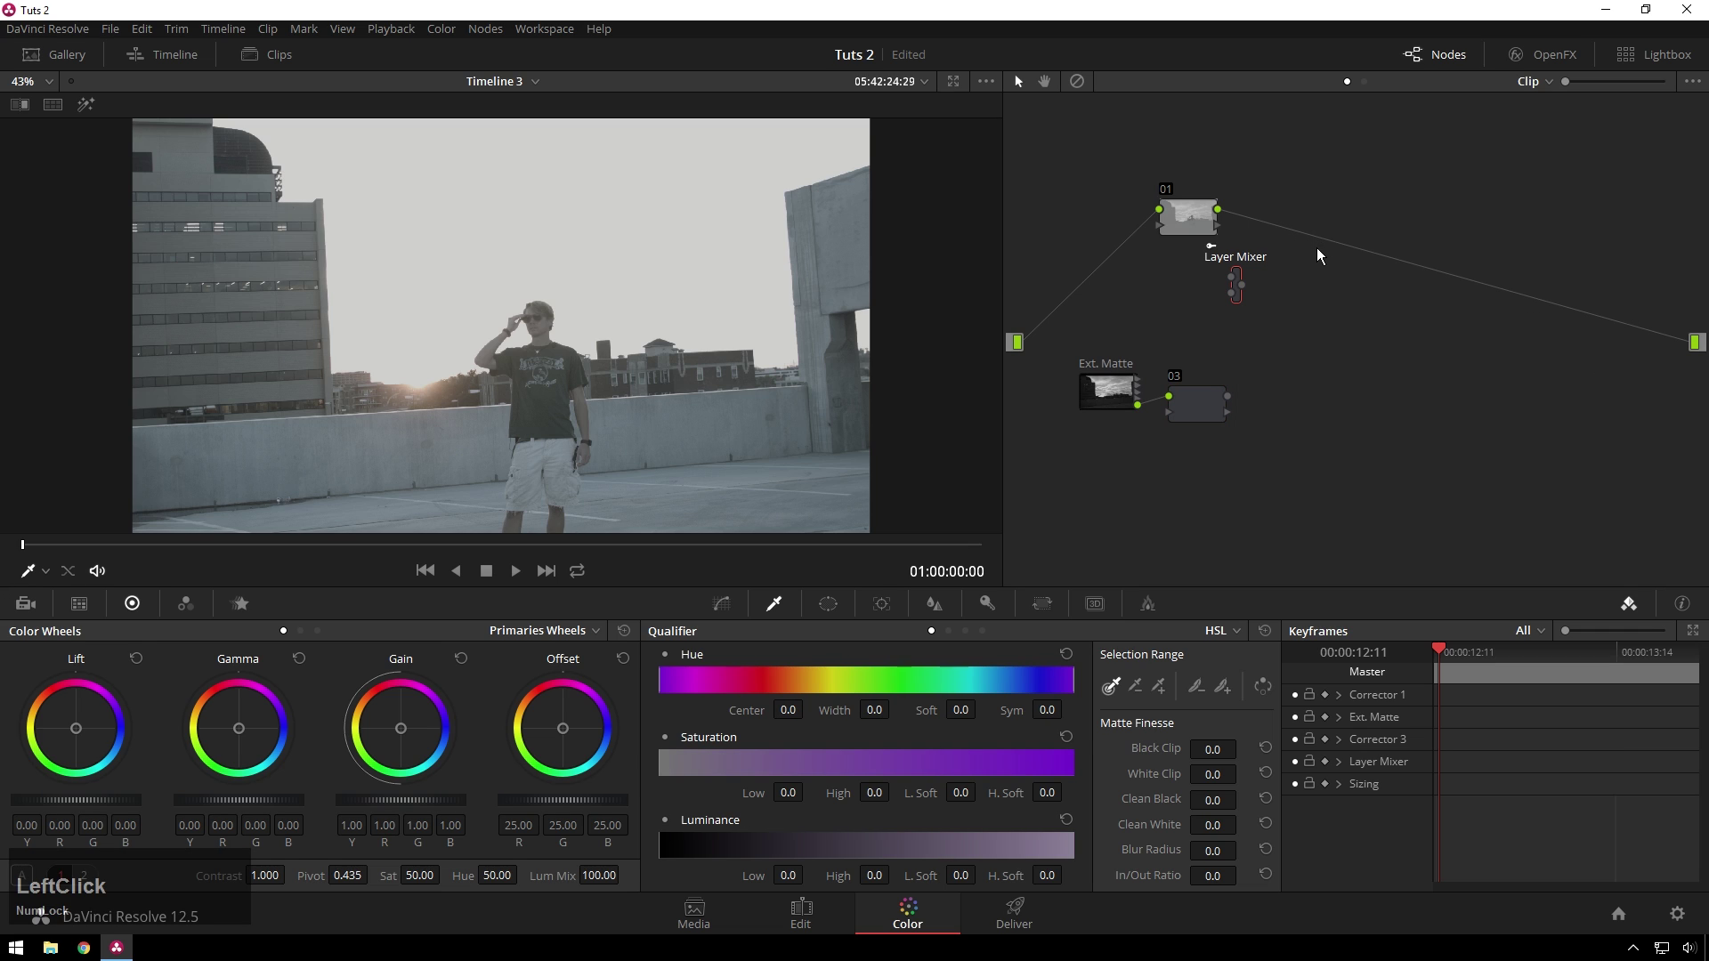
key(Delete)
Rearrange the nodes, feed nodes 03 and 01 into the Layer Mixer and connect it to the output
click(1184, 222)
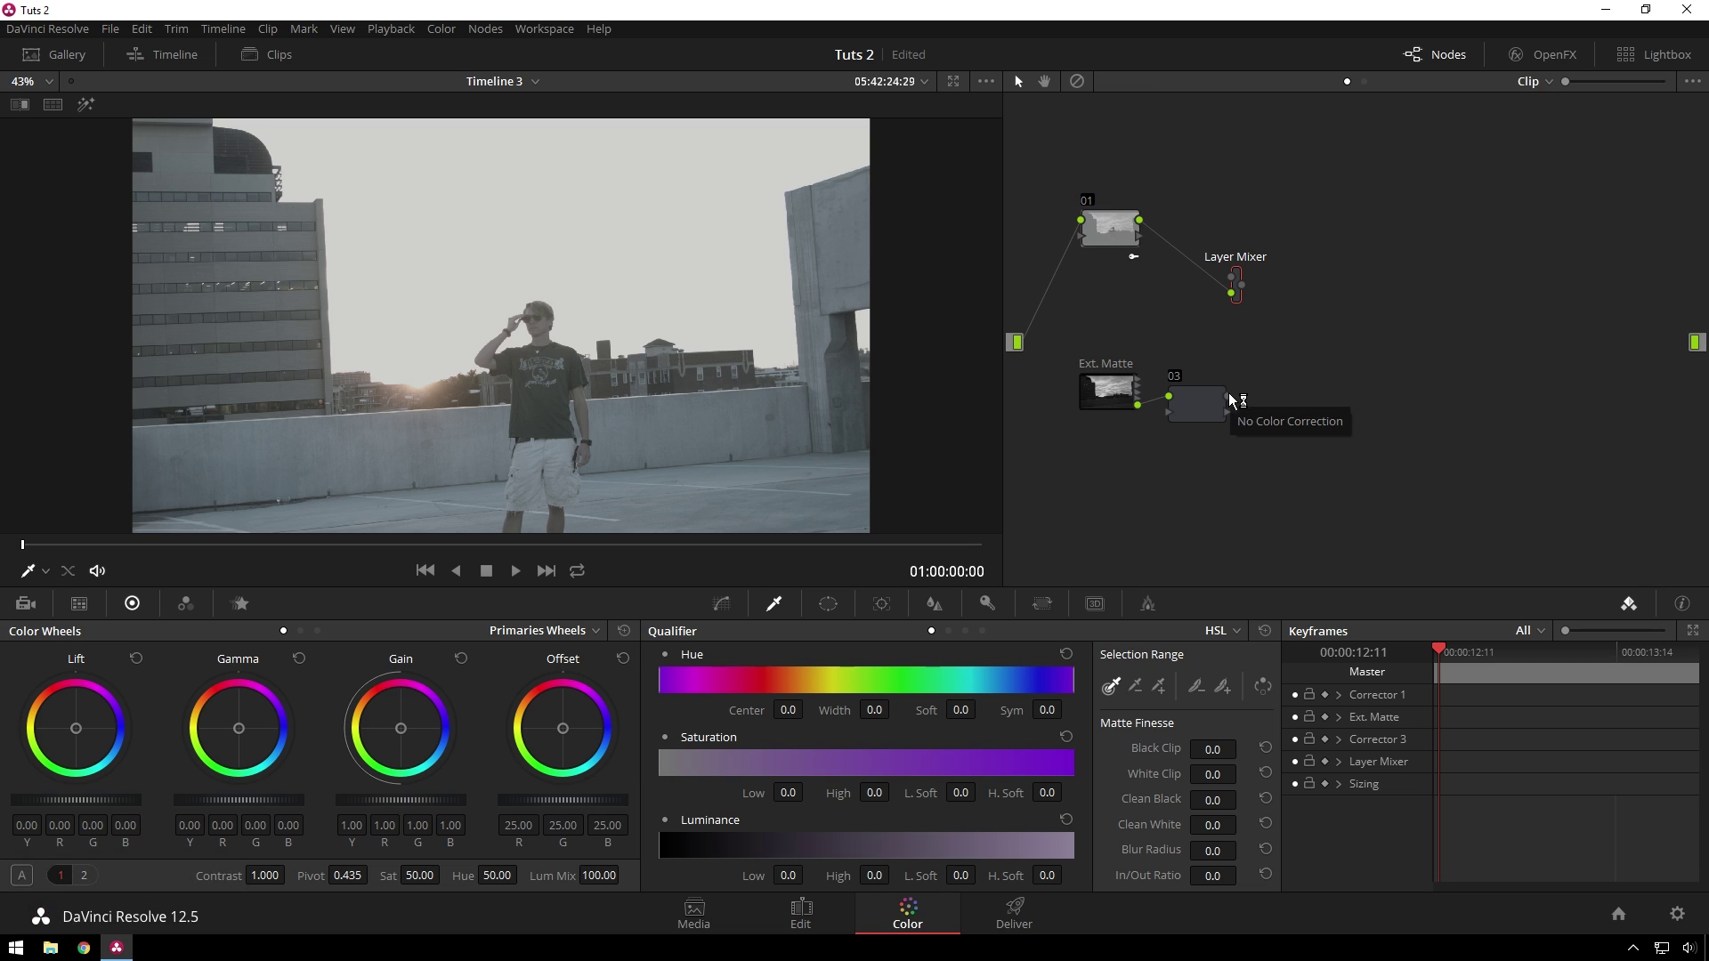
click(1234, 400)
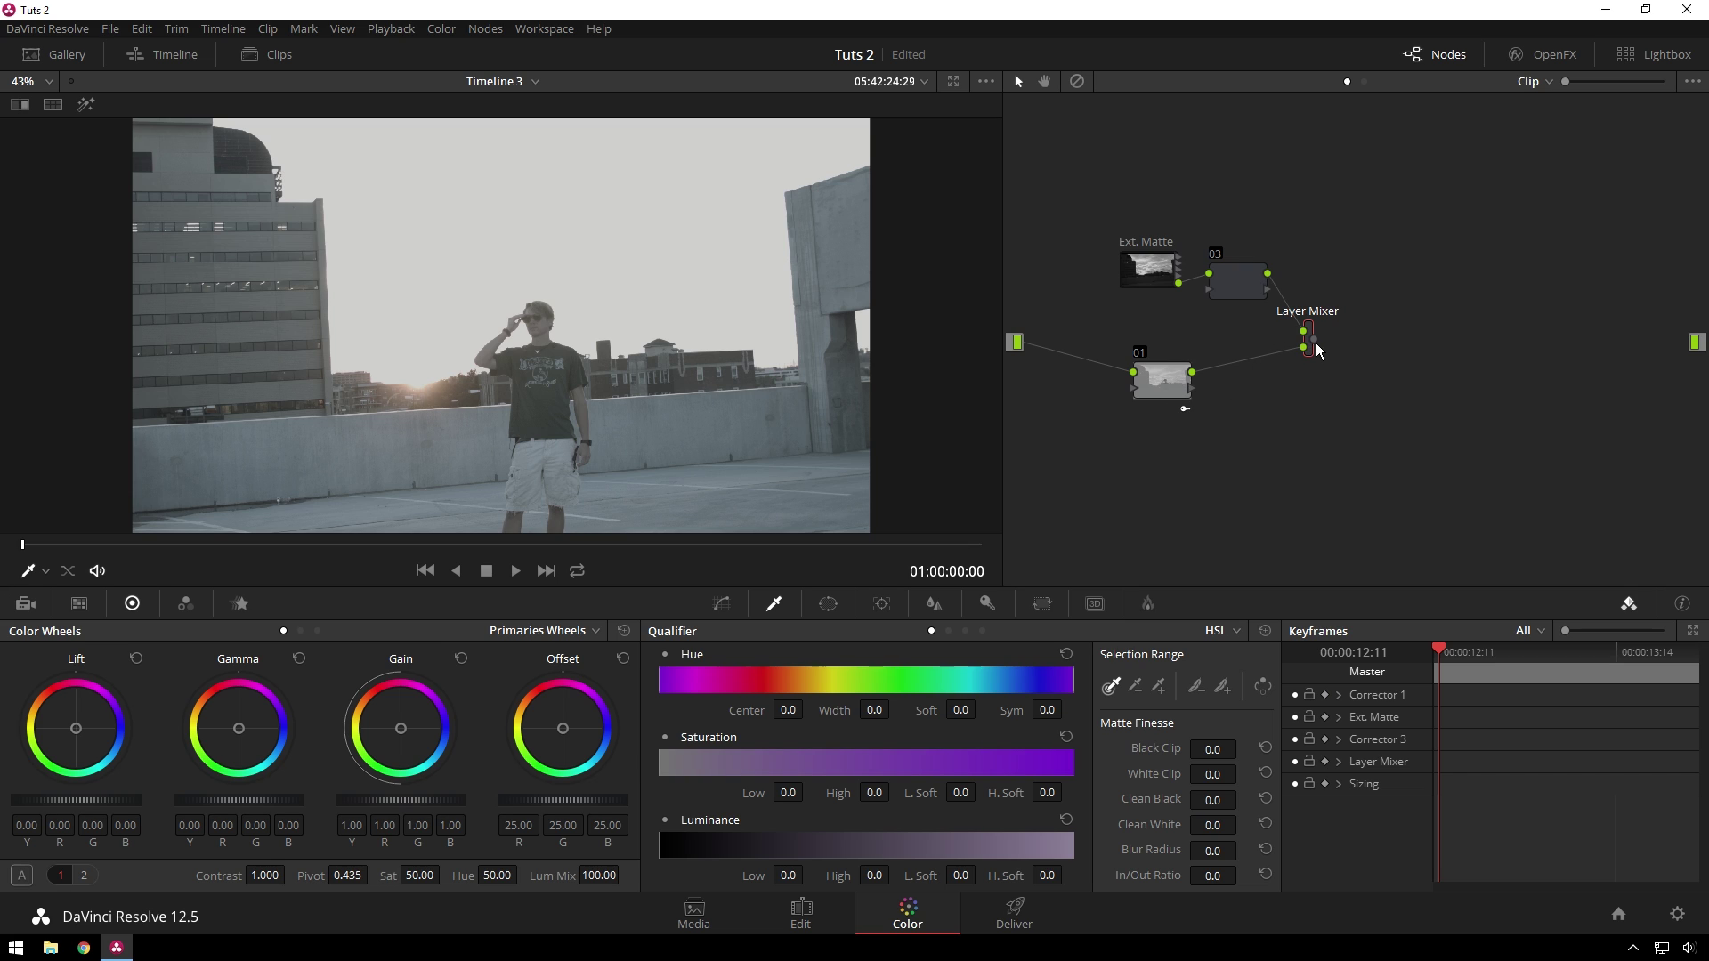
click(1319, 343)
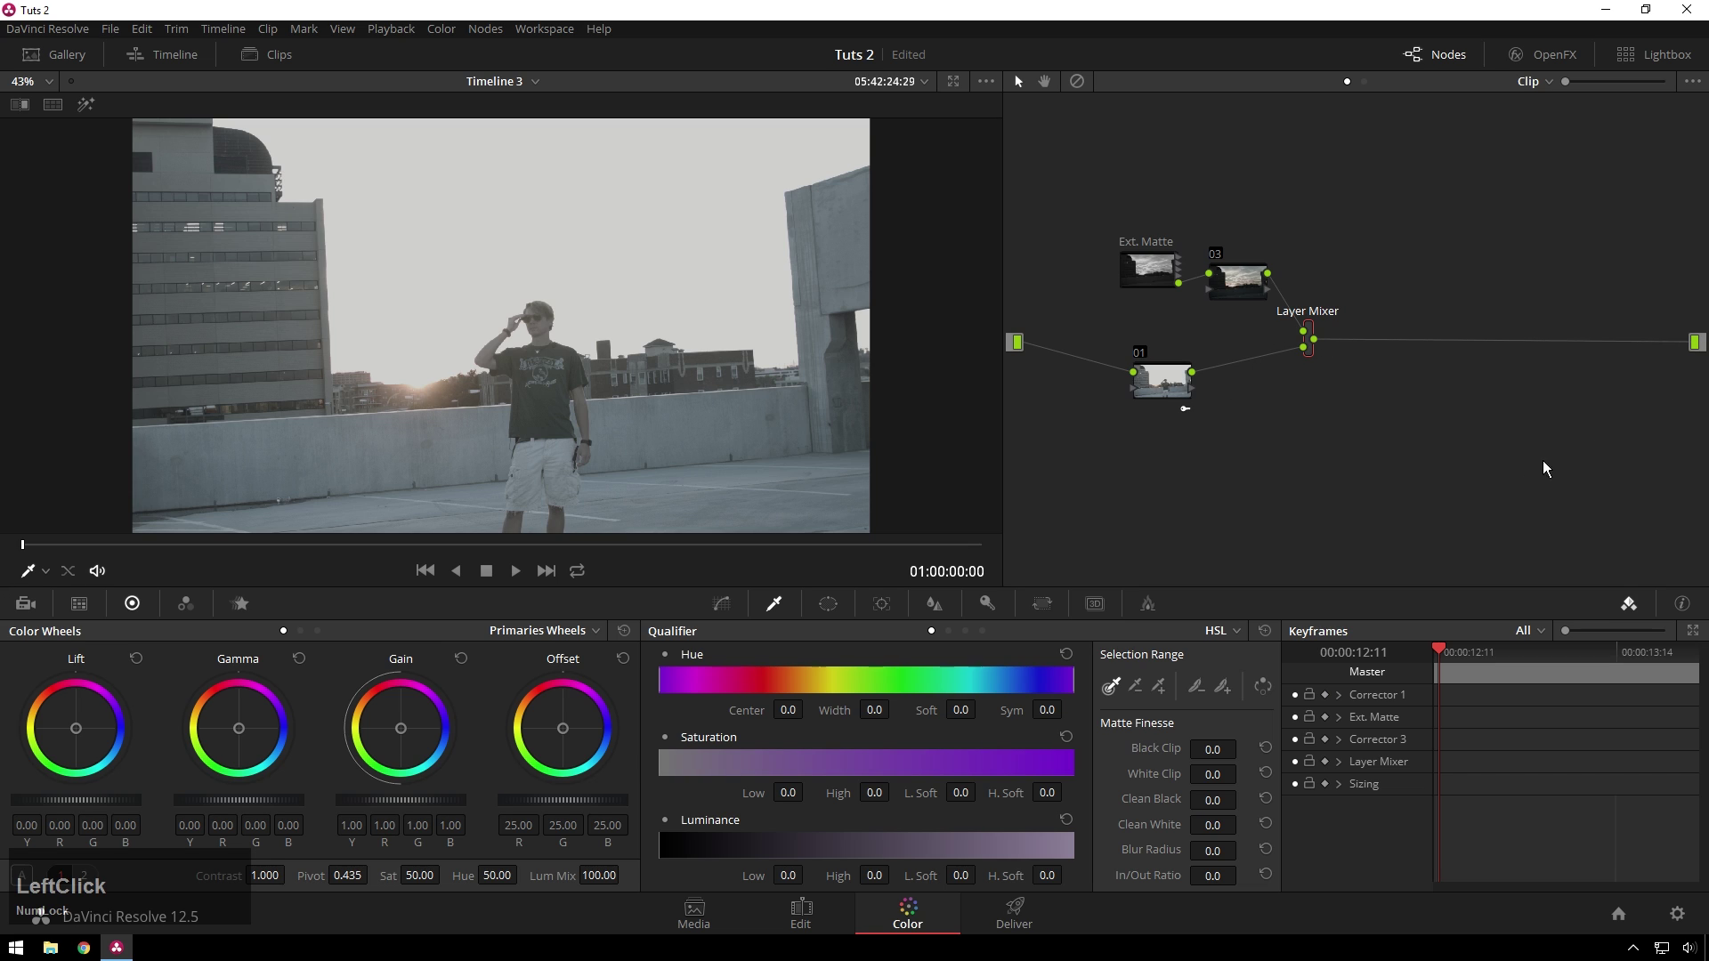
Add a new serial node 05 after the rooftop clip's node 01
click(1163, 400)
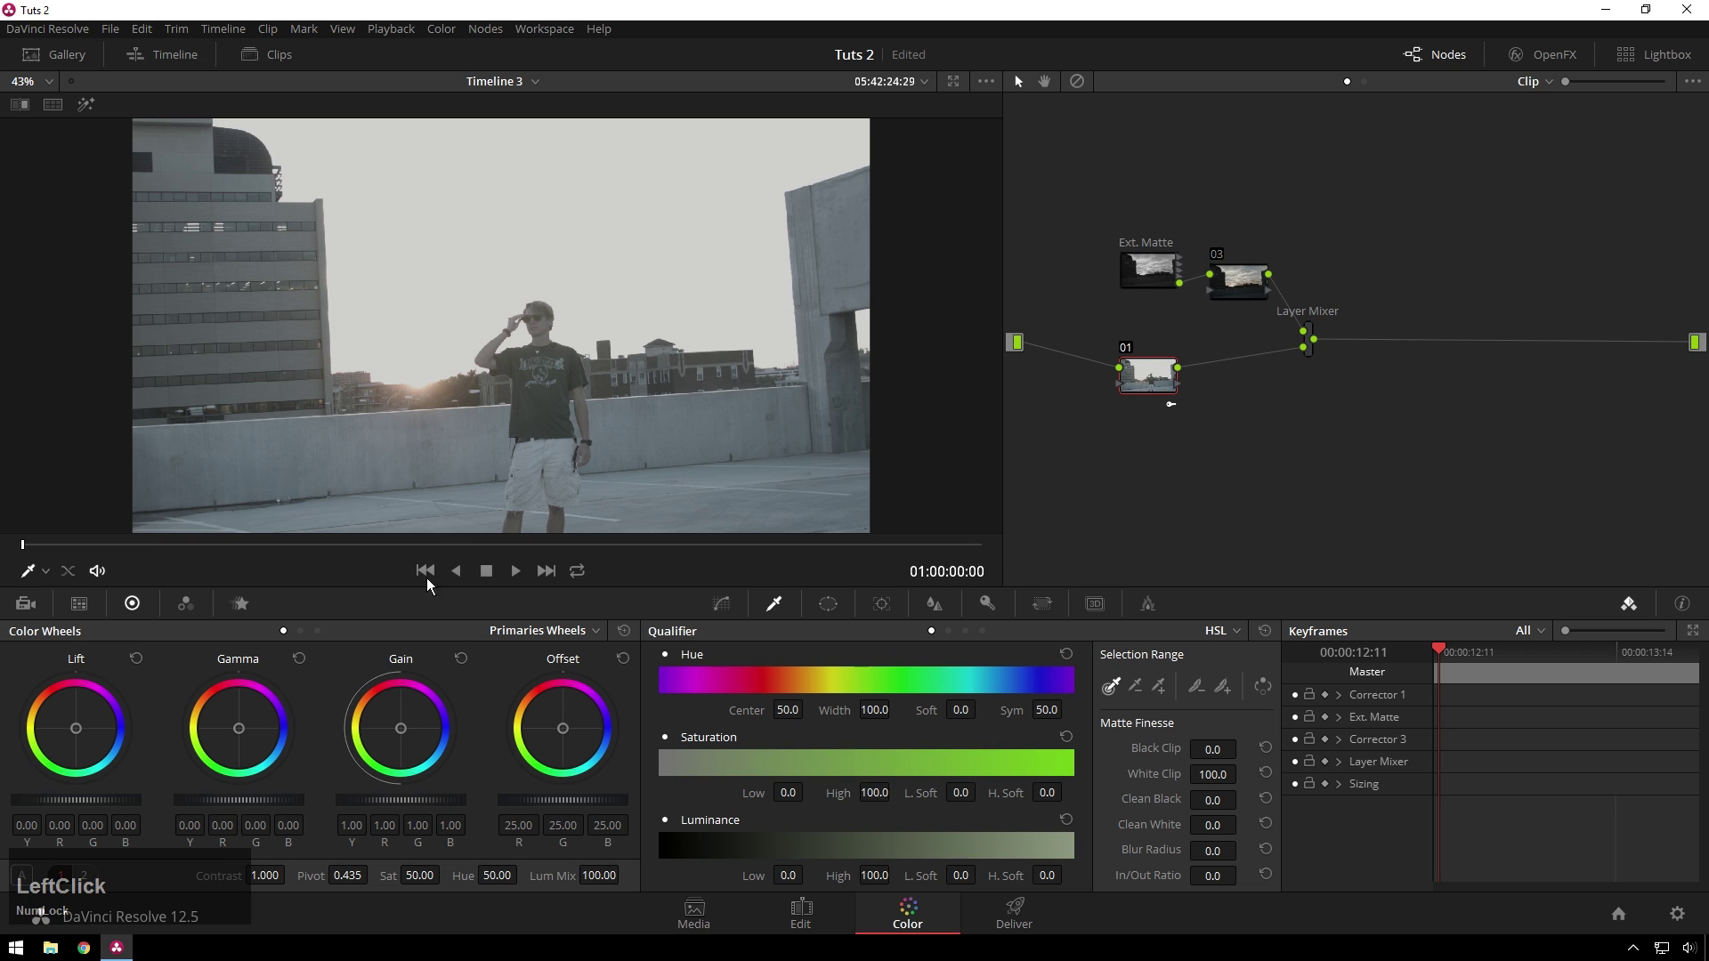
scroll(down, 3)
scroll(up, 3)
scroll(down, 3)
click(1168, 387)
key(s)
Qualify the sky with the picker and invert the key so the sunset shows through
click(1237, 392)
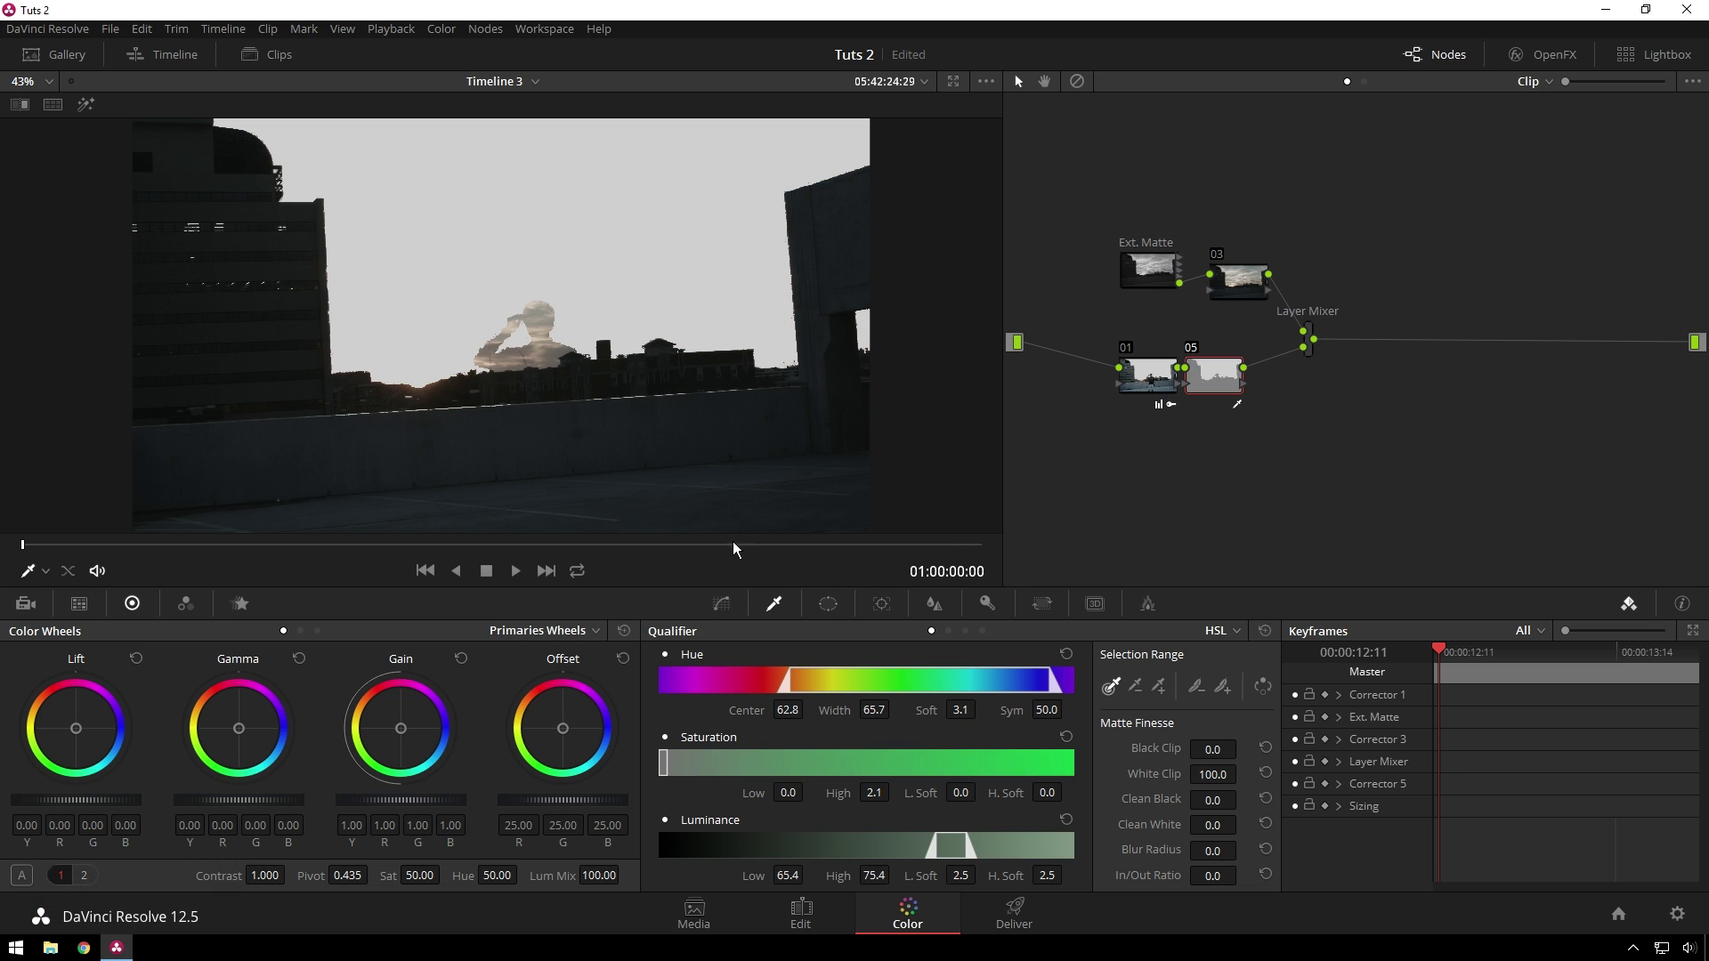
click(76, 556)
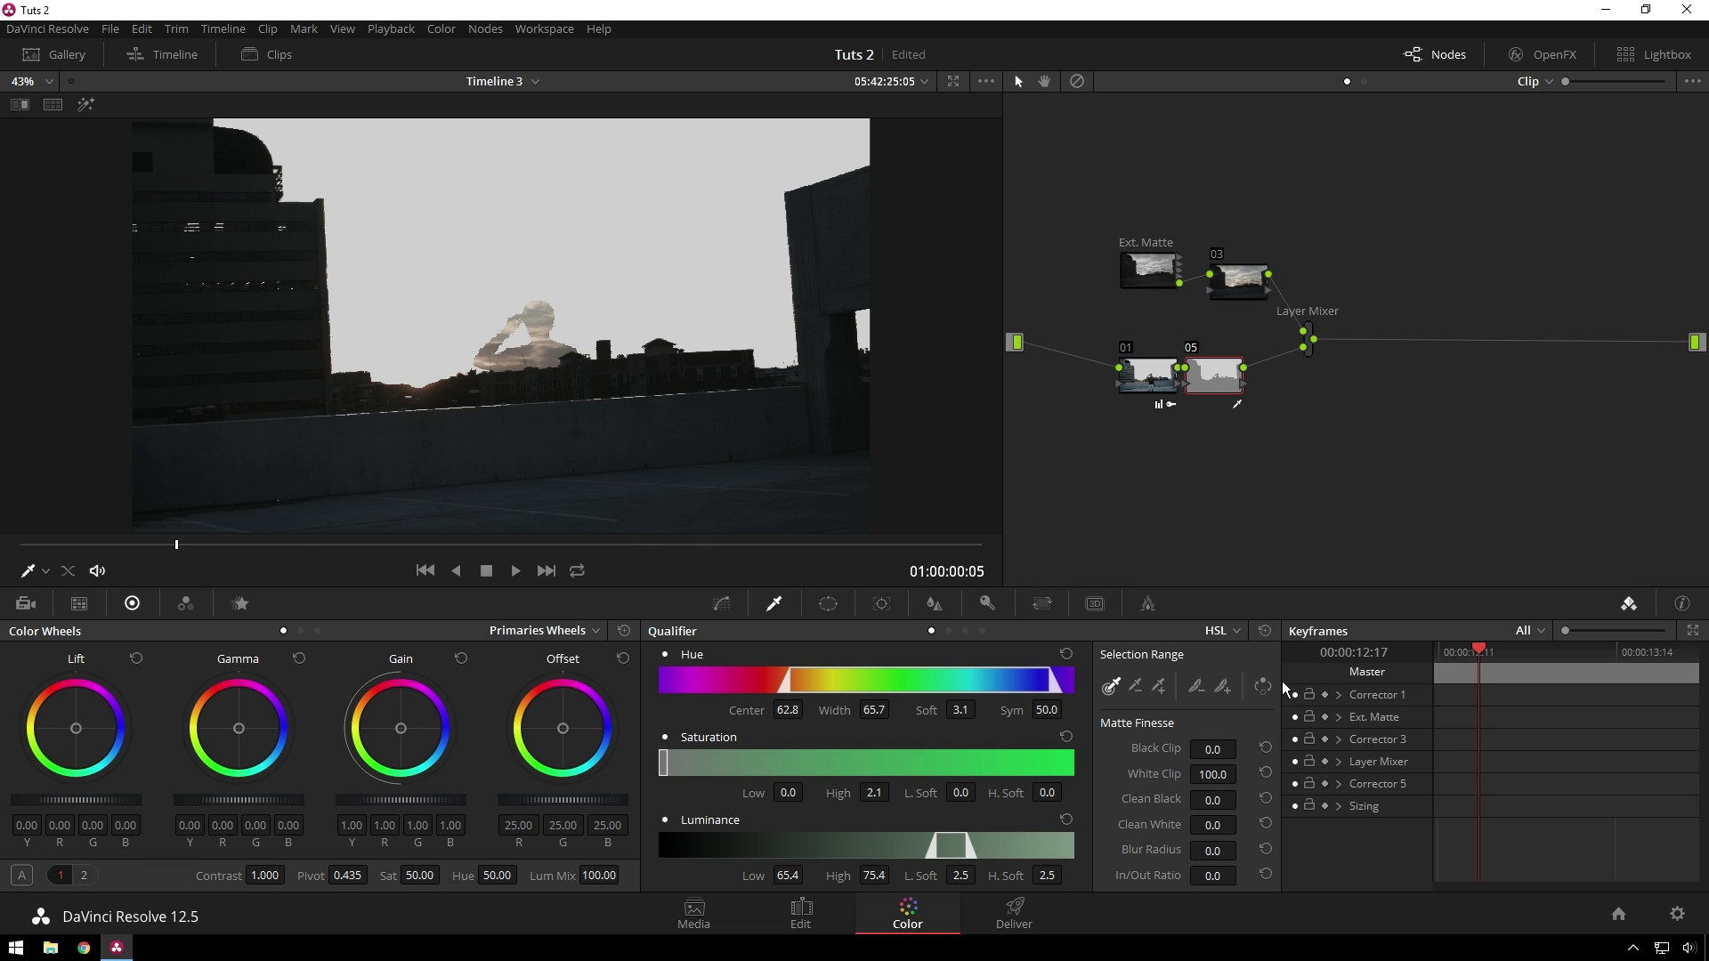
click(1263, 684)
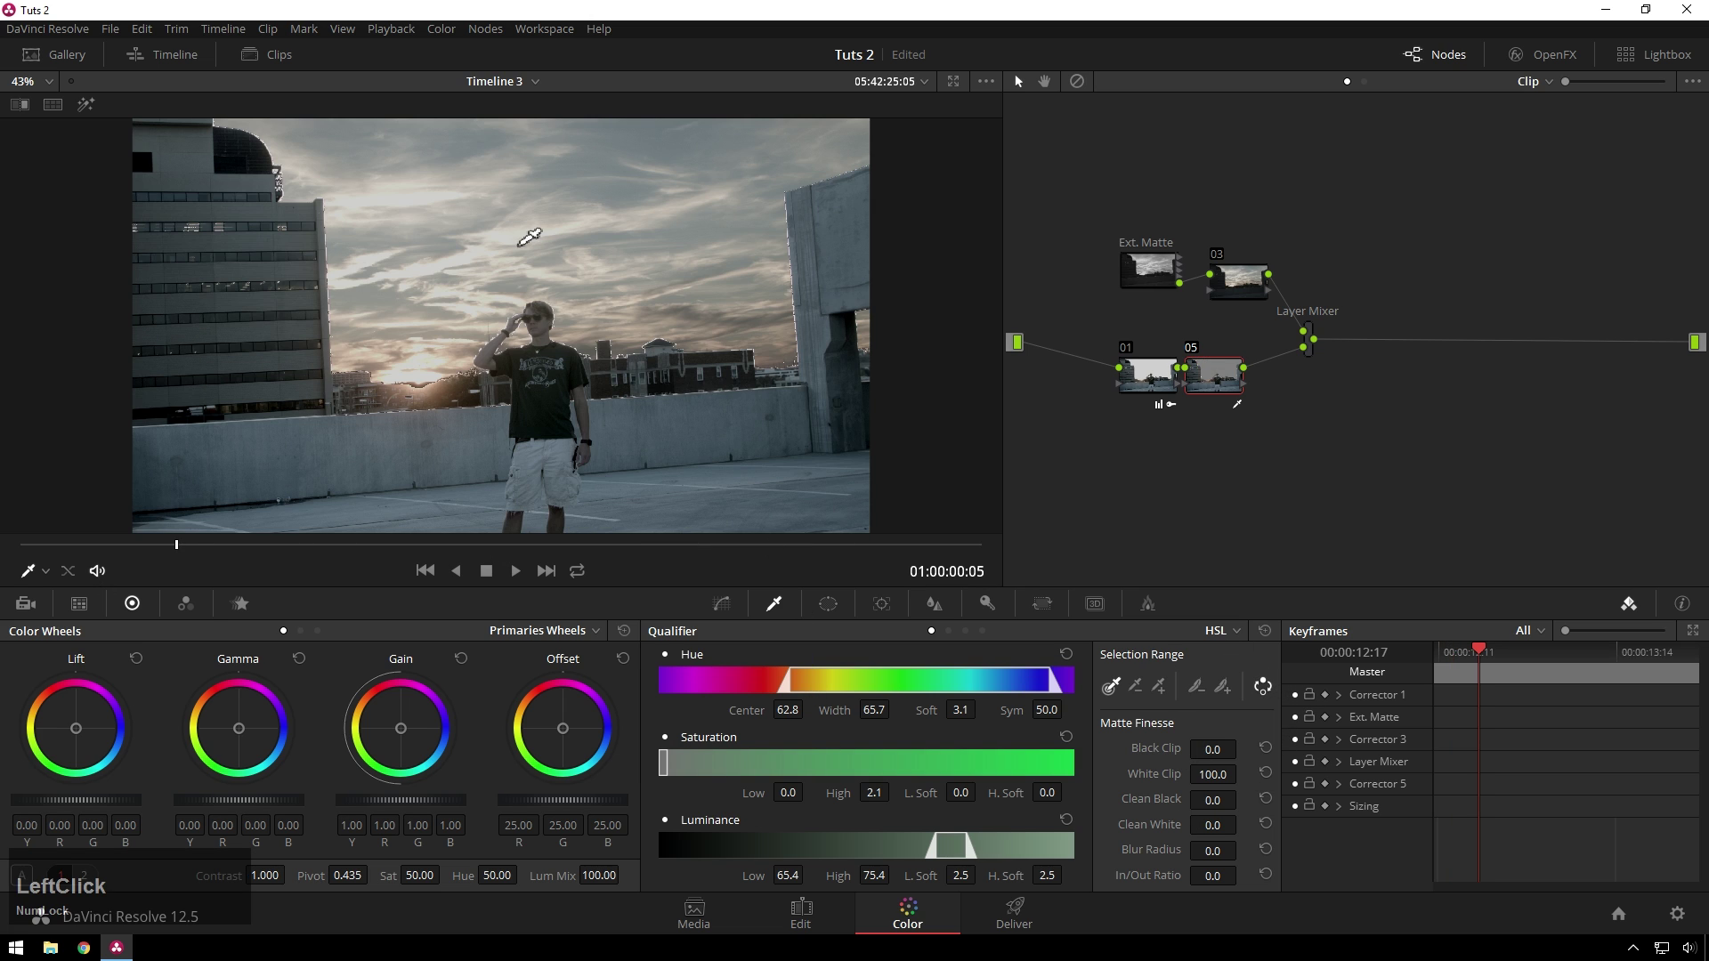
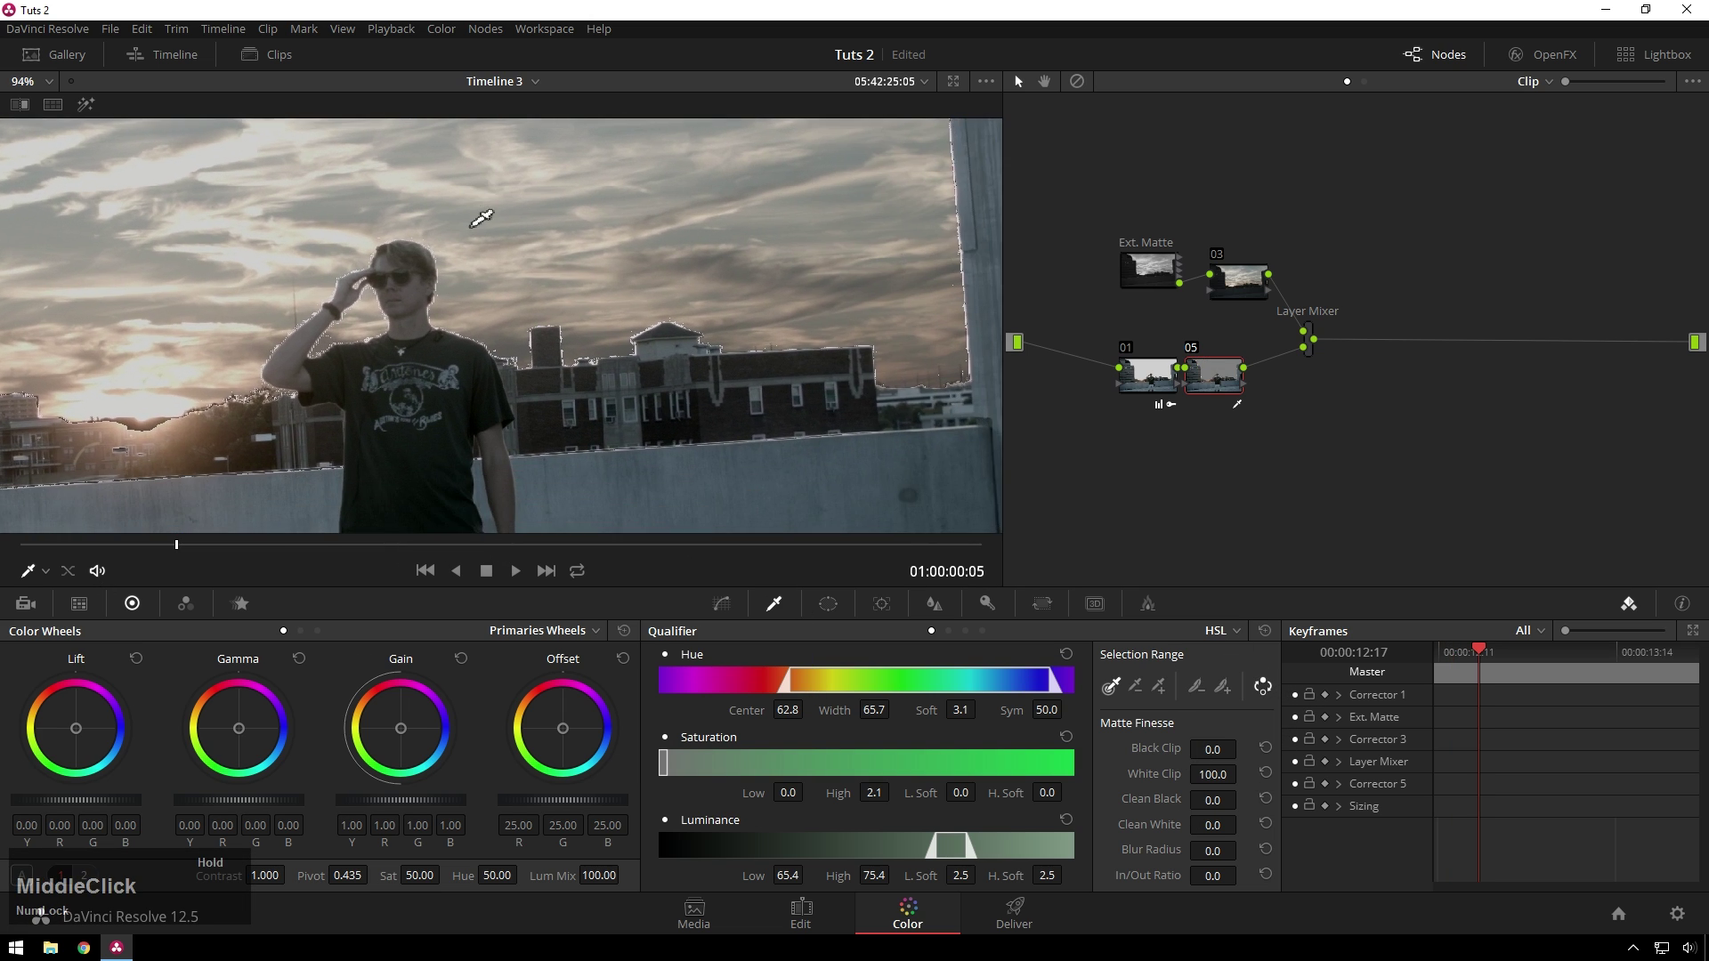
With loop playback on, set Matte Finesse Blur Radius 35.2, Clean Black 60.3, Clean White 100, In/Out Ratio -30.4
click(590, 575)
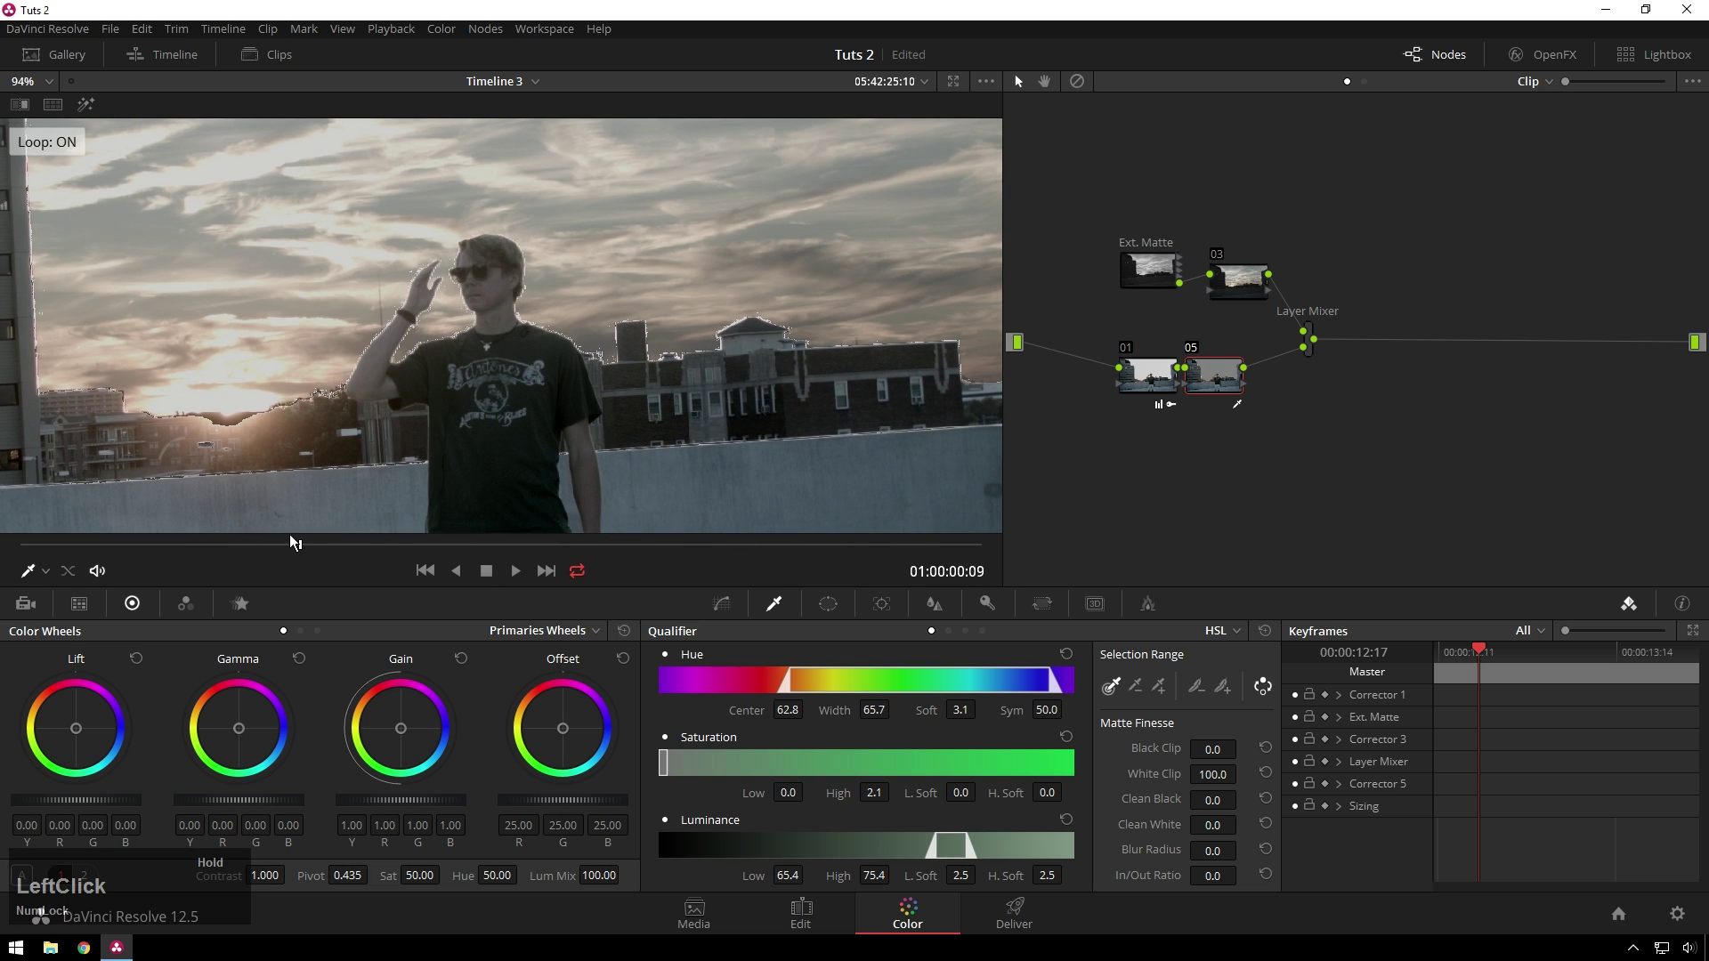
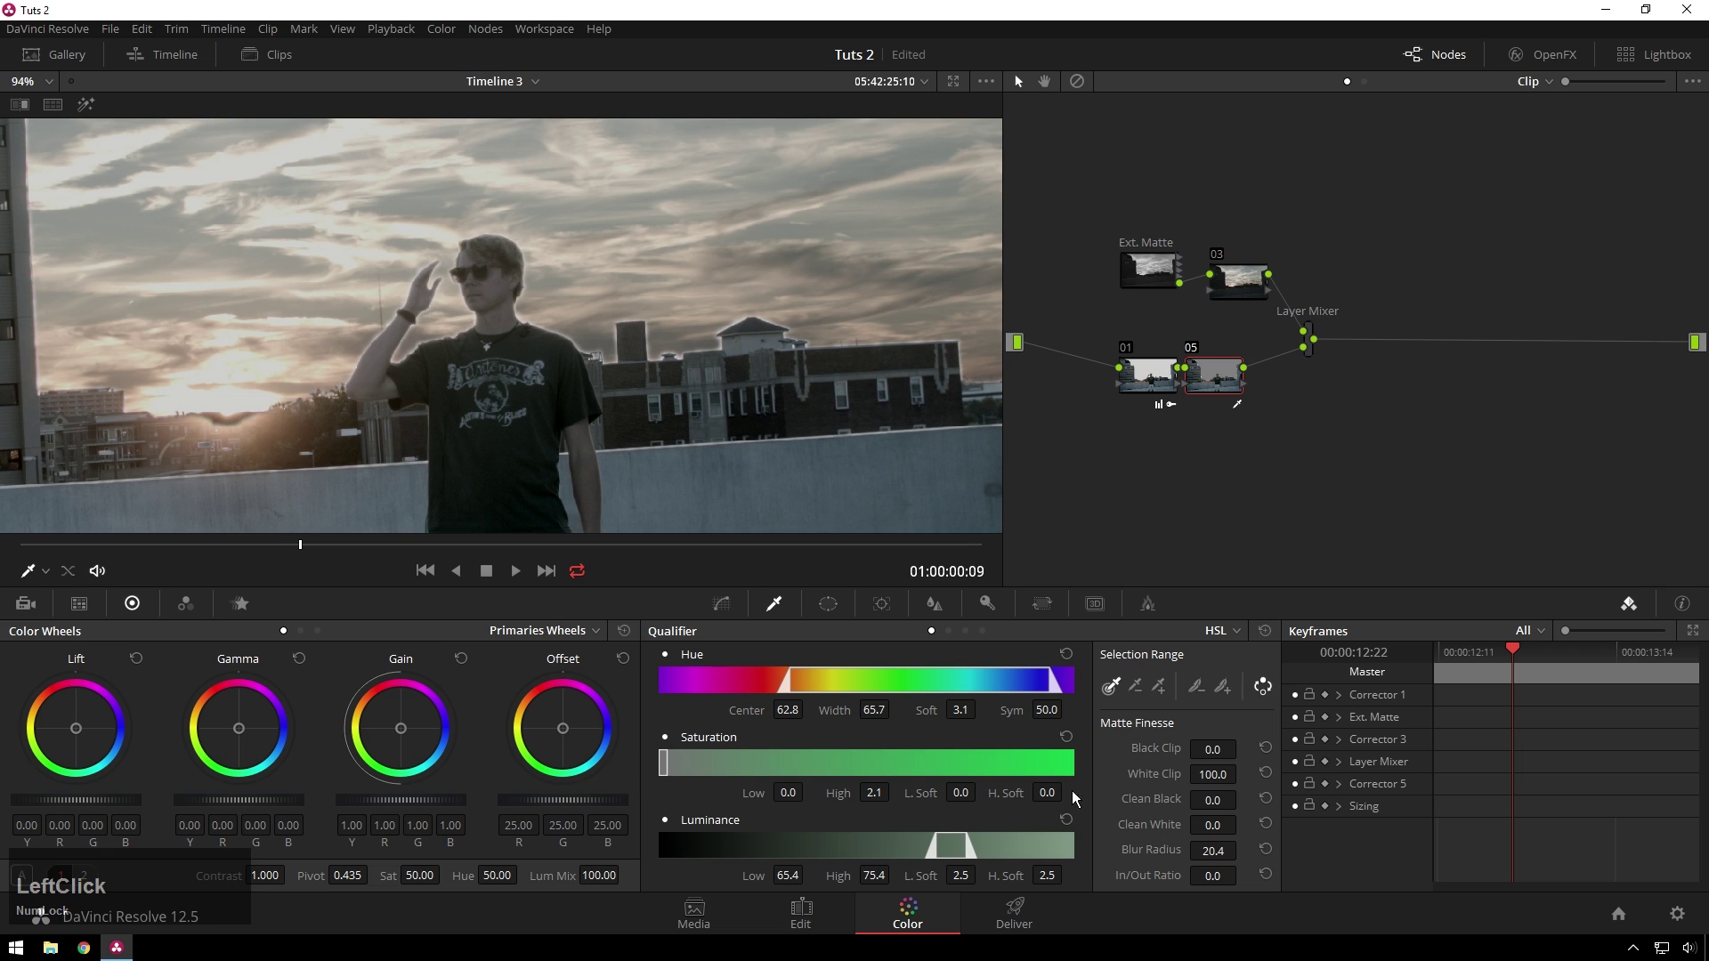
click(1164, 887)
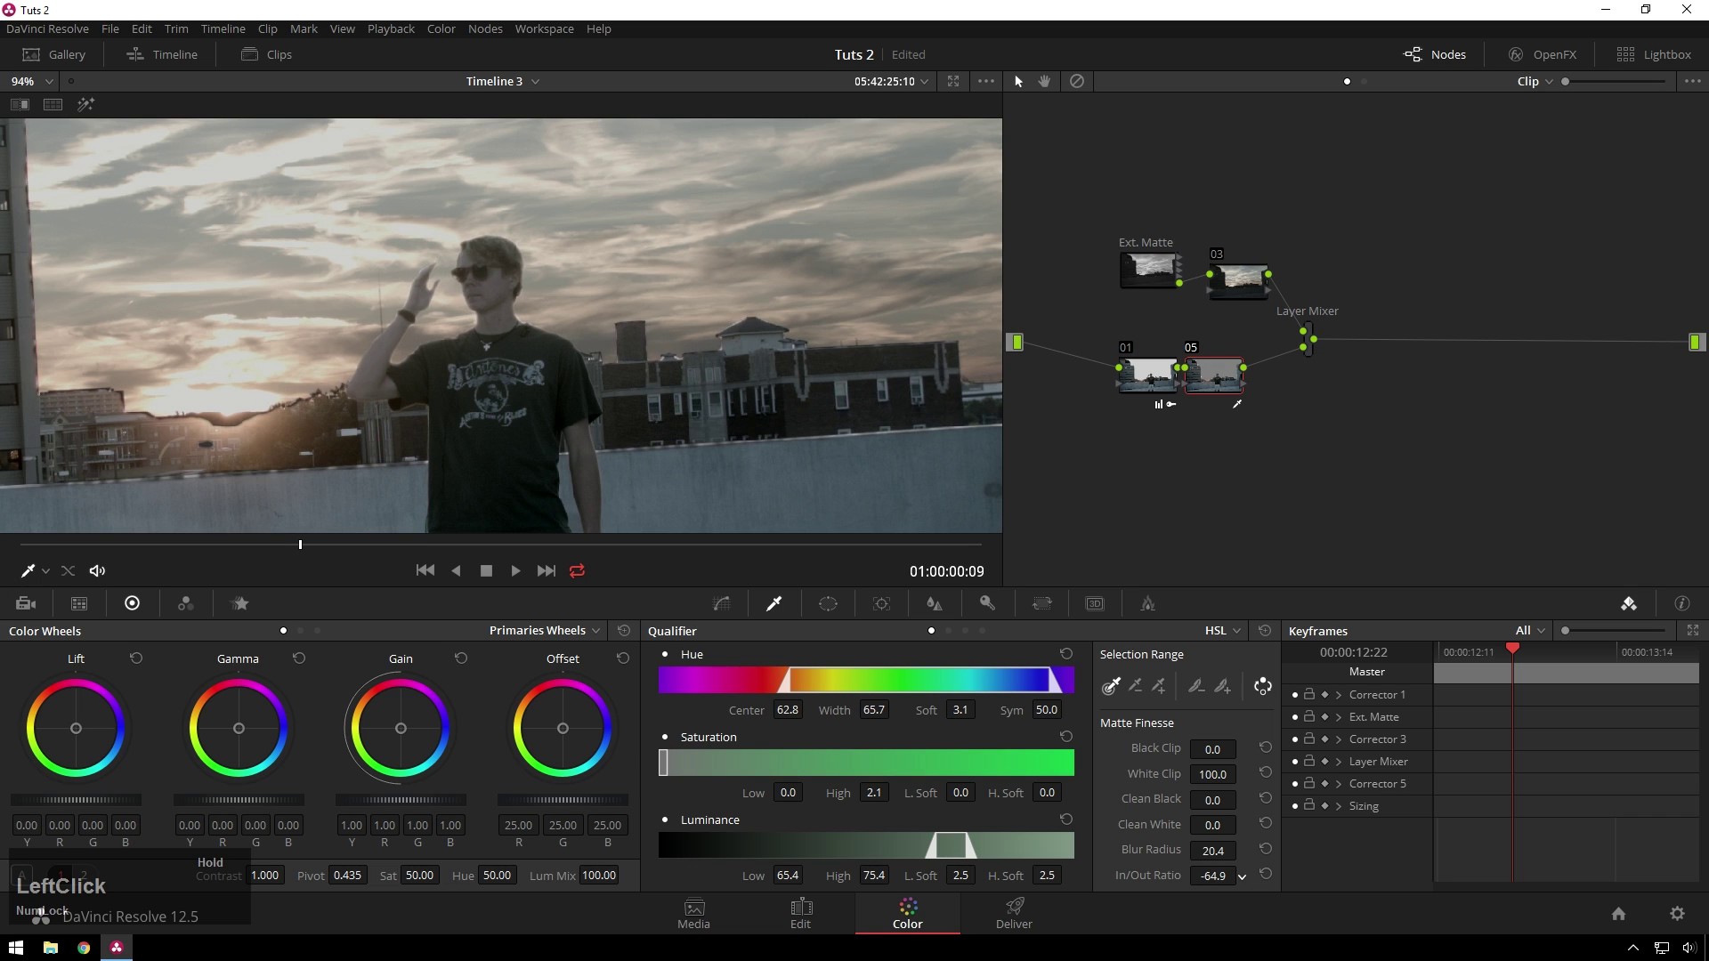
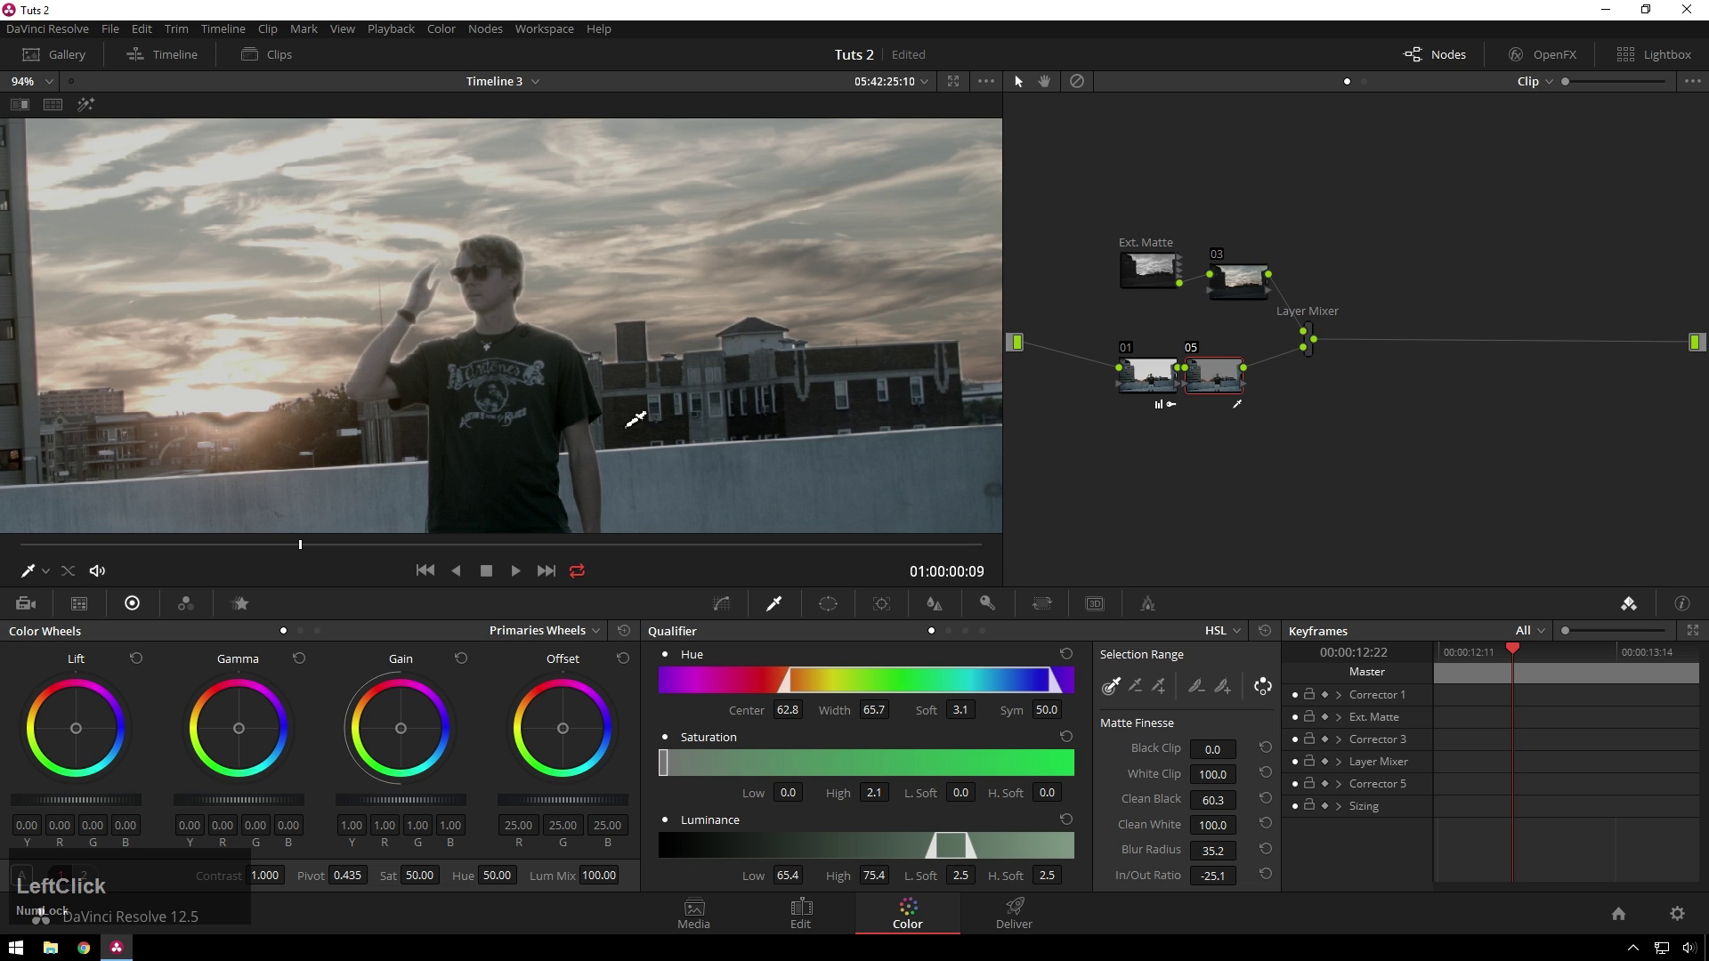
click(1153, 886)
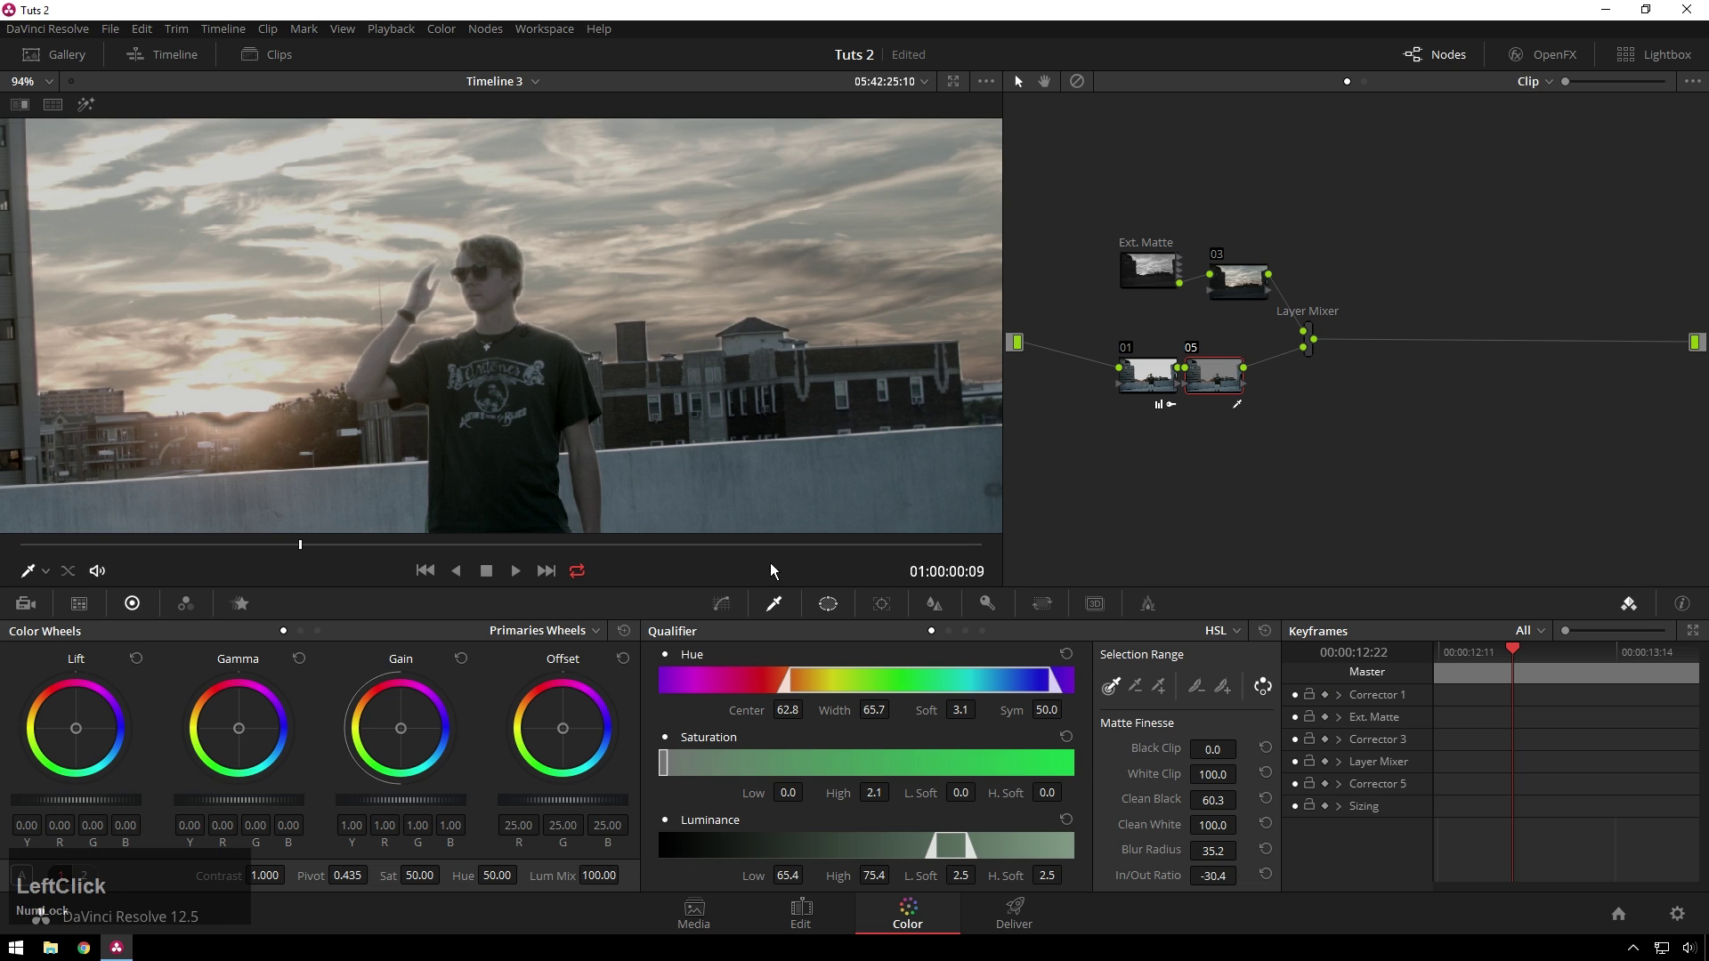
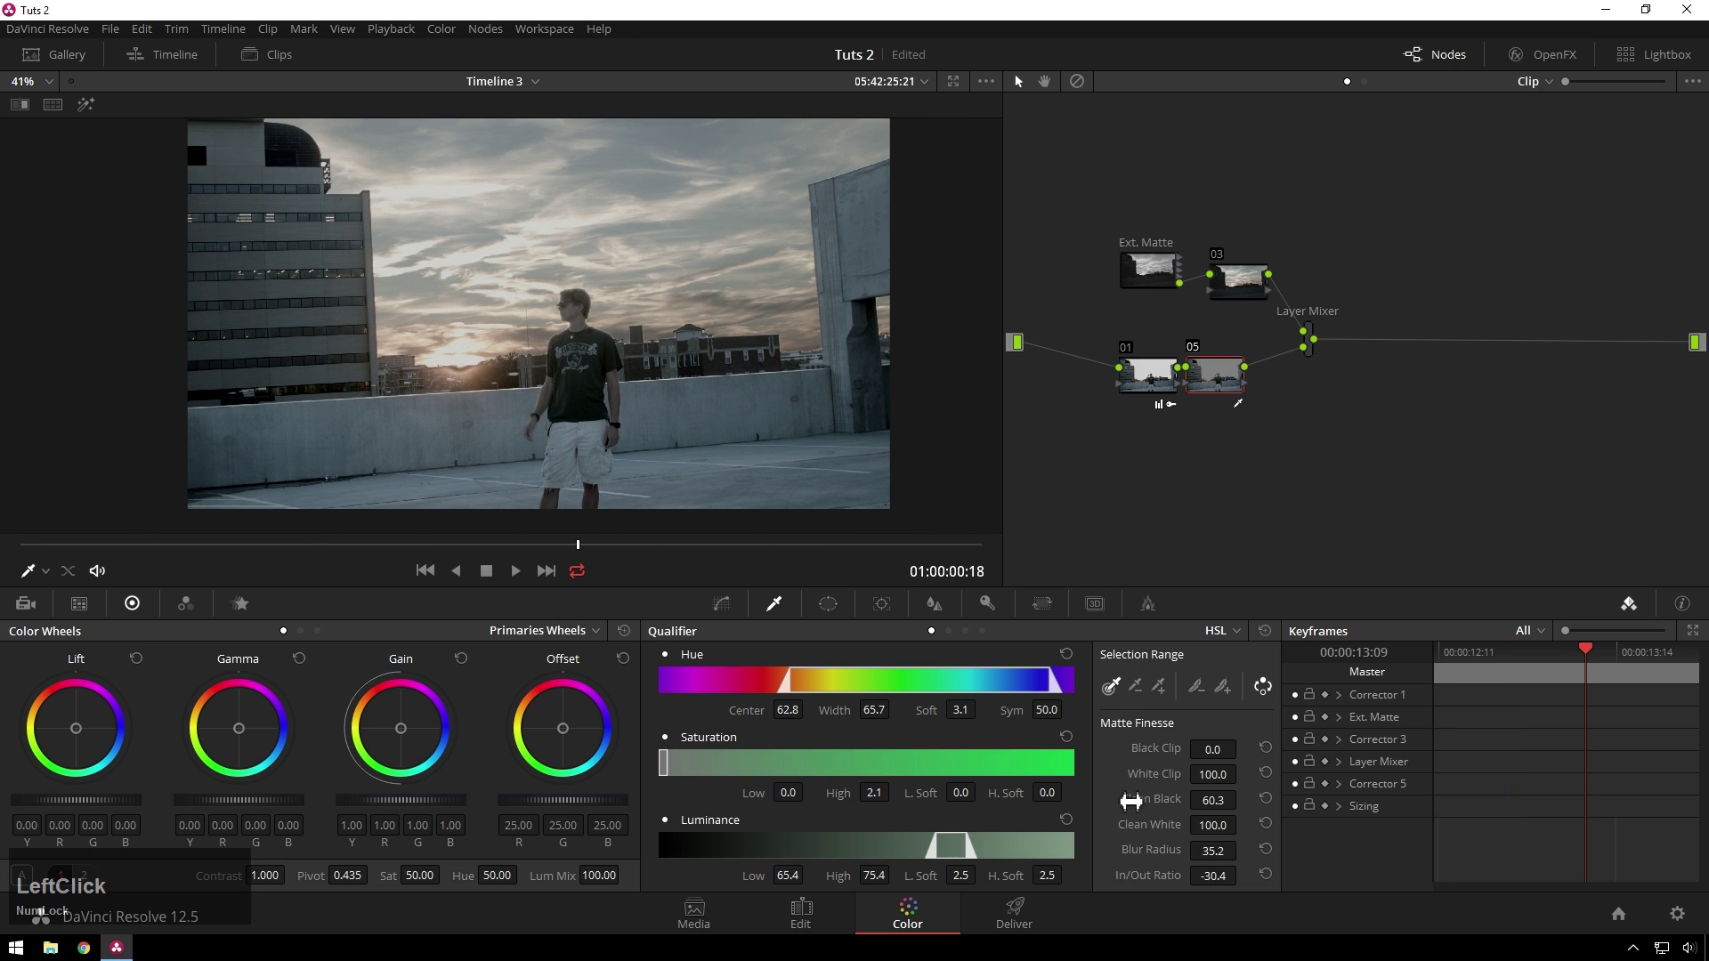
Raise the sky matte's Black Clip to 23.1
click(1167, 763)
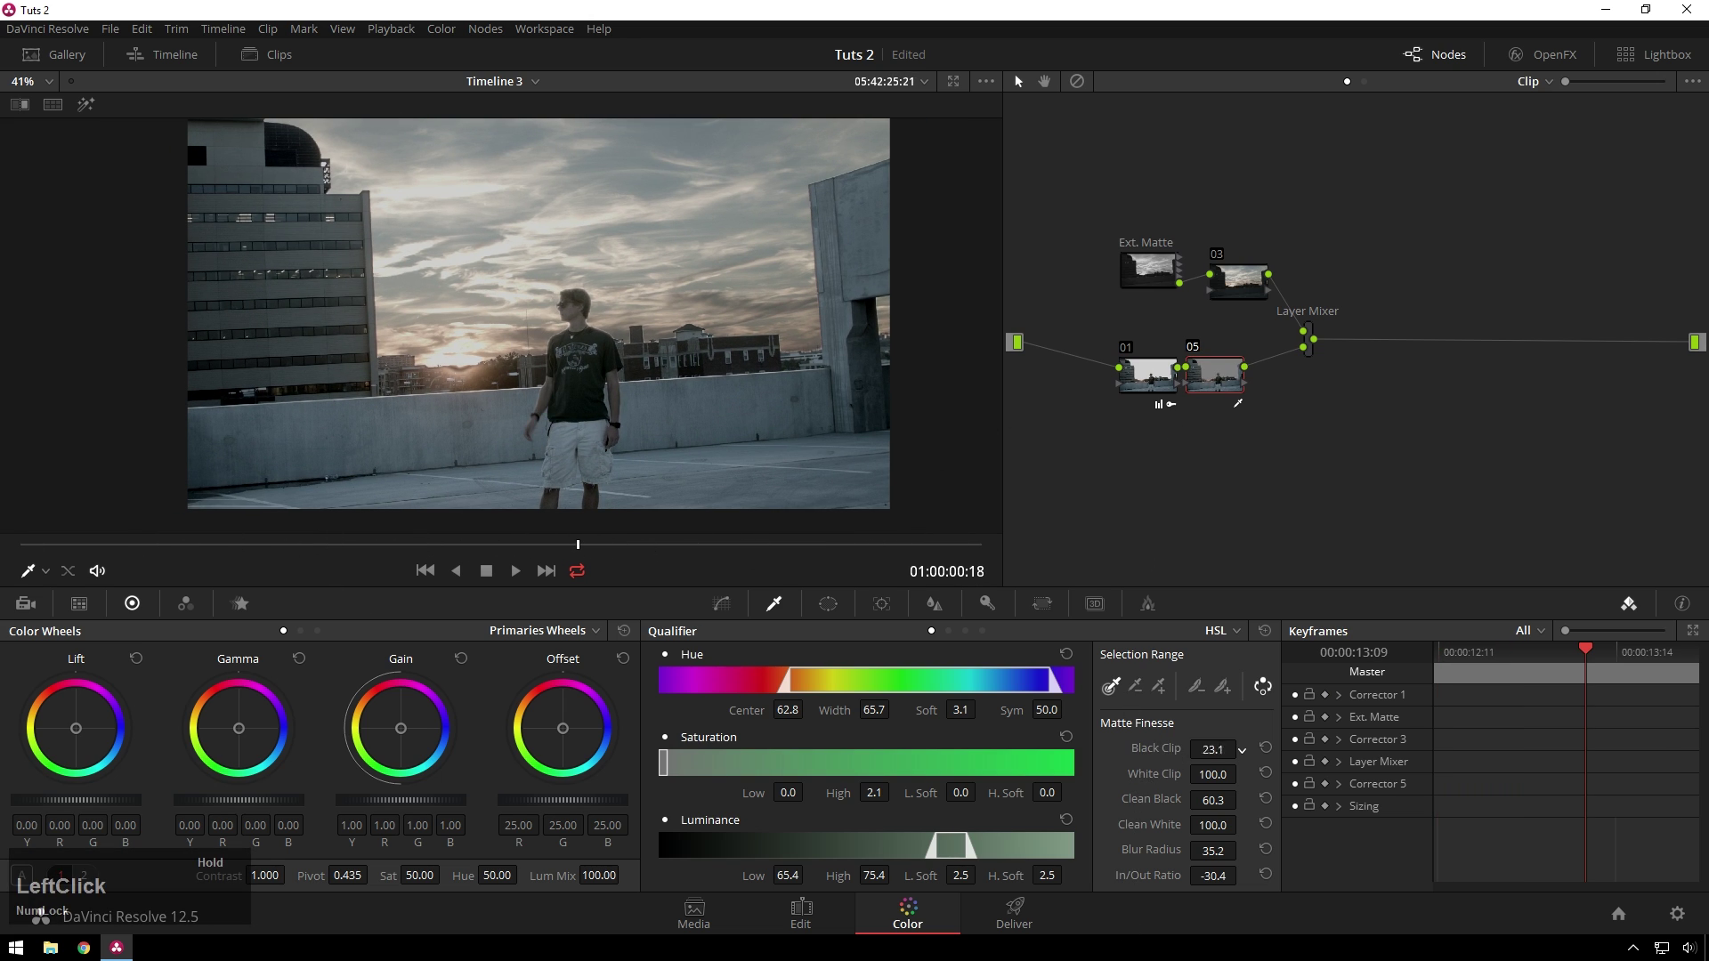
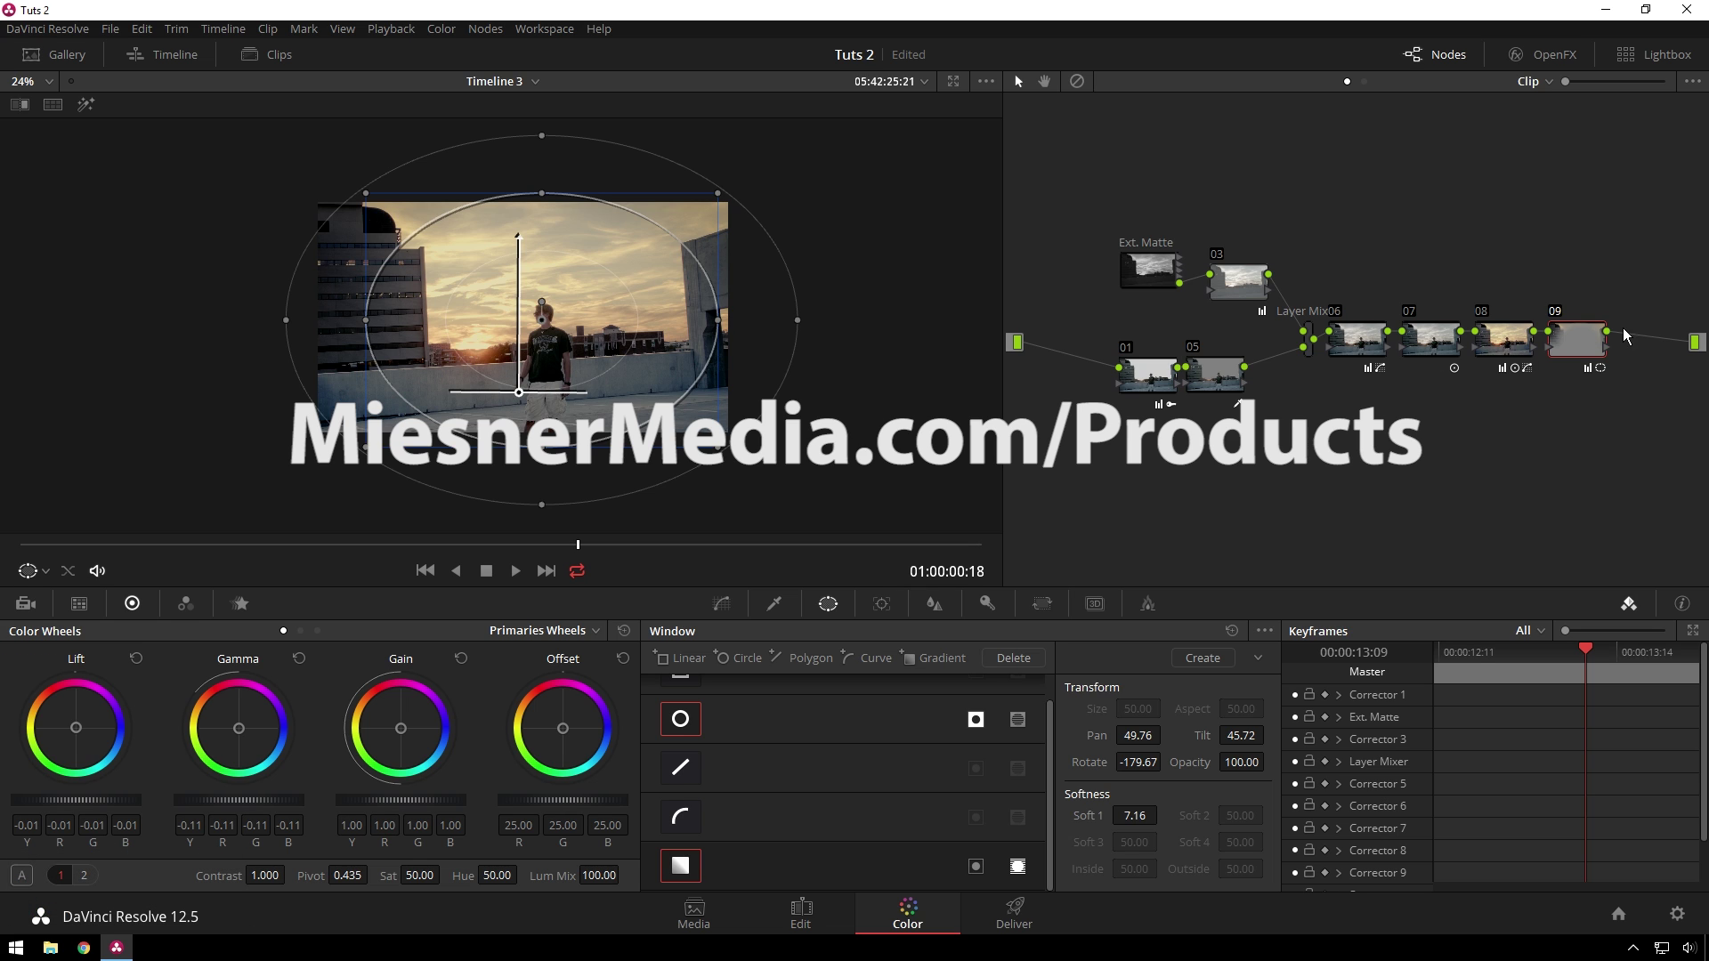
Add parallel node 11 beside node 09 with Alt+P
key(alt+Num_Lock)
key(p)
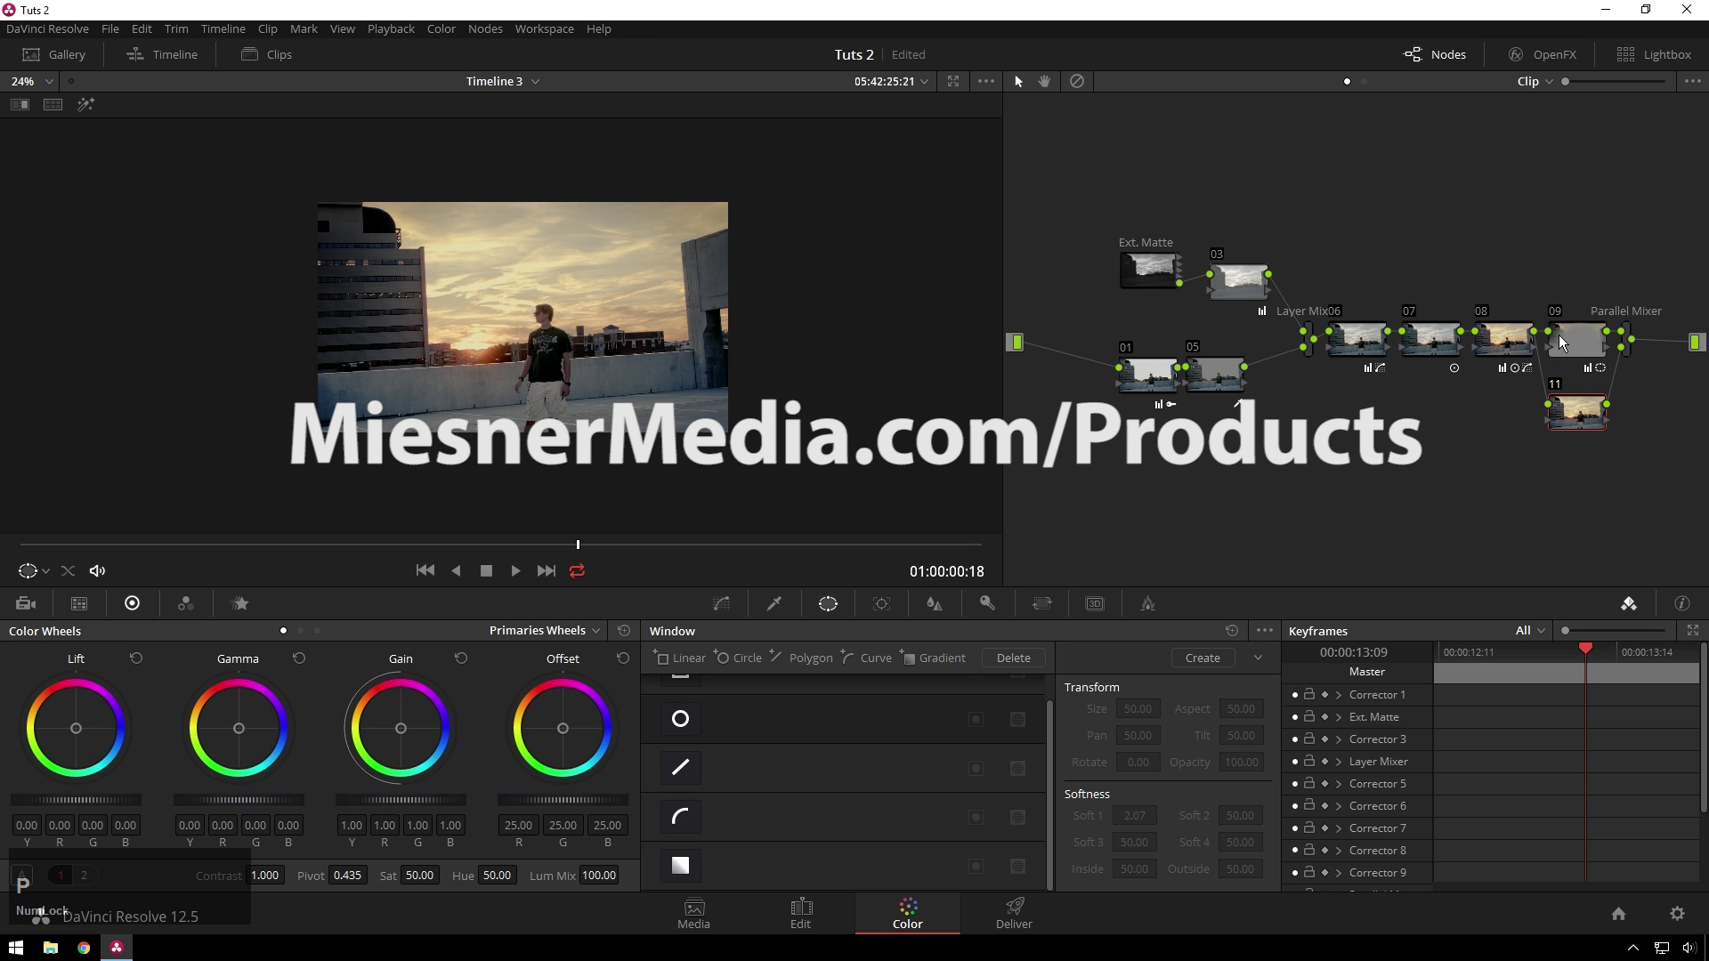
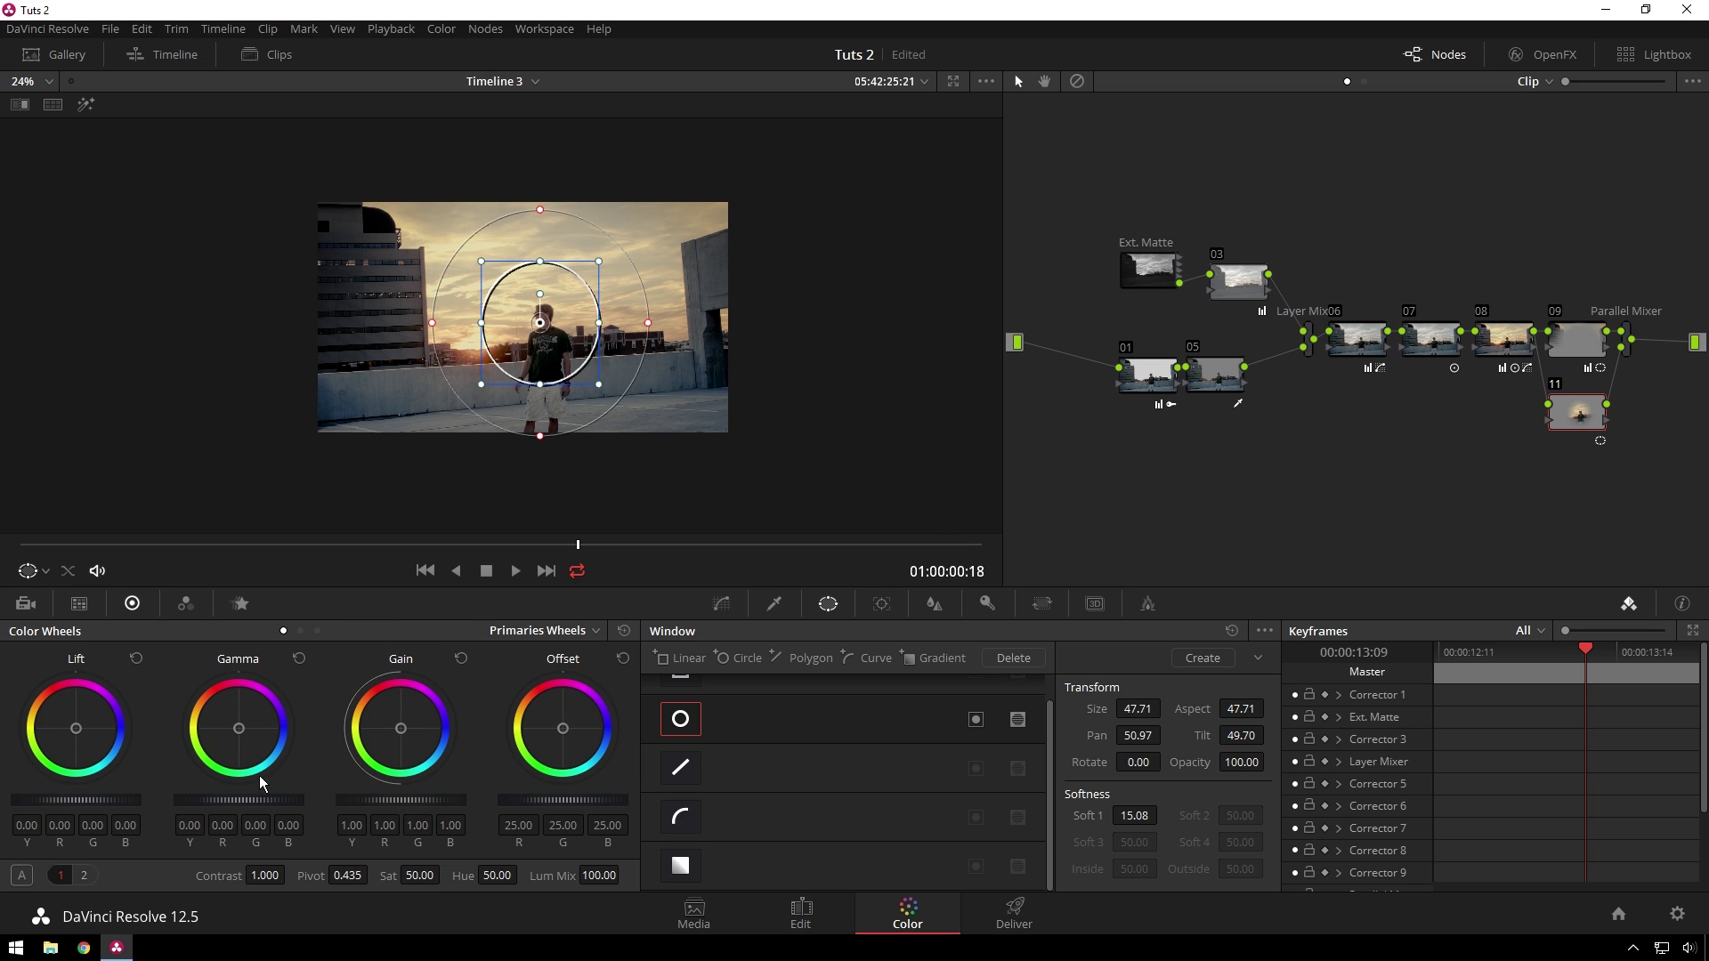
Scroll node 11's Gain master wheel up to 1.01 to brighten the circular area
scroll(up, 3)
scroll(down, 3)
scroll(up, 3)
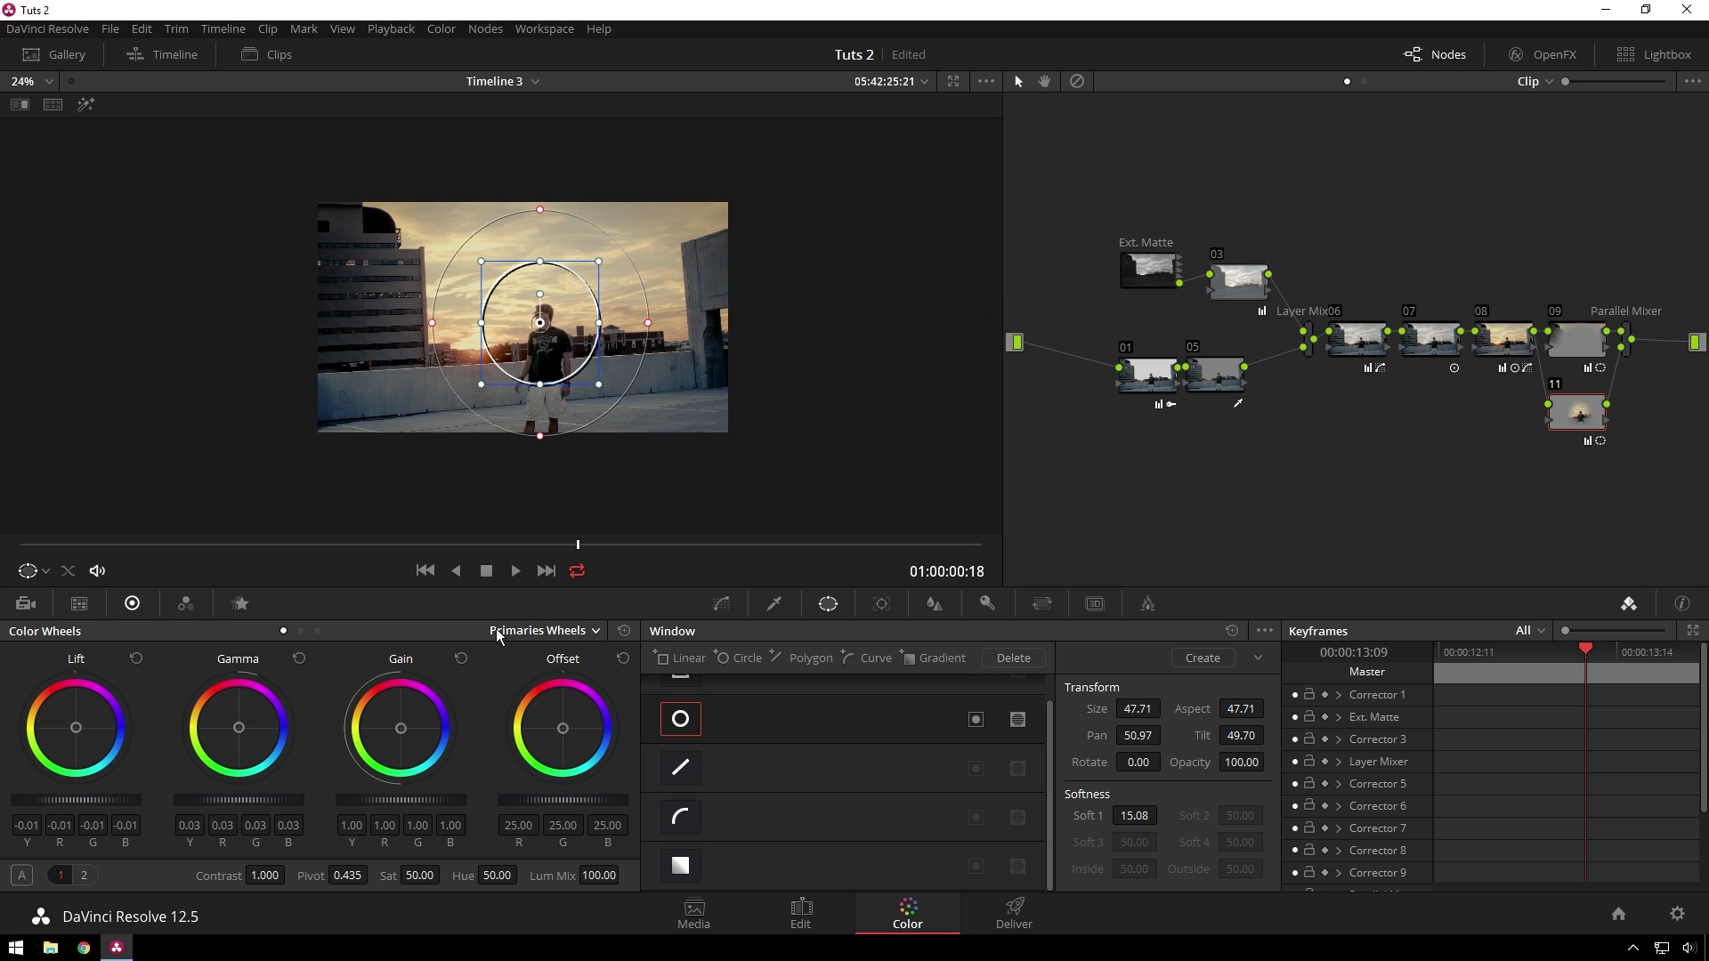
scroll(up, 3)
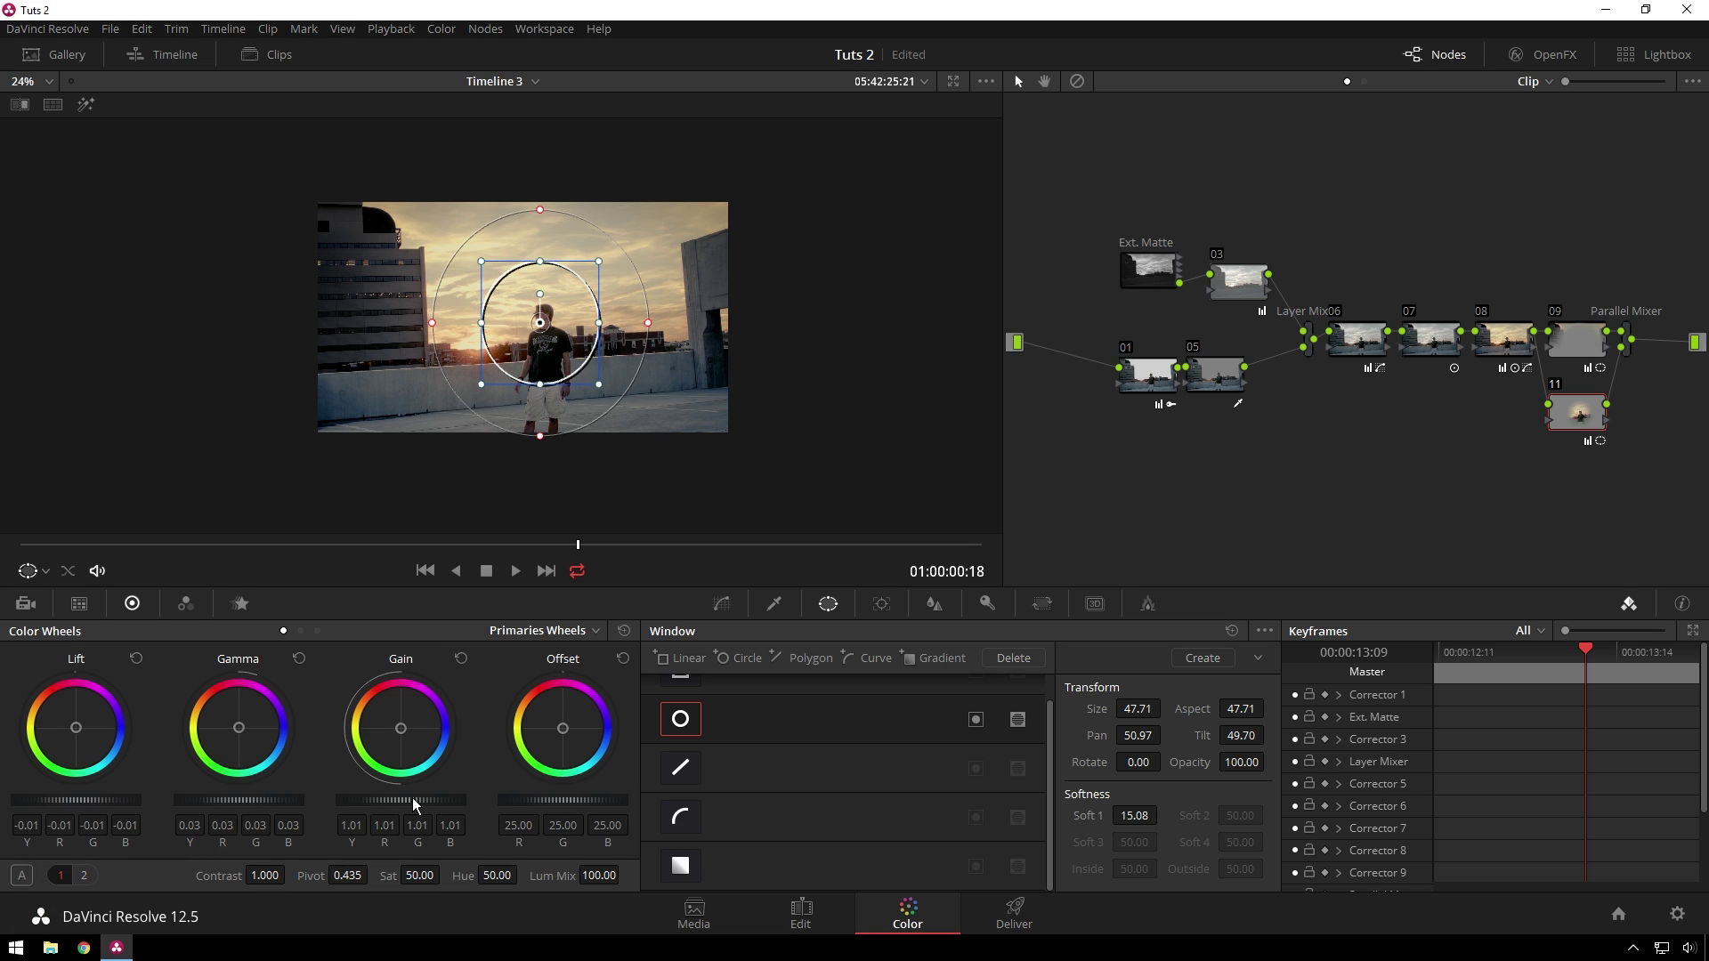
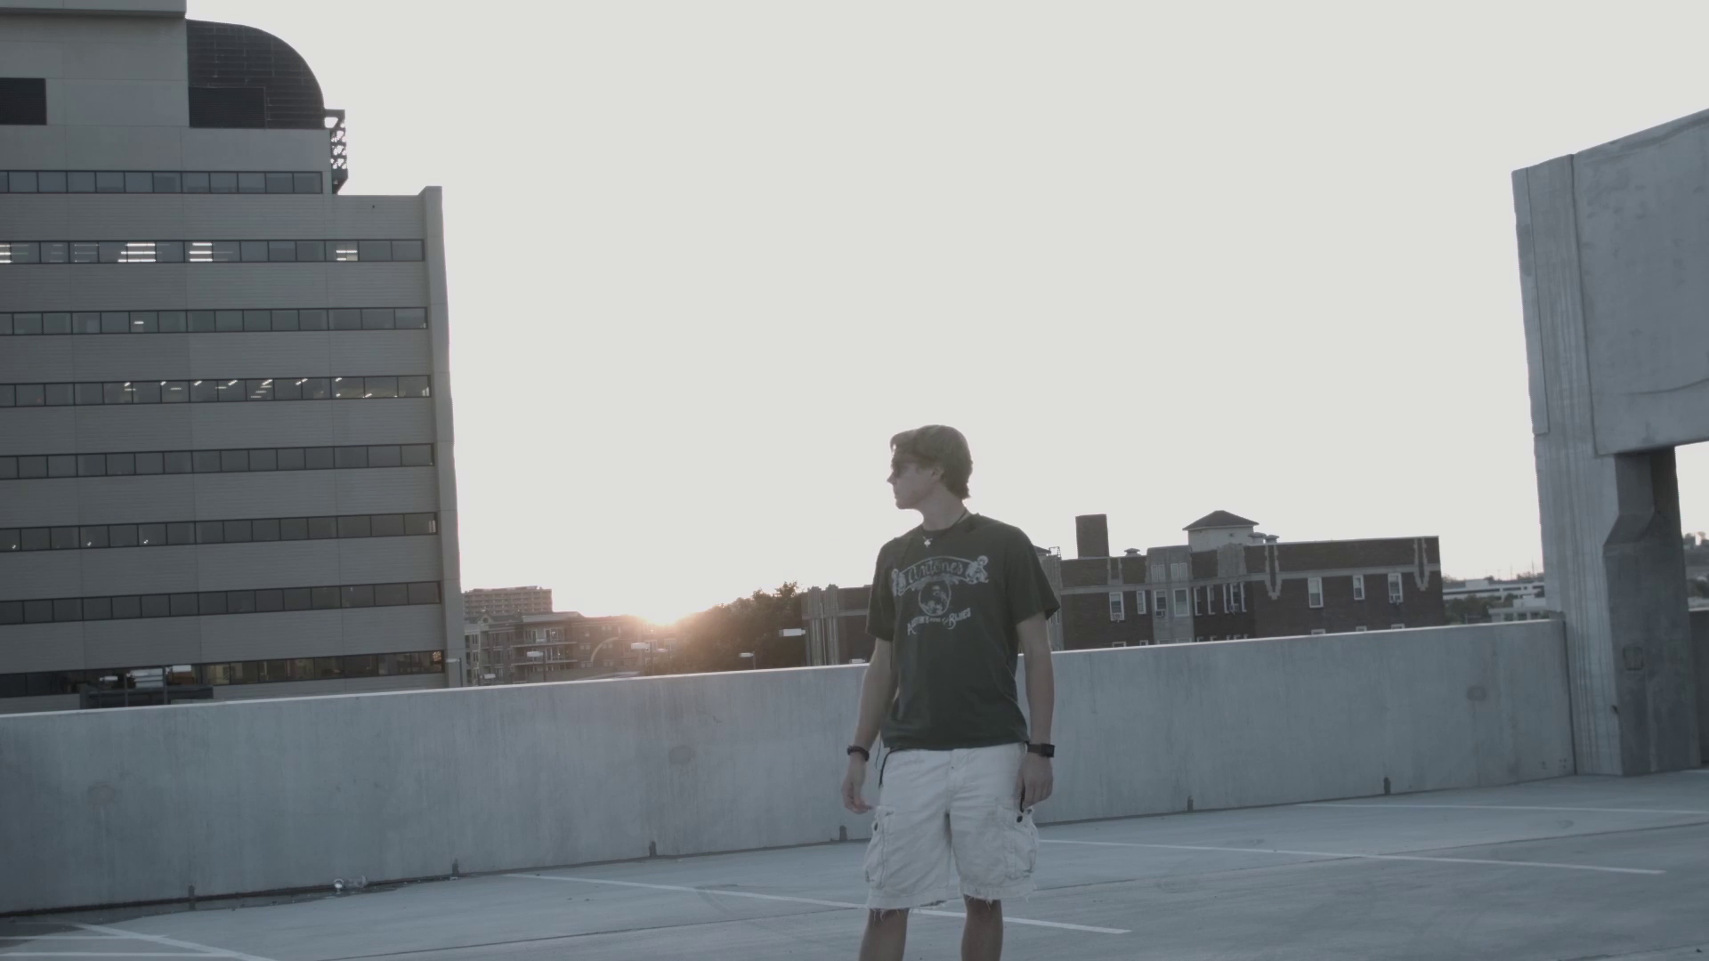
Review full screen, leave the preview and select vignette node 09 for the next parallel node
text(dd)
key(alt+Num_Lock)
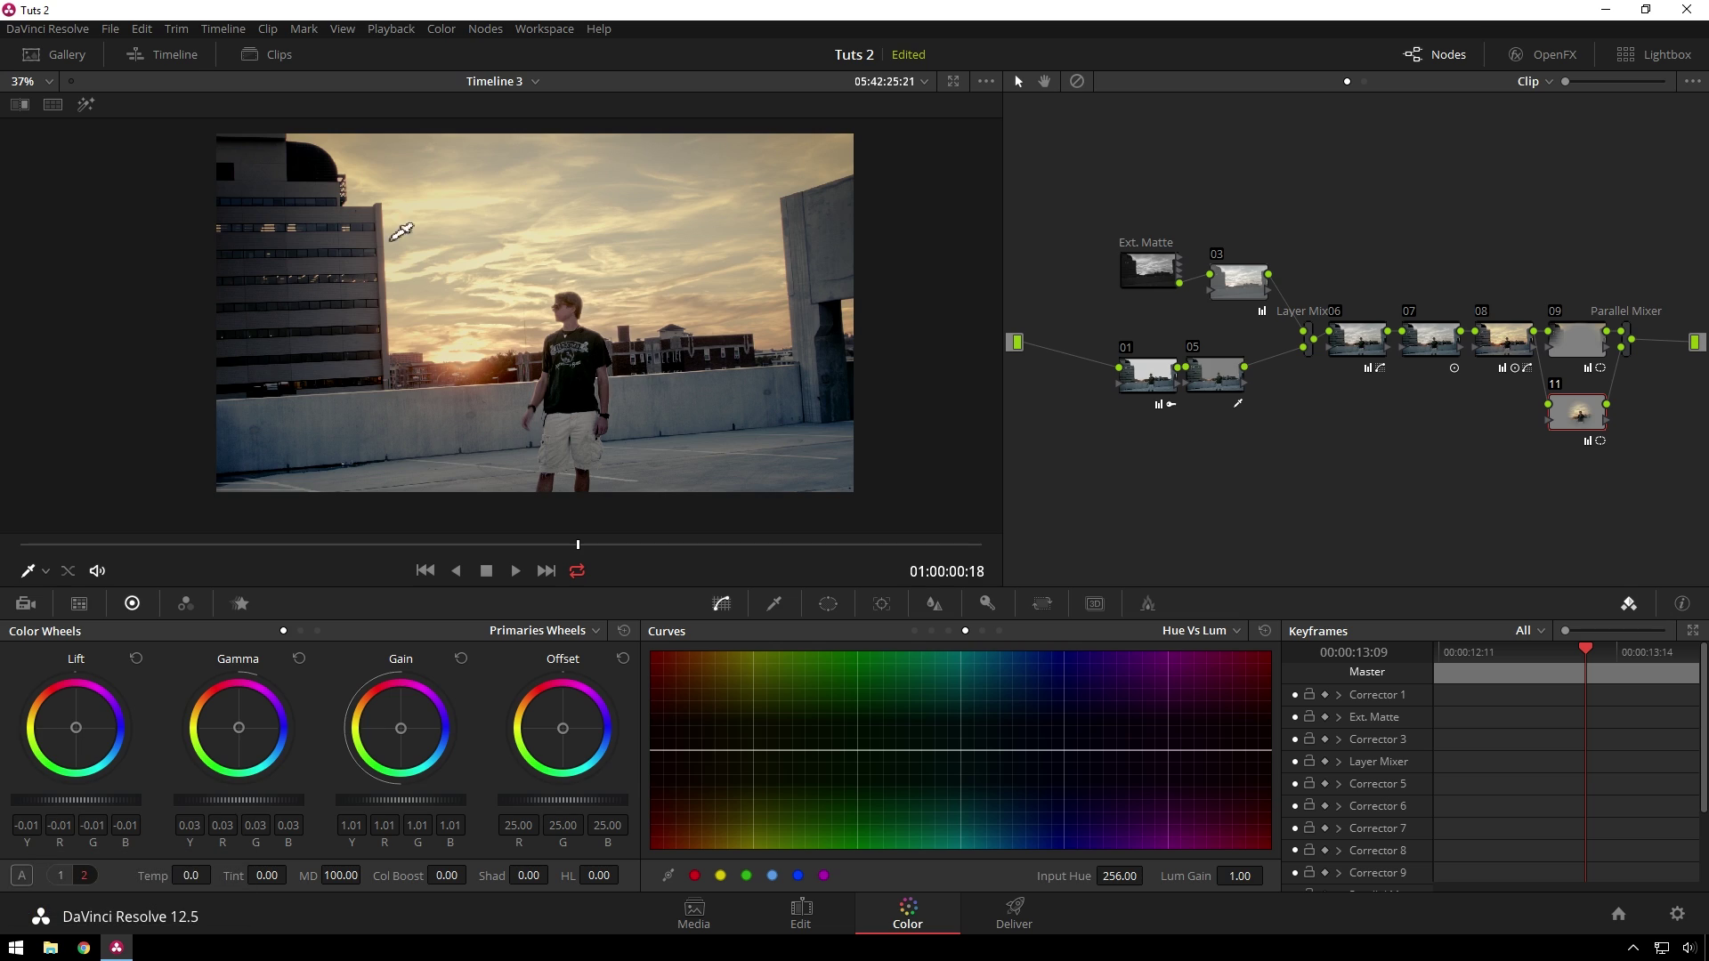
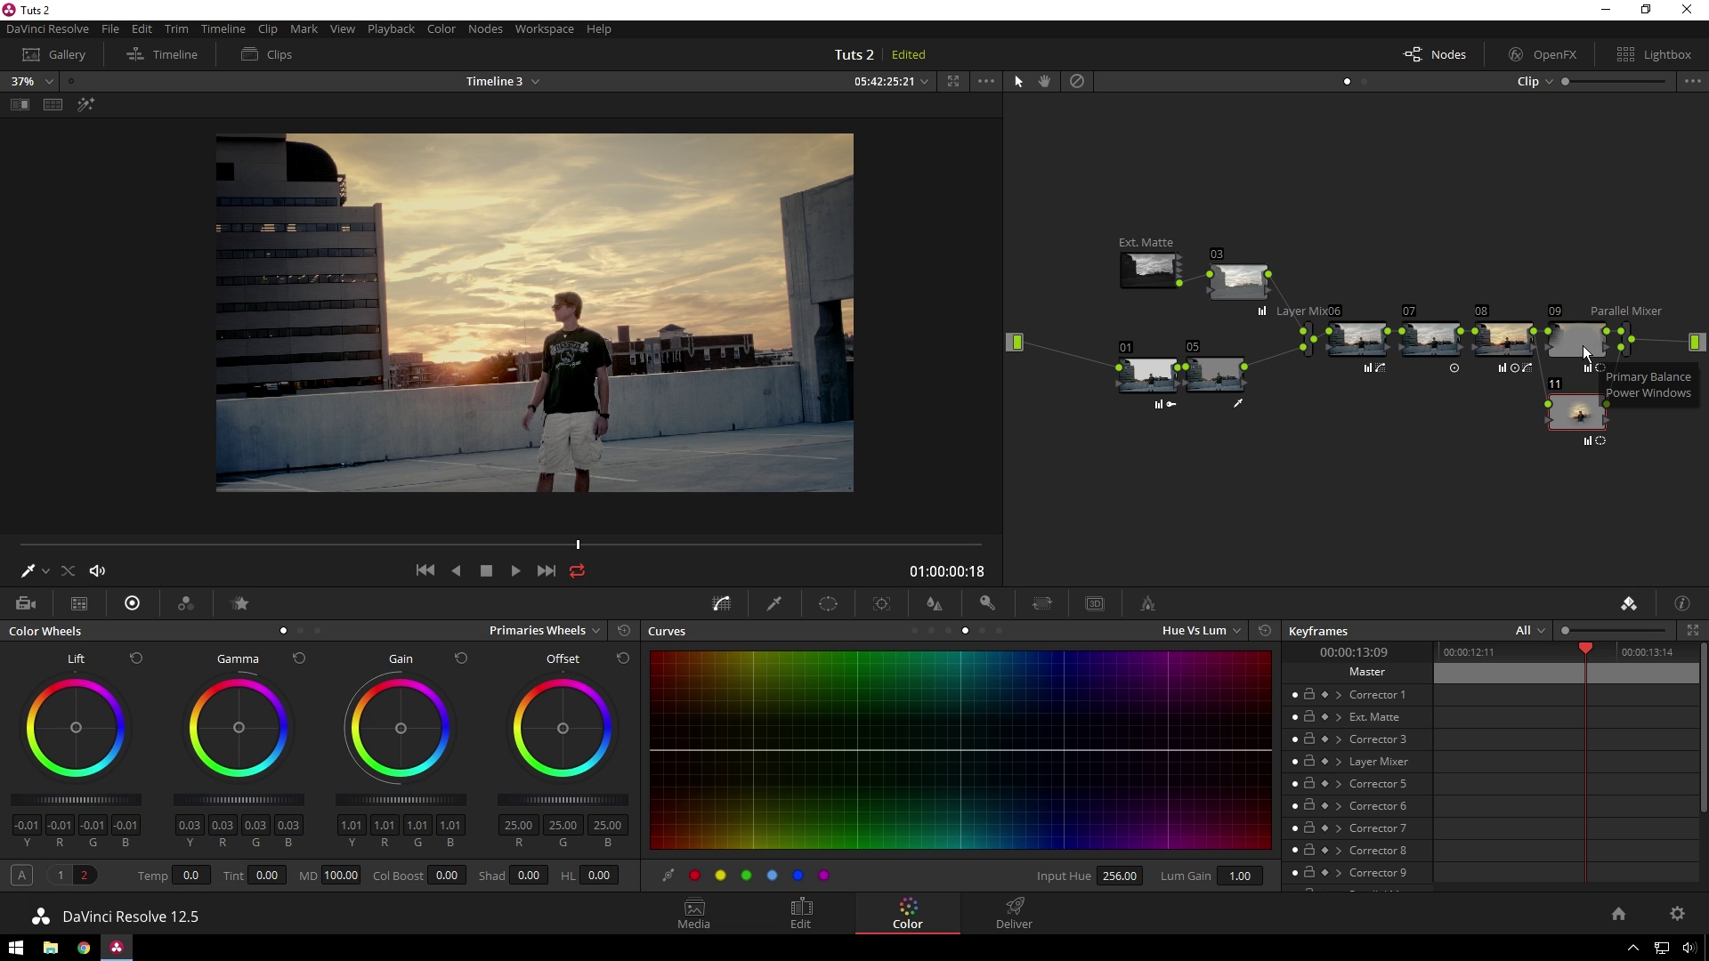
click(1566, 417)
Add parallel node 12 with a large circular window at Soft 18 combined with a gradient window
key(l)
click(836, 607)
click(695, 721)
scroll(down, 3)
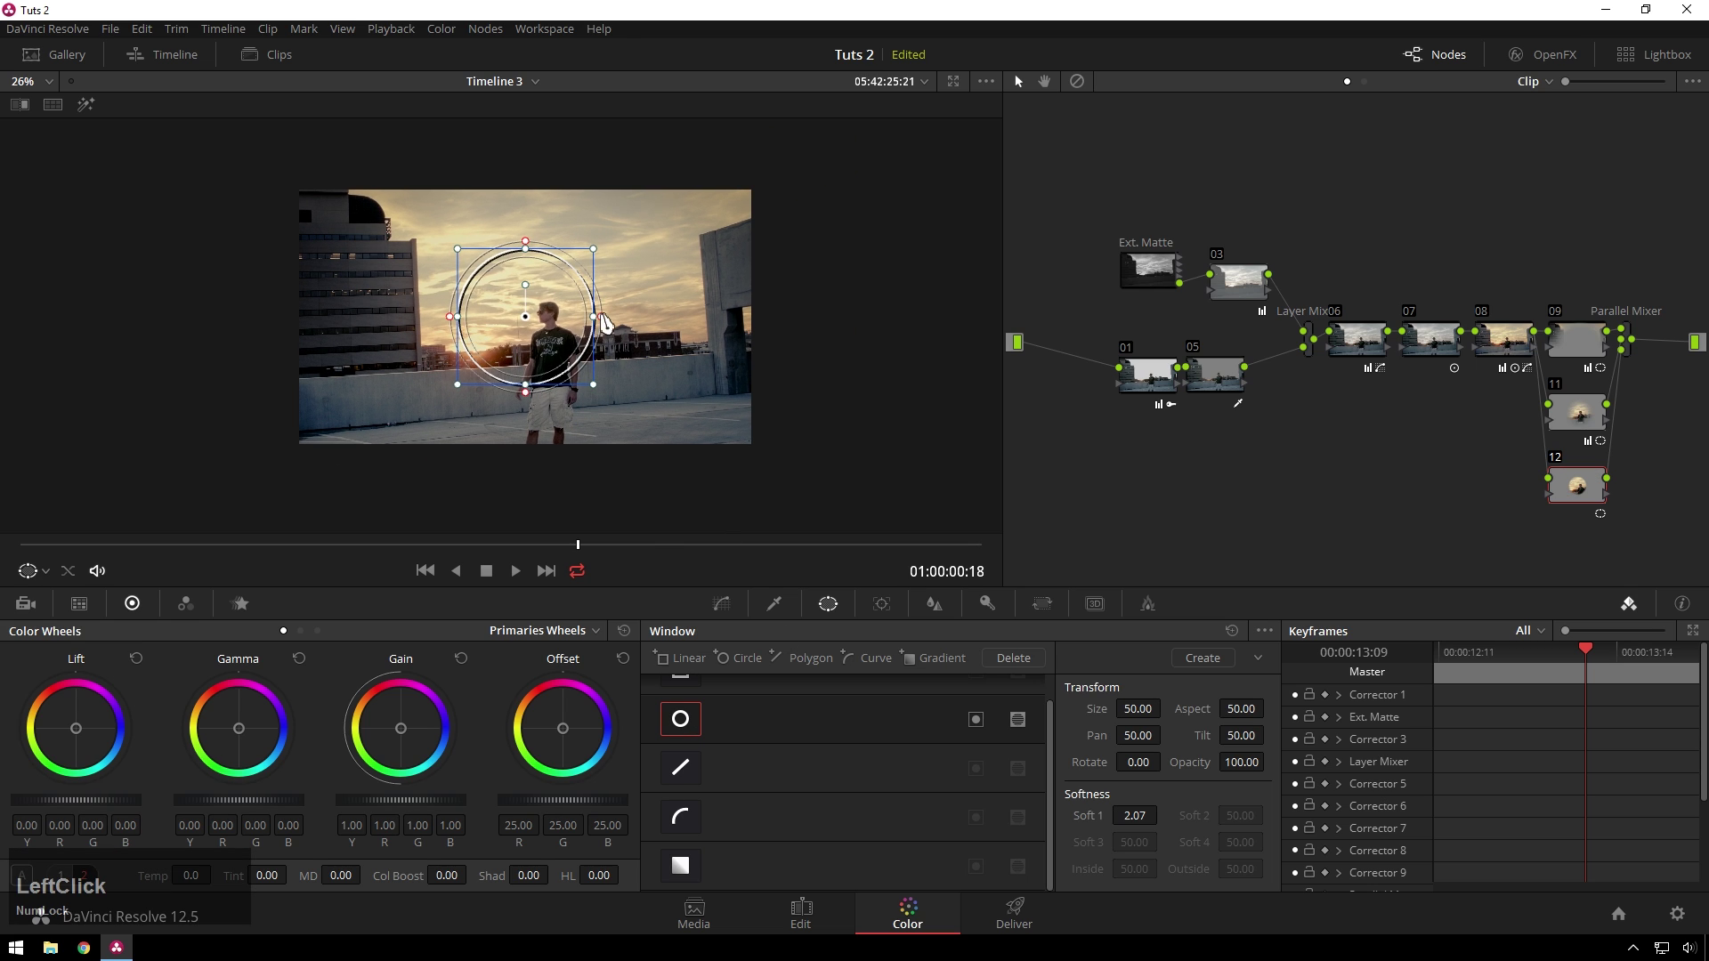
click(623, 322)
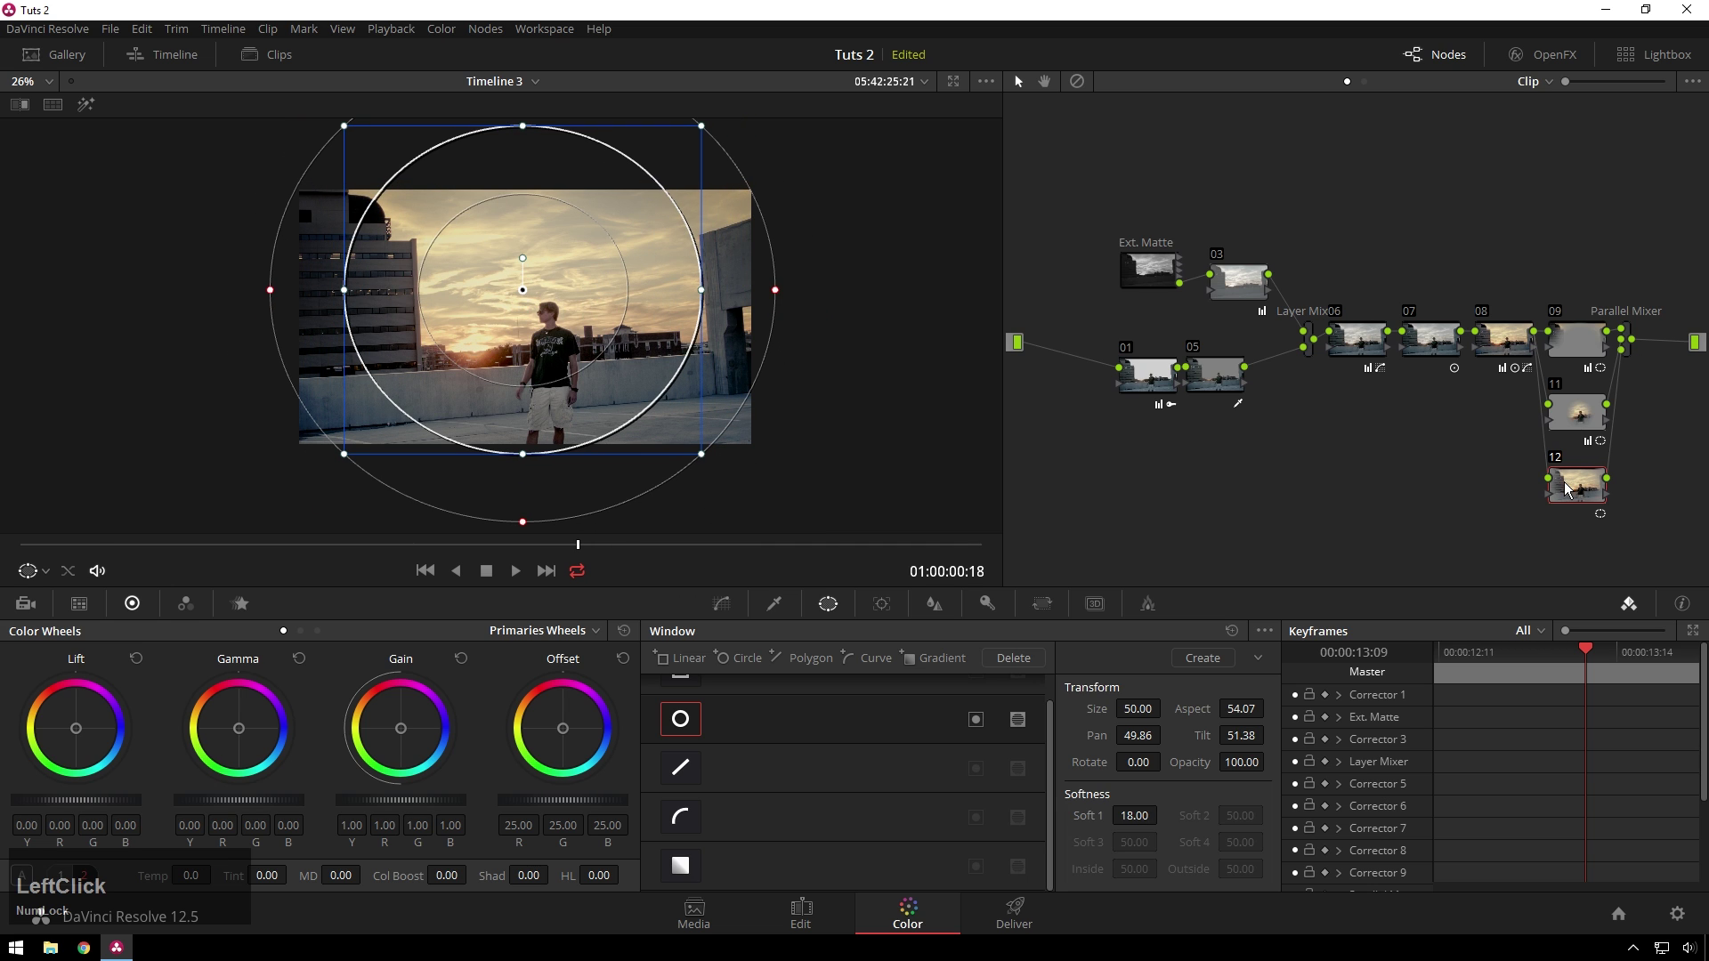
scroll(down, 3)
click(679, 873)
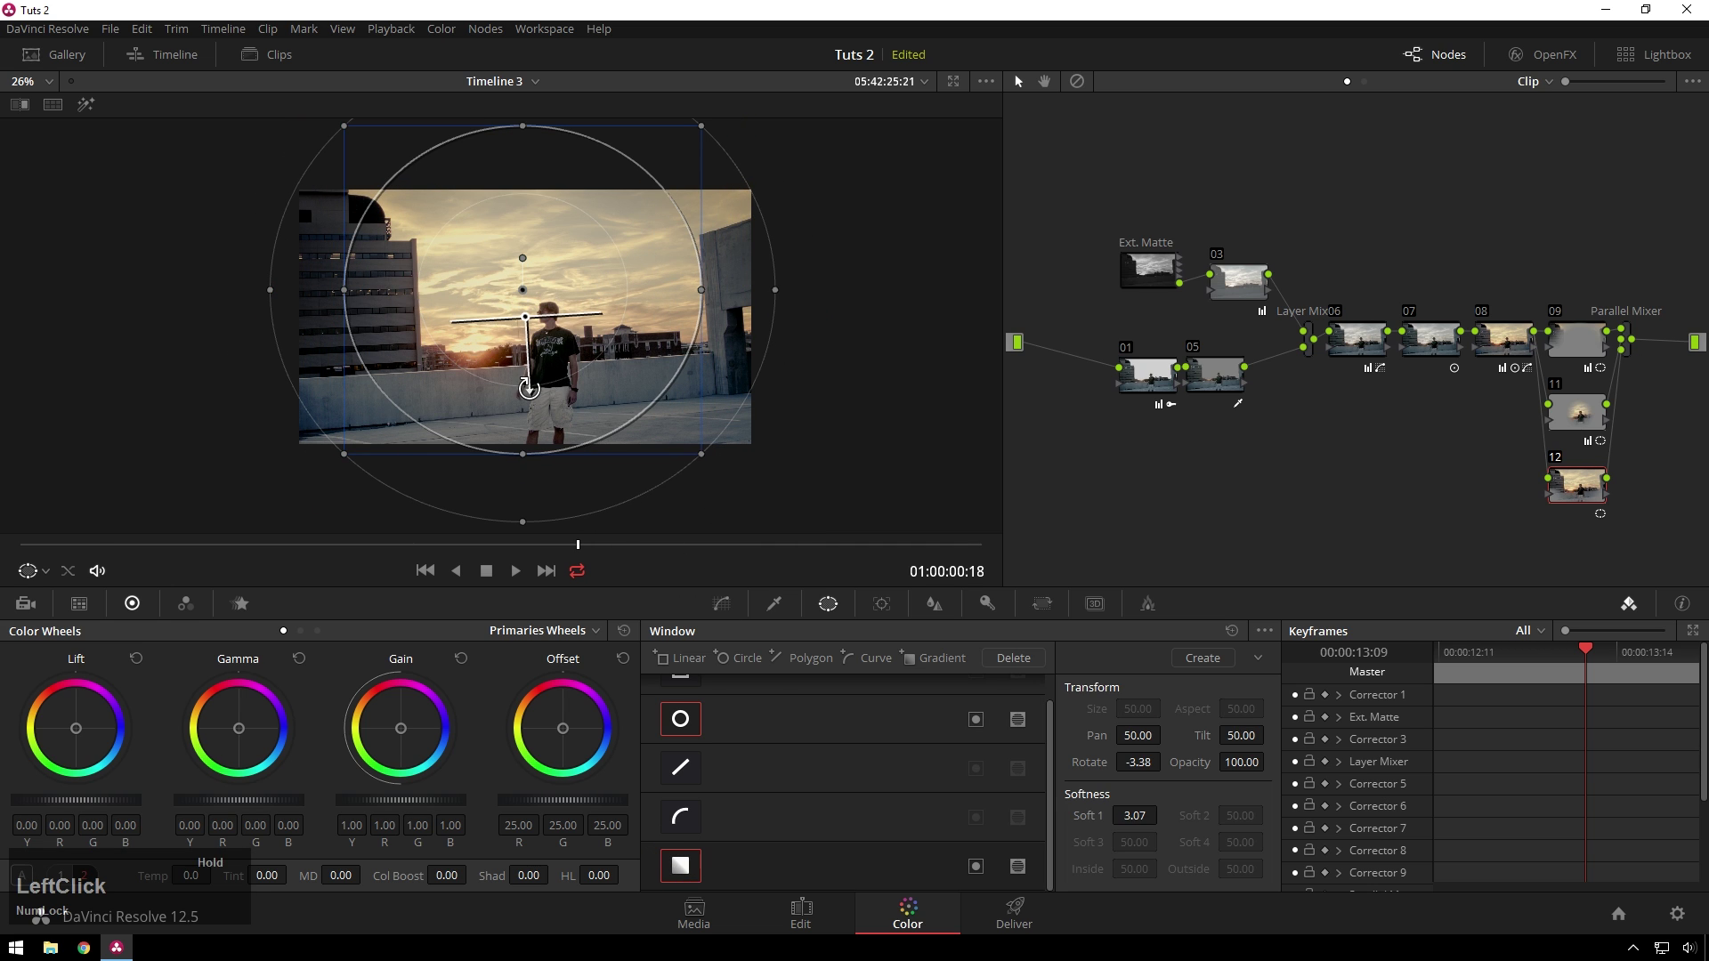
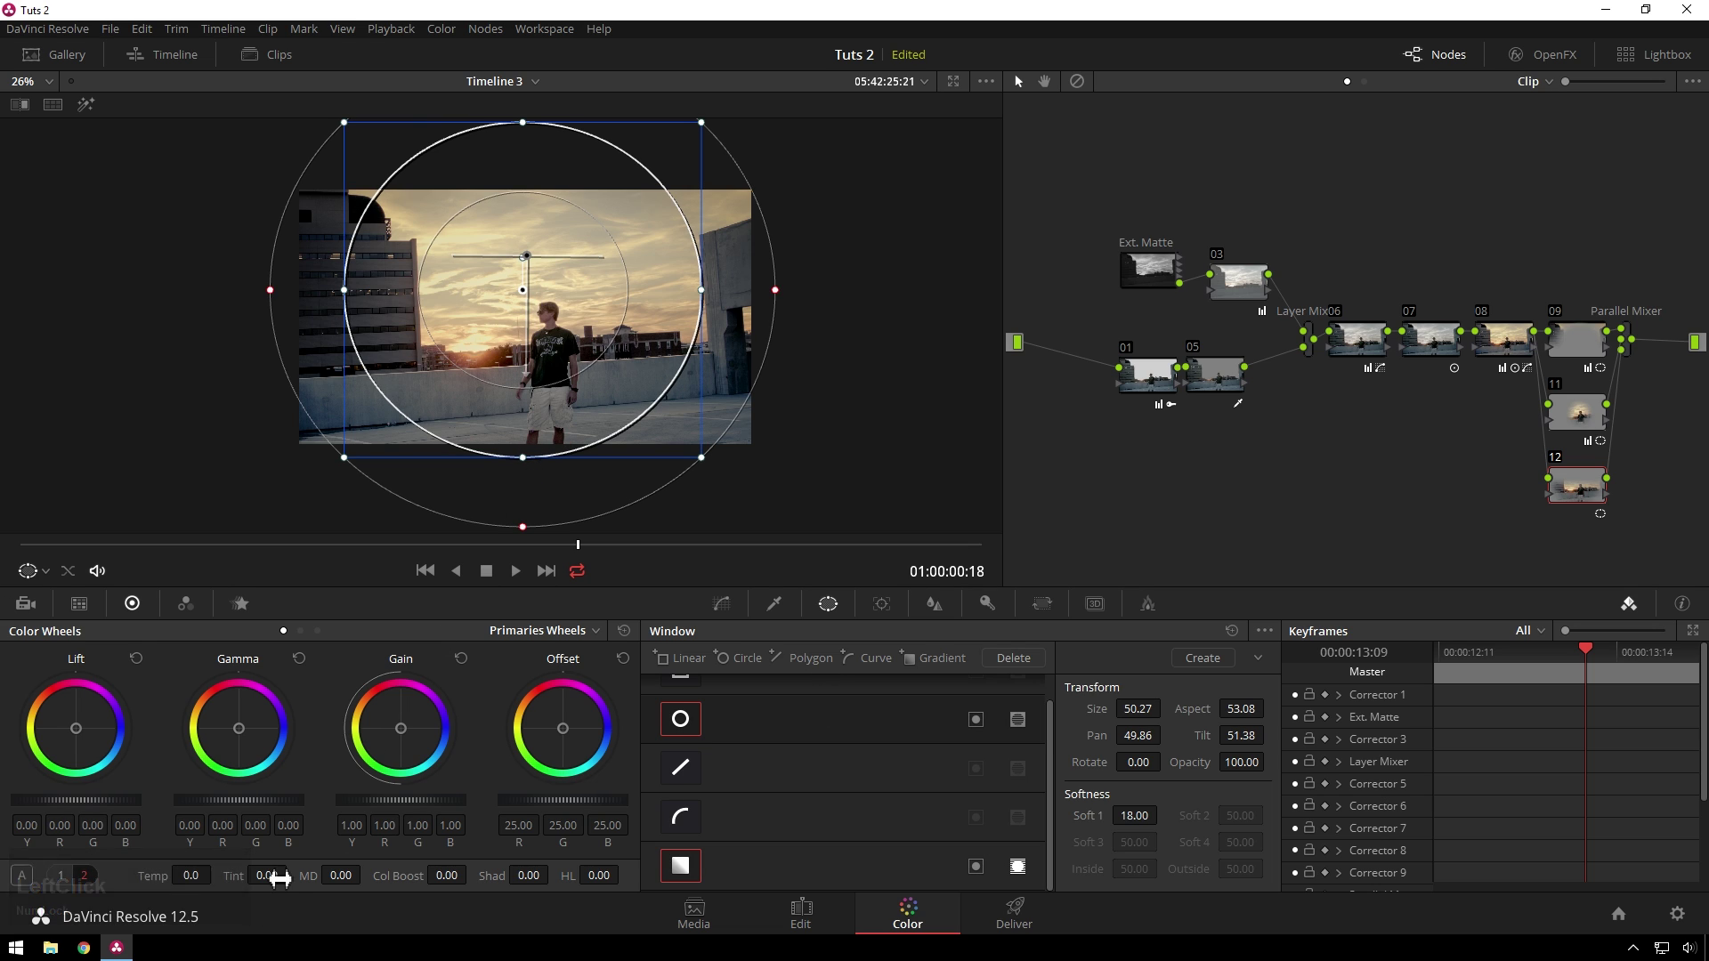
Lower node 12's saturation to about 25.8, then further to roughly 19.2
click(70, 879)
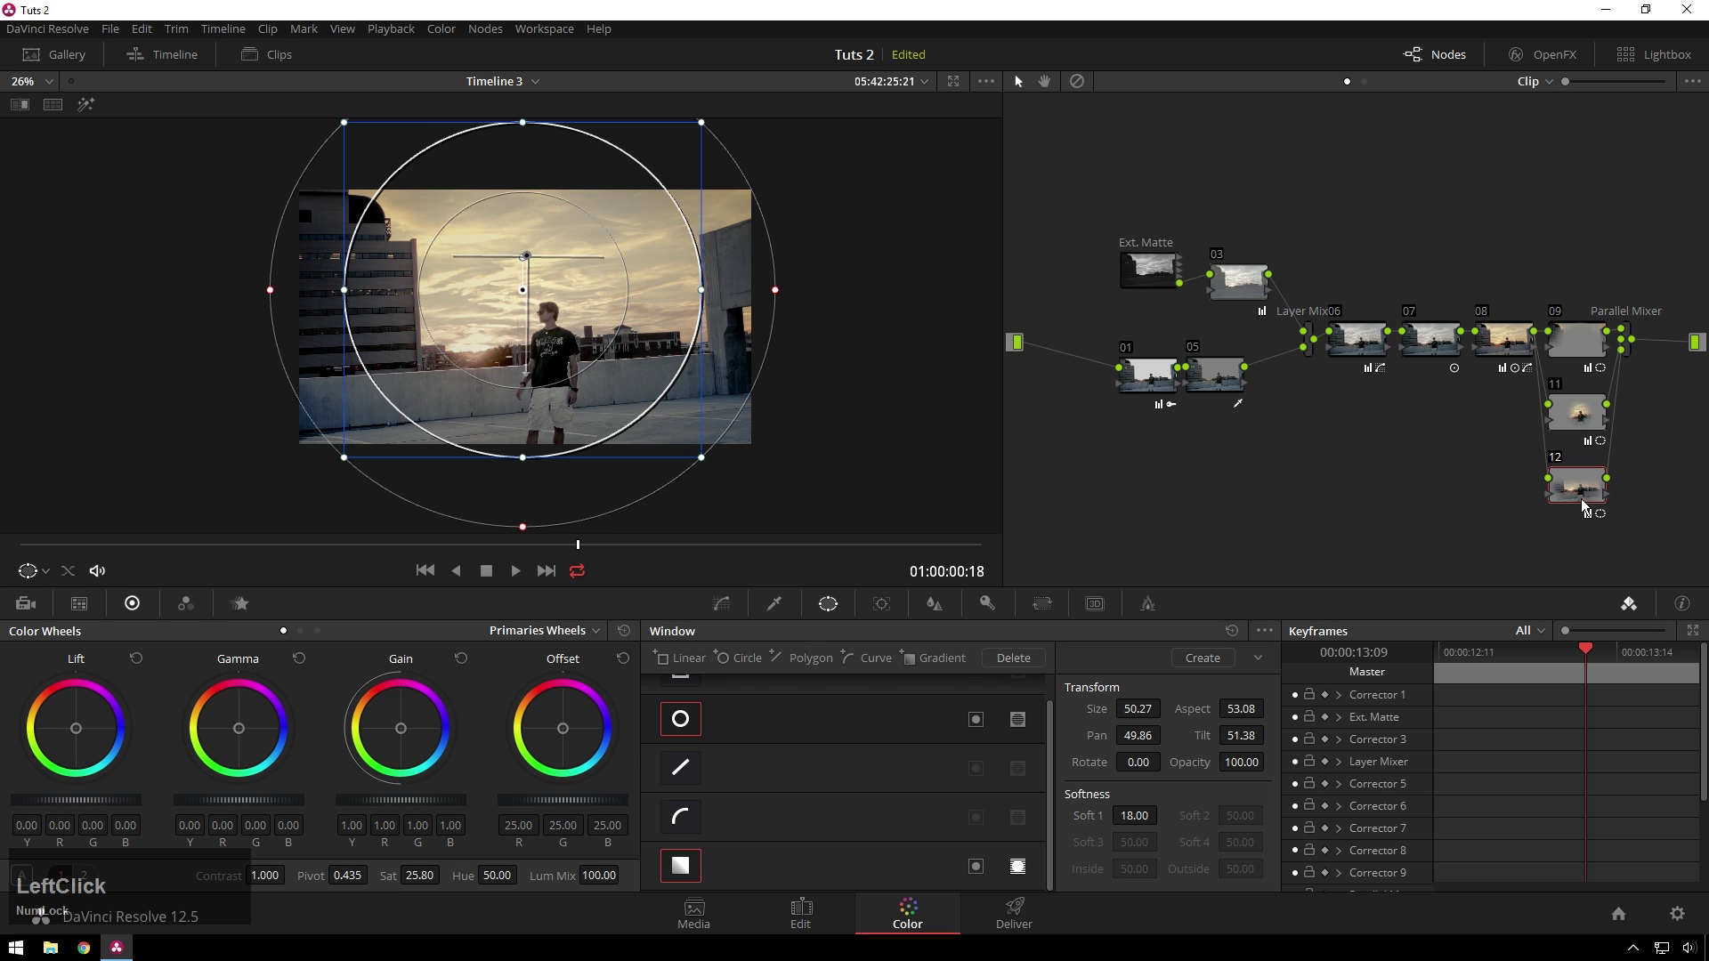
click(972, 731)
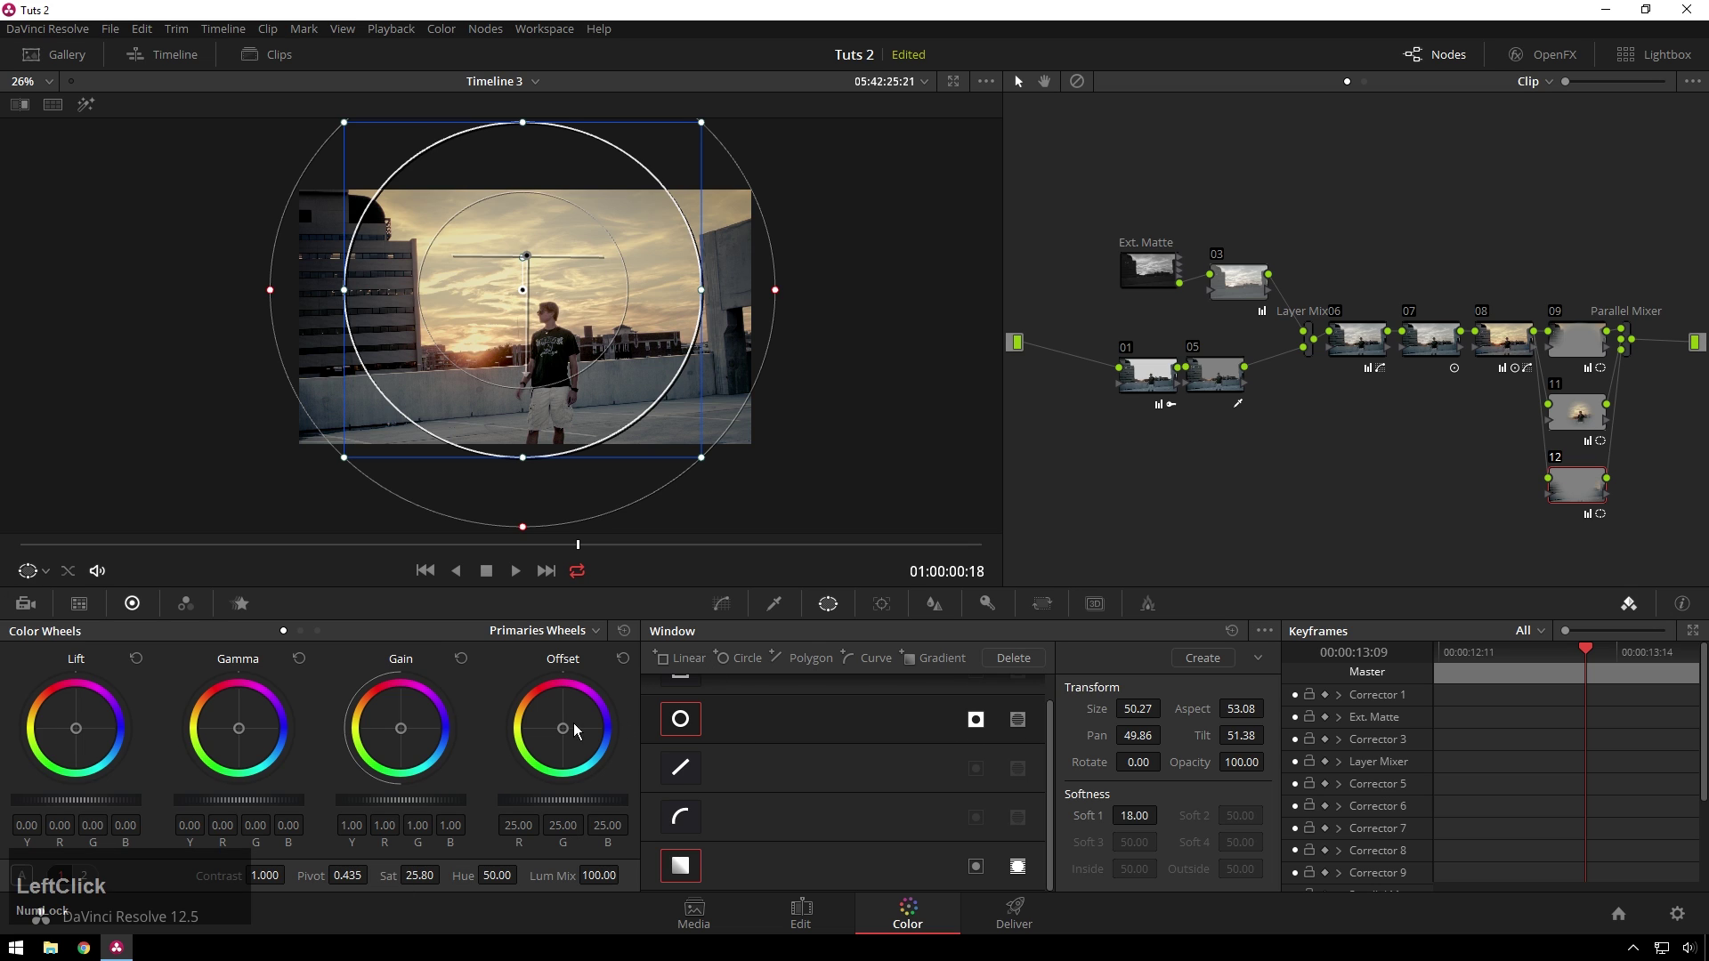
click(392, 889)
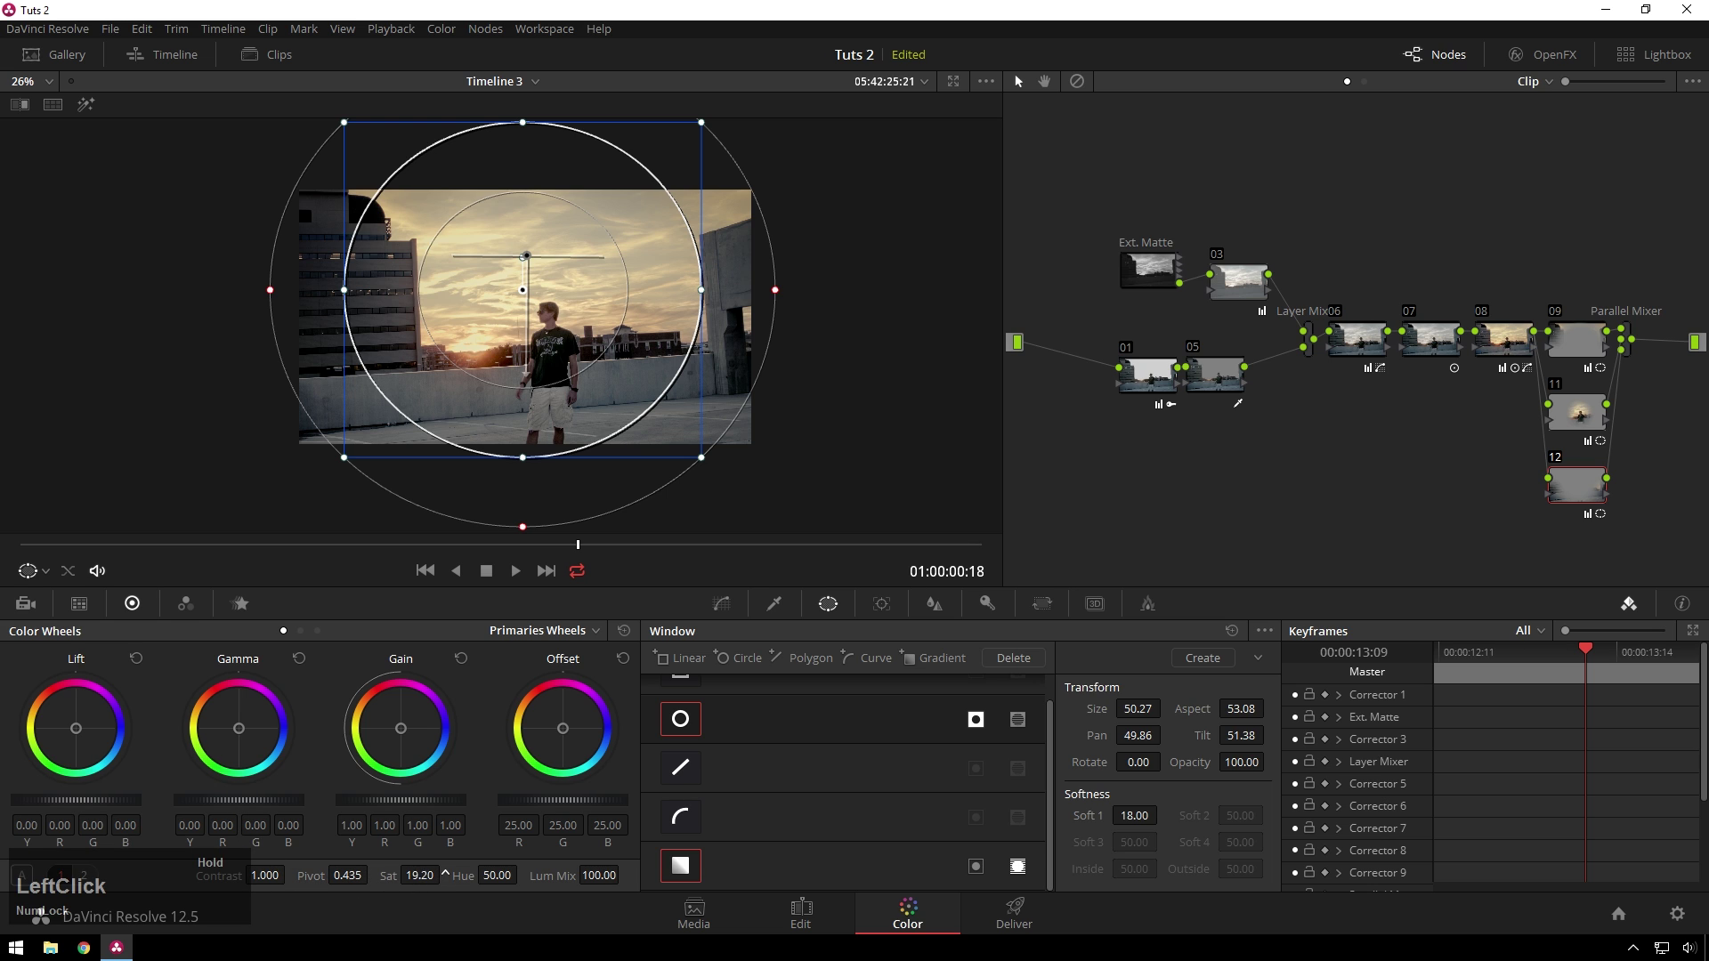